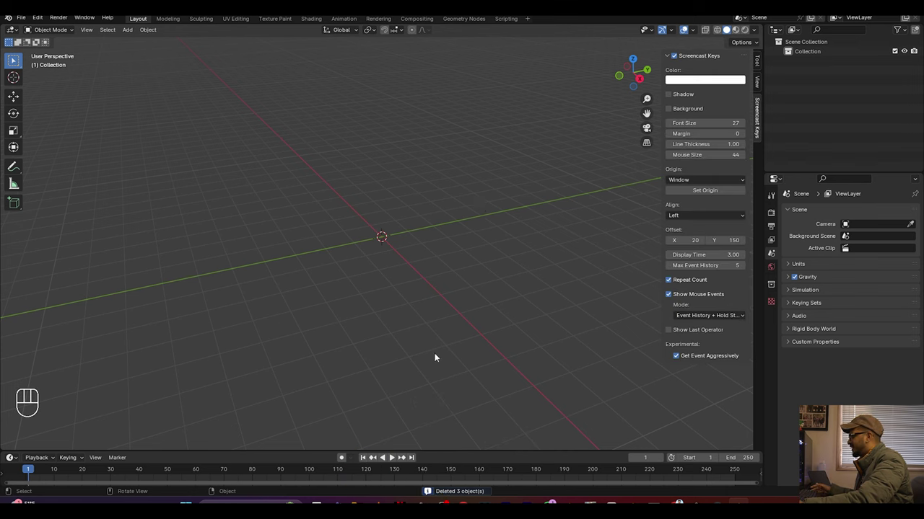
Step: Hide the sidebar, delete the empty Collection, and import building.fspy as a matched camera
{"action": "left_click", "coordinate": [247, 302]}
{"action": "key", "text": "n"}
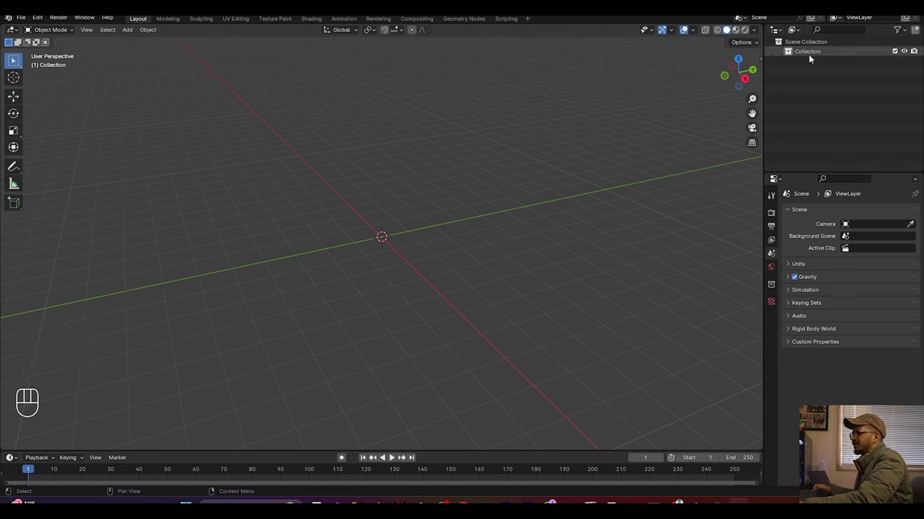
{"action": "left_click", "coordinate": [812, 57]}
{"action": "key", "text": "Delete"}
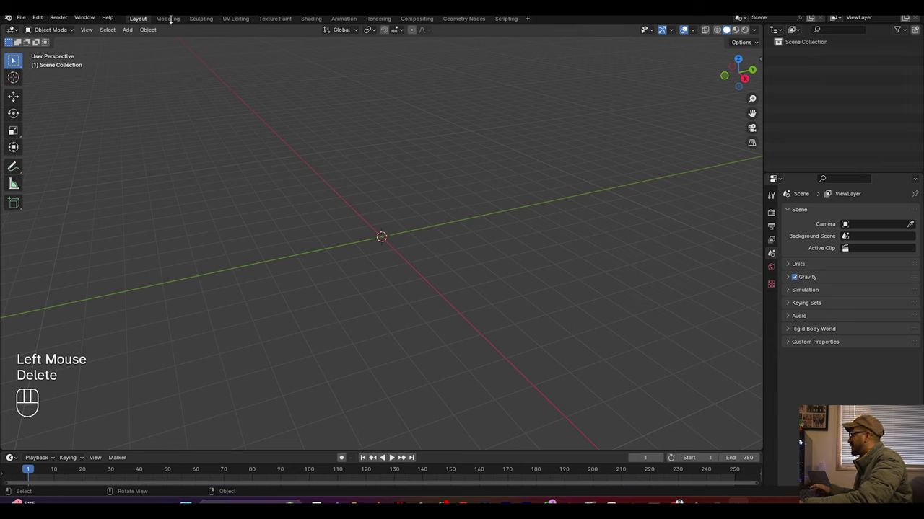
{"action": "left_click_drag", "start_coordinate": [30, 21], "coordinate": [164, 285]}
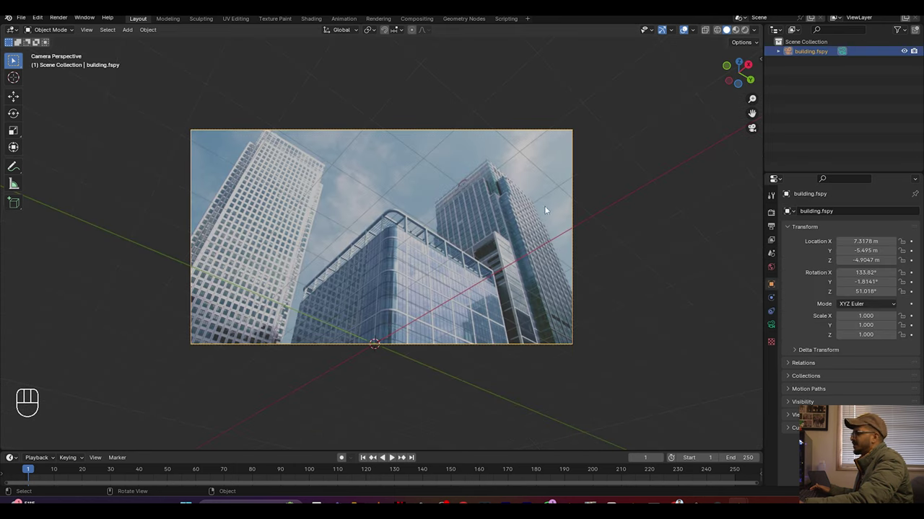
Step: Add a cube to the scene while looking through the fSpy camera
{"action": "left_click", "coordinate": [782, 53]}
{"action": "key", "text": "KP_0"}
{"action": "scroll", "scroll_direction": "up", "scroll_amount": 3}
{"action": "key", "text": "shift+a"}
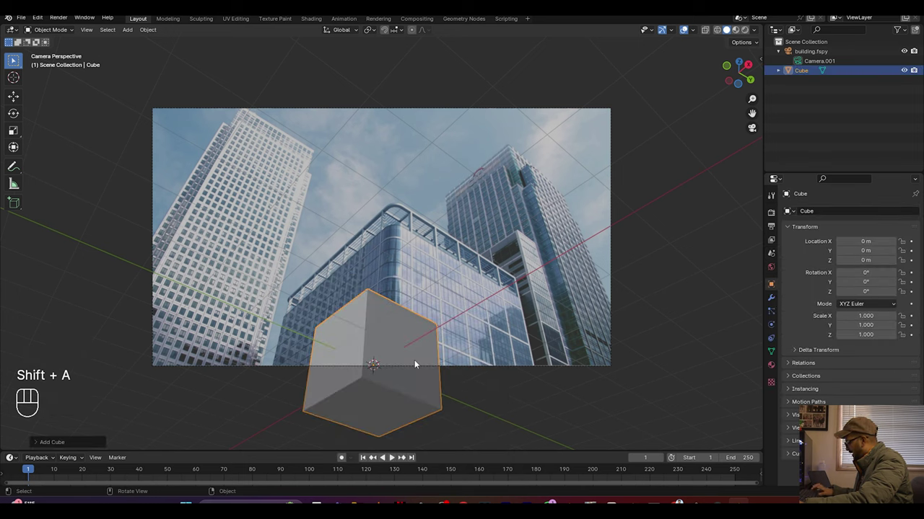
Step: Scale the cube taller along Z and raise it against the building's corner
{"action": "key", "text": "s"}
{"action": "key", "text": "z"}
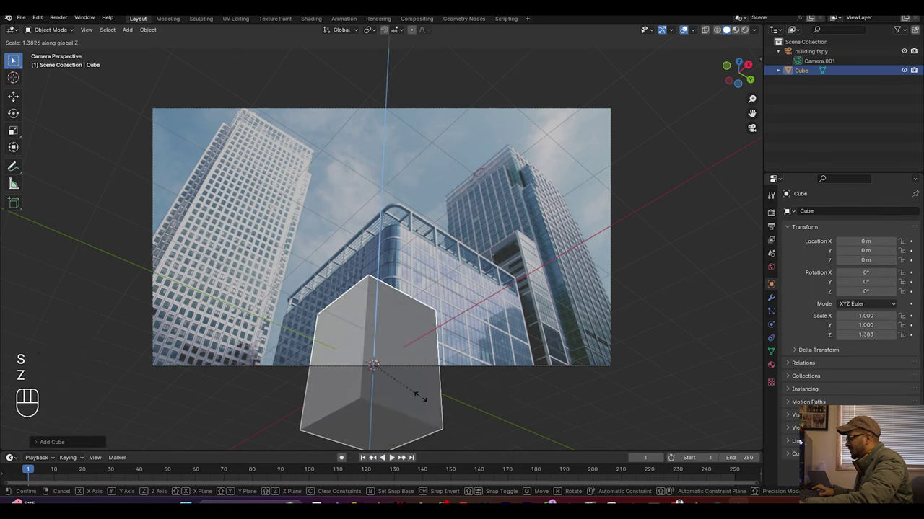
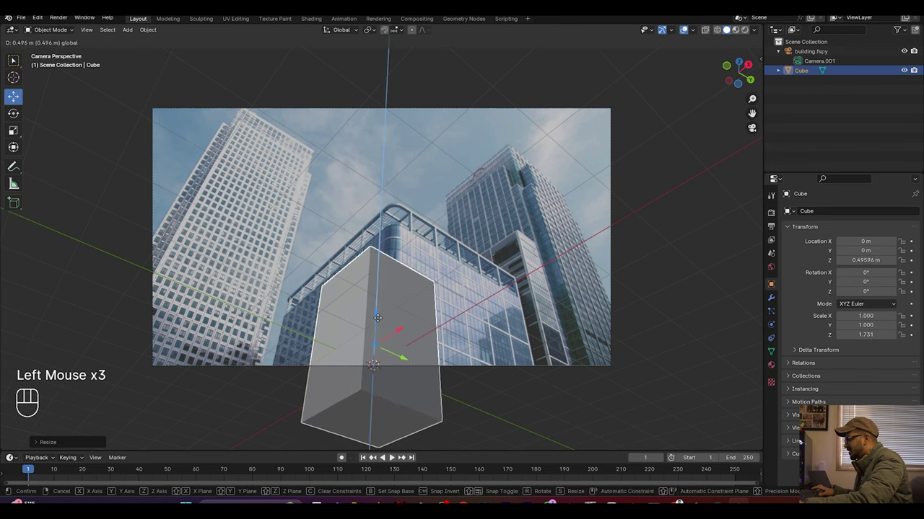
{"action": "scroll", "scroll_direction": "up", "scroll_amount": 3}
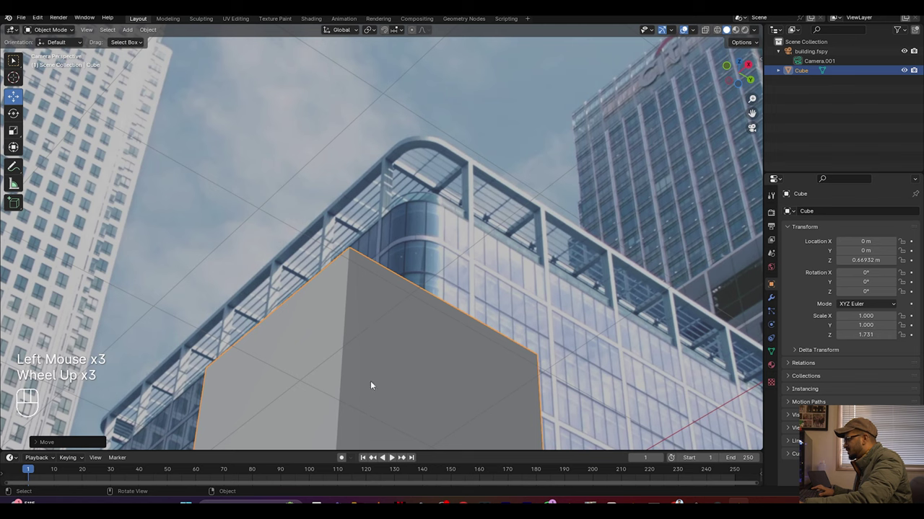
{"action": "scroll", "scroll_direction": "up", "scroll_amount": 3}
{"action": "scroll", "scroll_direction": "down", "scroll_amount": 3}
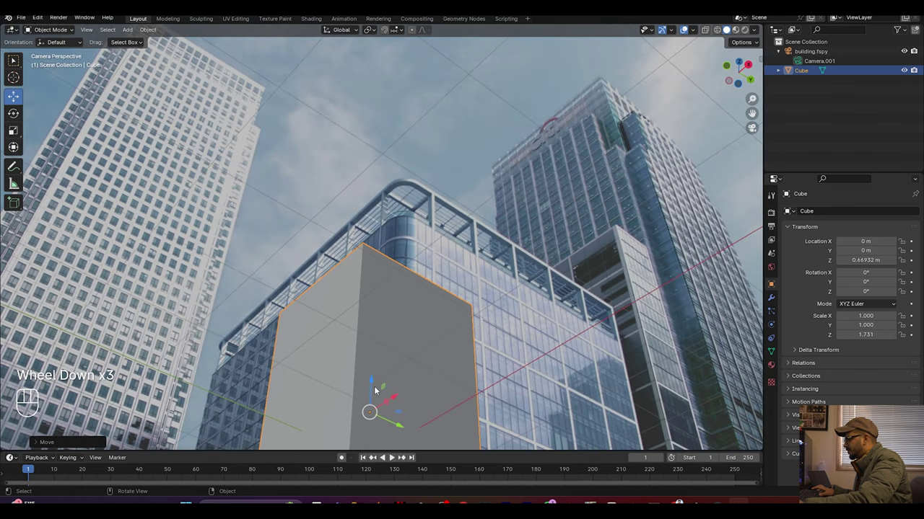
{"action": "left_click", "coordinate": [378, 388]}
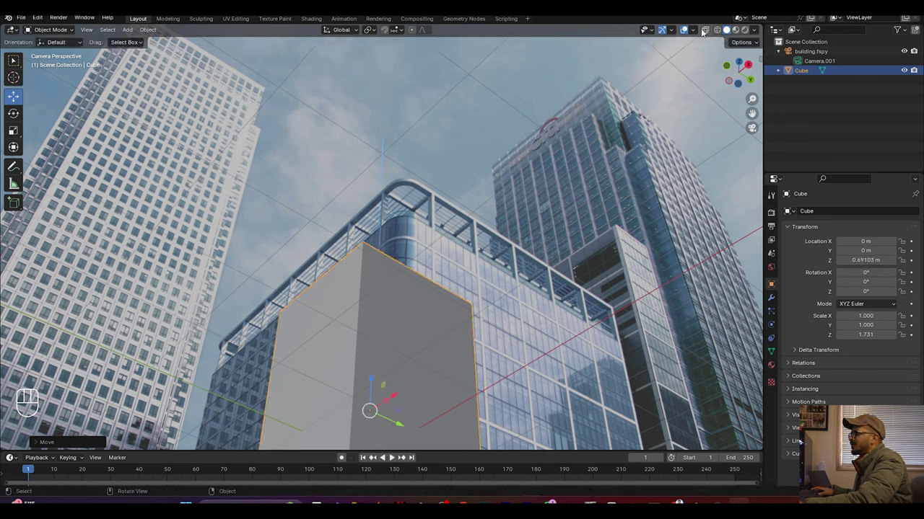
Step: In face select mode, extrude a side face of the box outward along X
{"action": "key", "text": "Tab"}
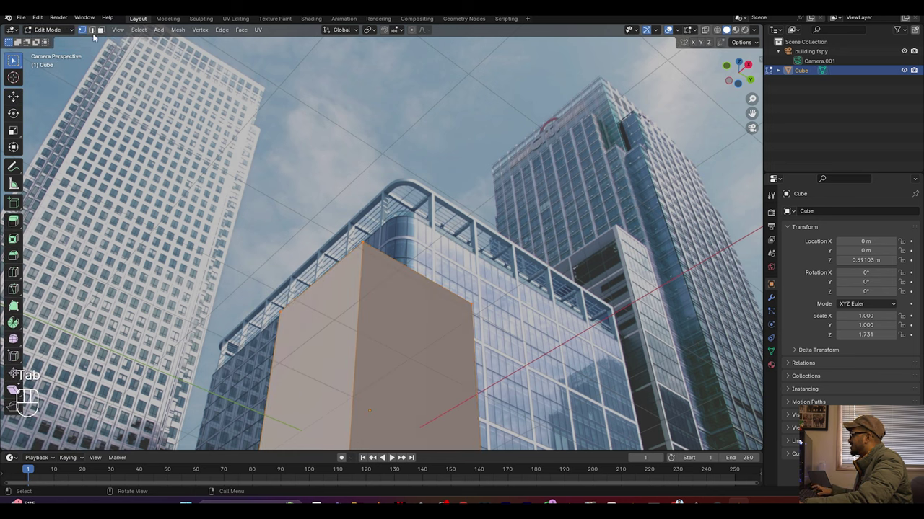
{"action": "left_click", "coordinate": [97, 34]}
{"action": "left_click", "coordinate": [107, 33]}
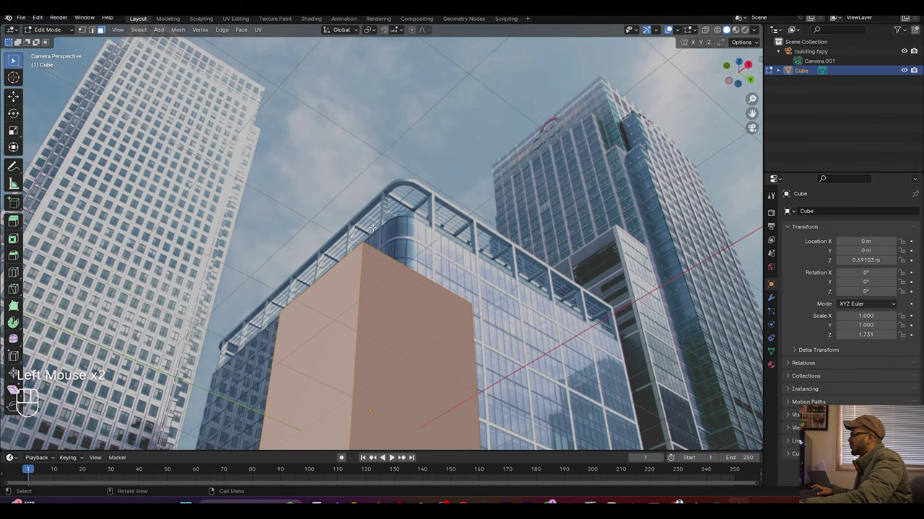
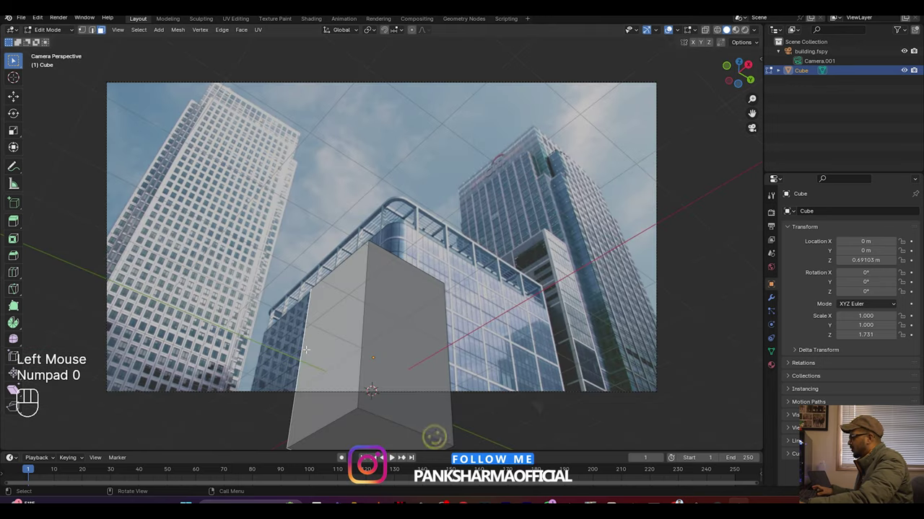
{"action": "key", "text": "e"}
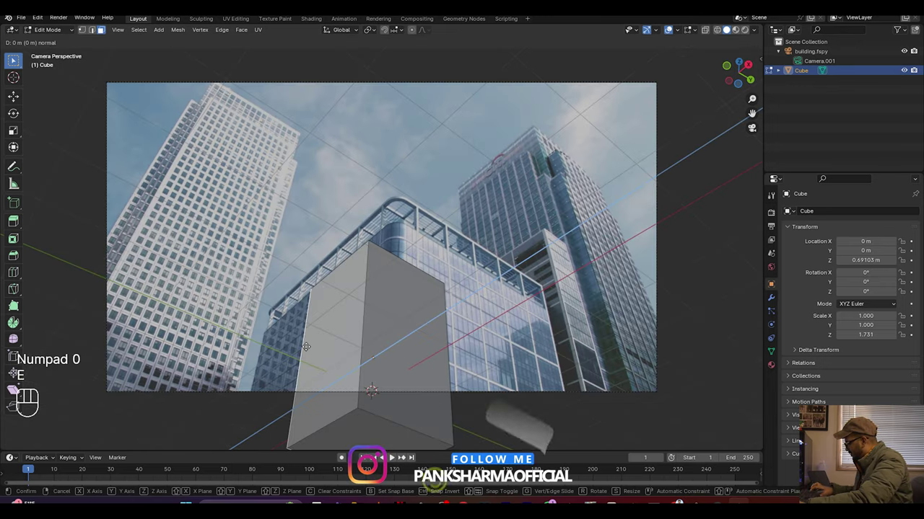
{"action": "key", "text": "n"}
{"action": "key", "text": "x"}
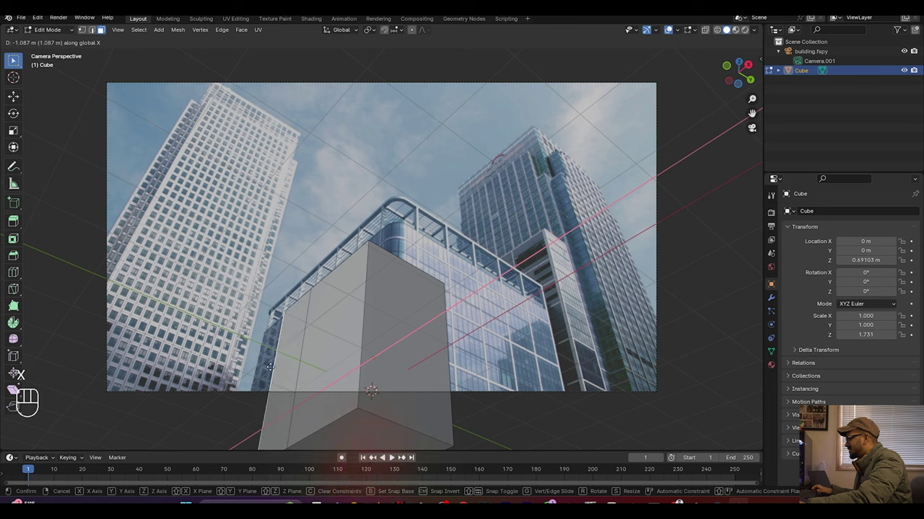
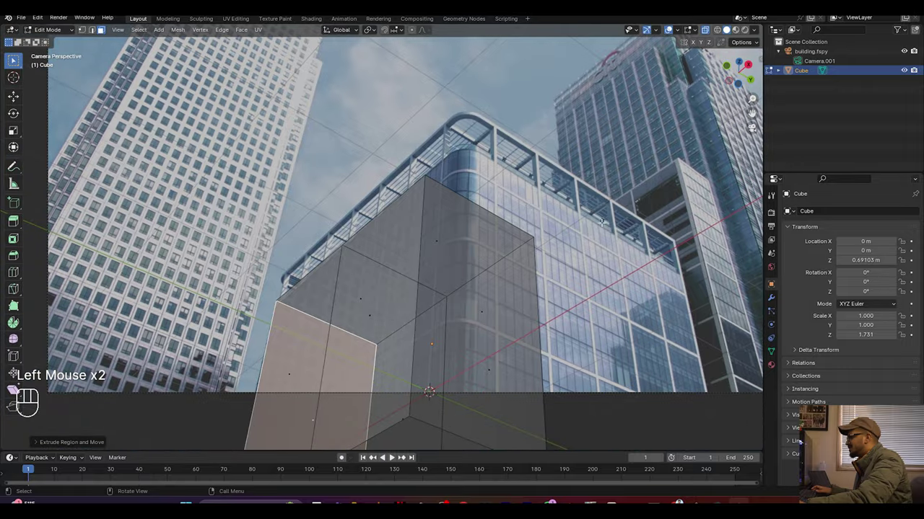
{"action": "scroll", "scroll_direction": "up", "scroll_amount": 3}
{"action": "scroll", "scroll_direction": "down", "scroll_amount": 3}
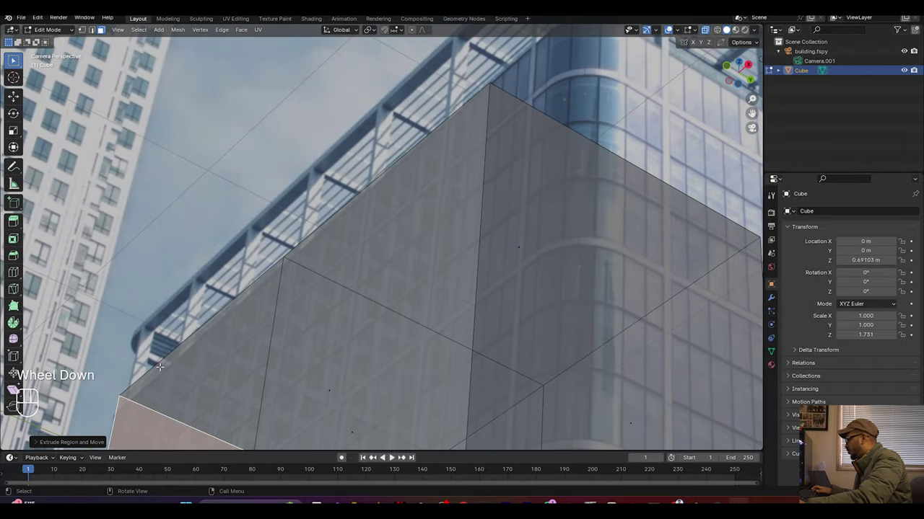
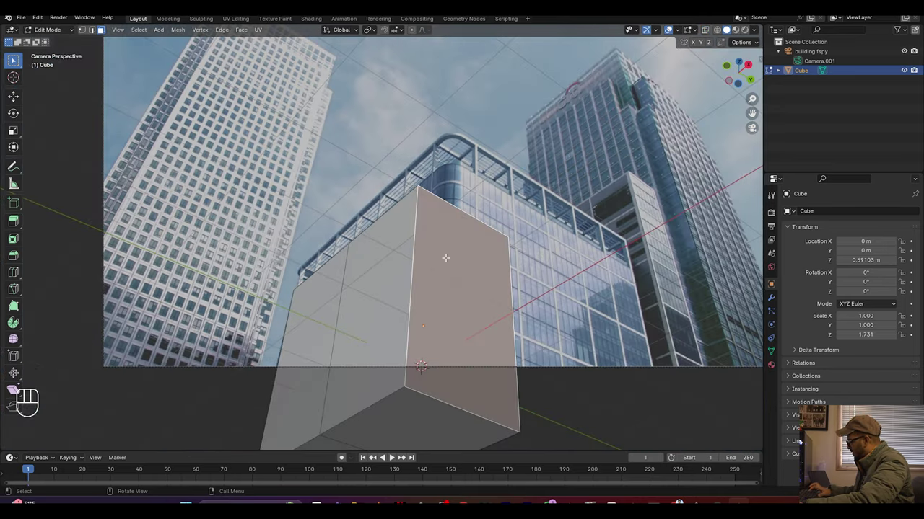
Step: Slide the right side face along X to line up with the building's corner
{"action": "key", "text": "g"}
{"action": "key", "text": "x"}
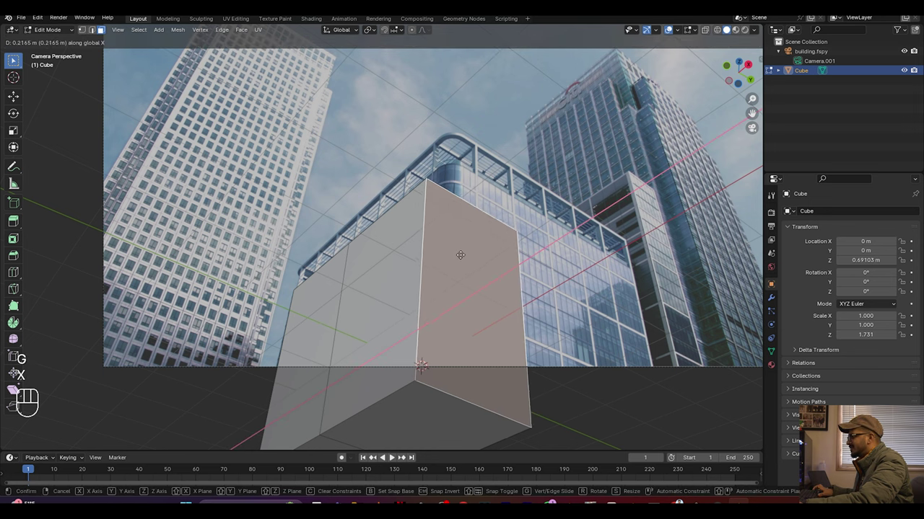
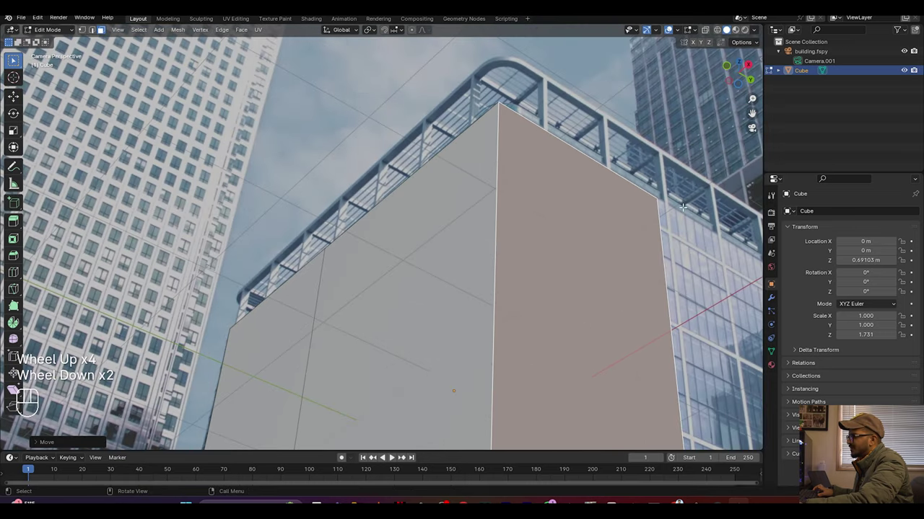
{"action": "key", "text": "w"}
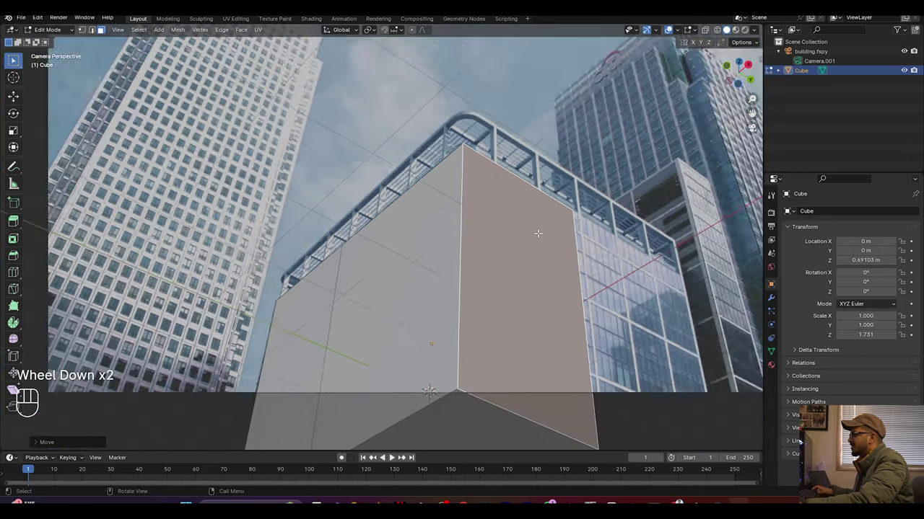
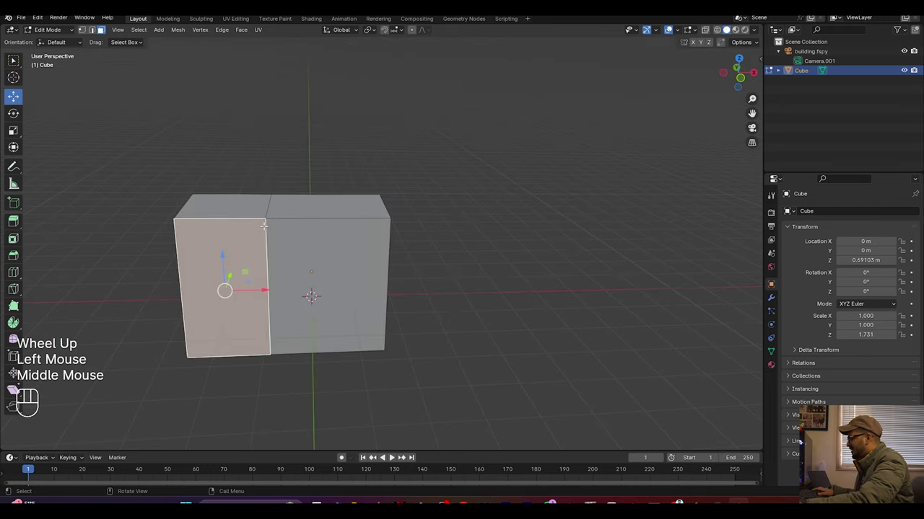
Step: Leave Edit Mode, remove the extrusion, and look through the fSpy camera again
{"action": "key", "text": "Tab"}
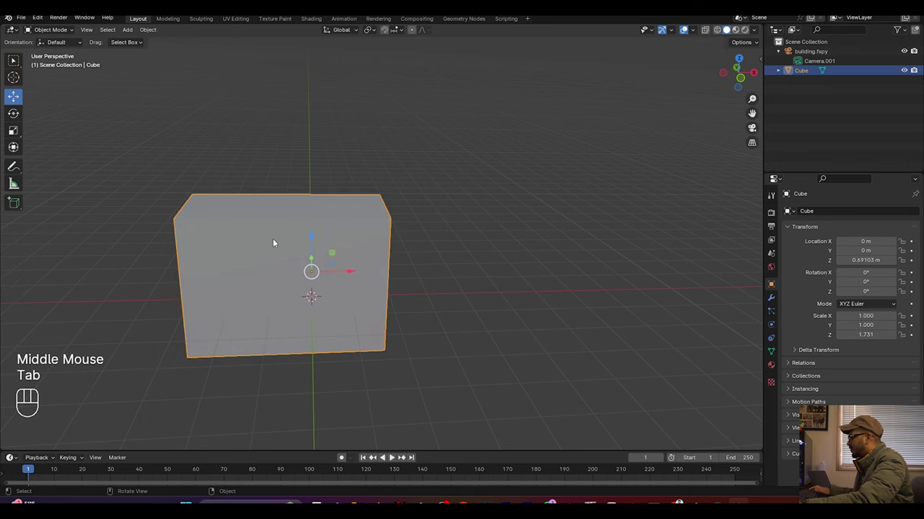
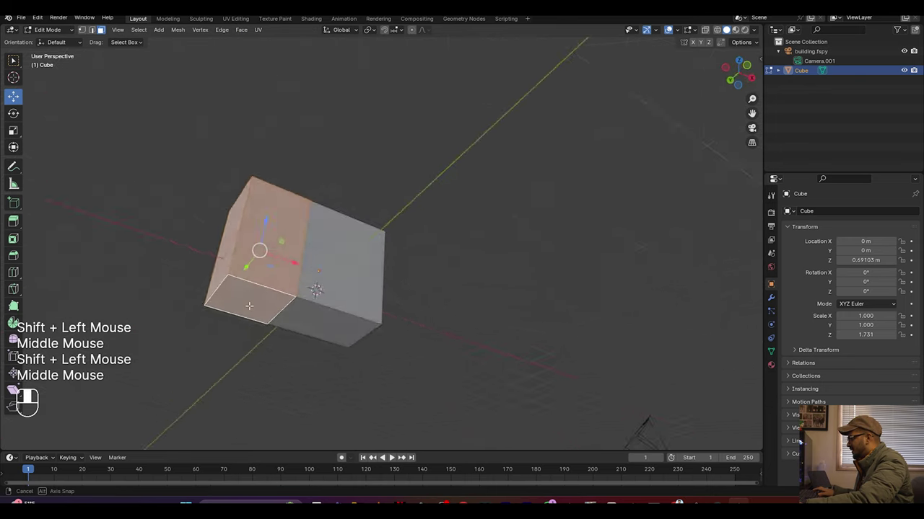
{"action": "key", "text": "Delete"}
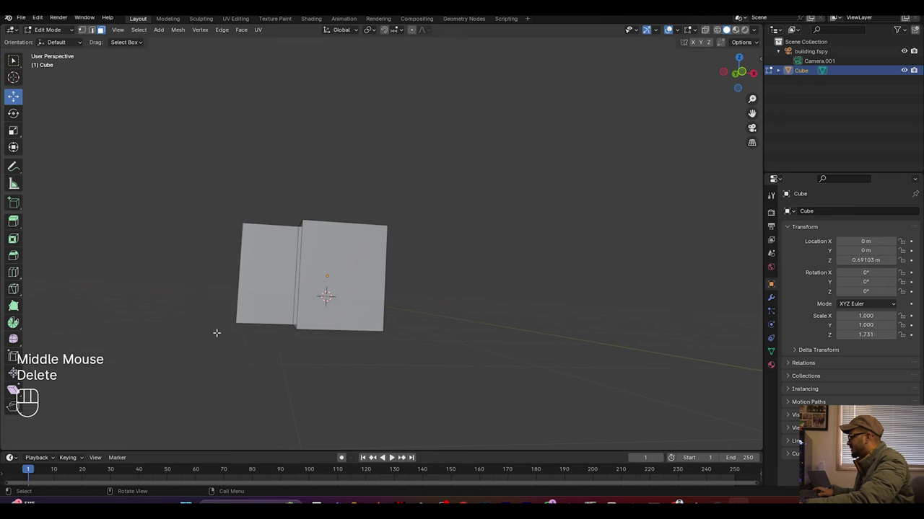
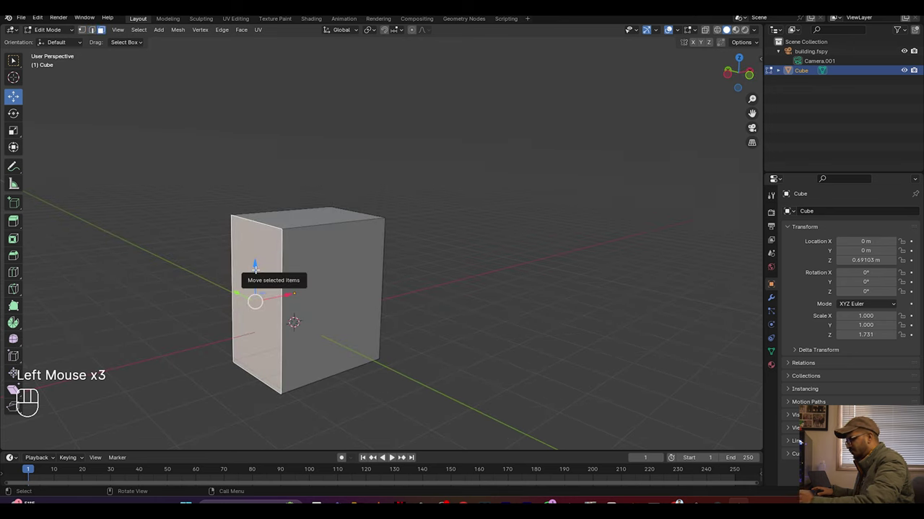
{"action": "key", "text": "KP_0"}
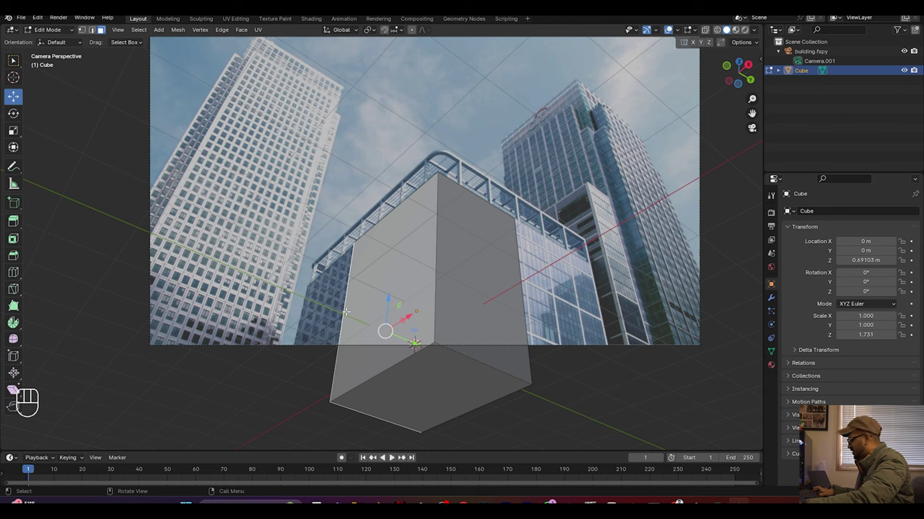
Step: Move the box's side faces along X and then Y to widen it toward the building's edges
{"action": "key", "text": "g"}
{"action": "key", "text": "x"}
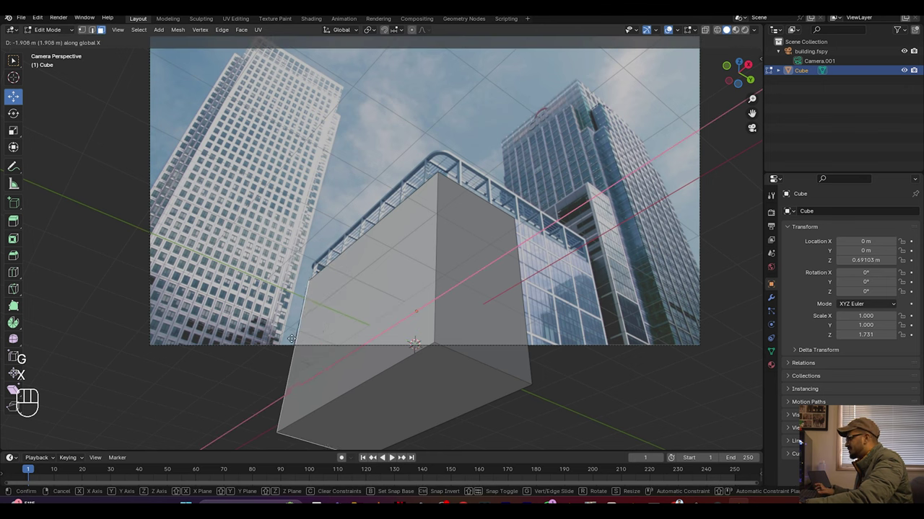
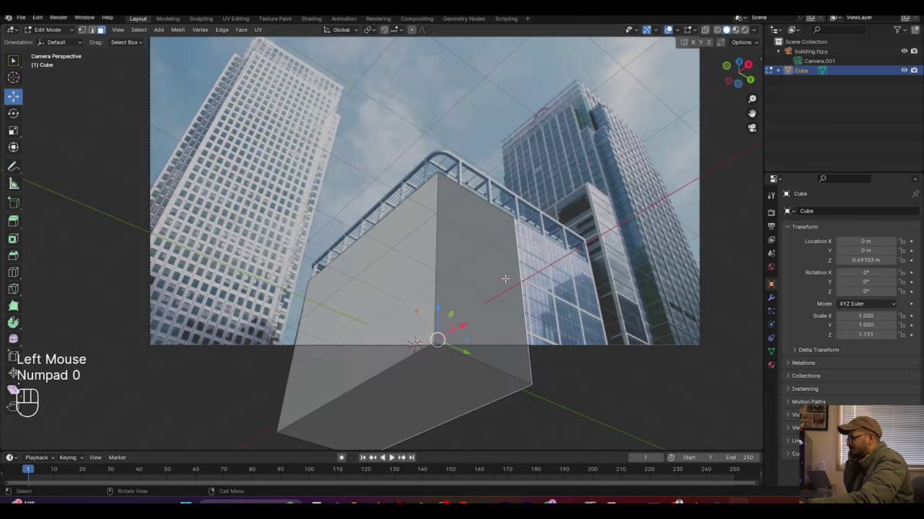
{"action": "key", "text": "g"}
{"action": "key", "text": "y"}
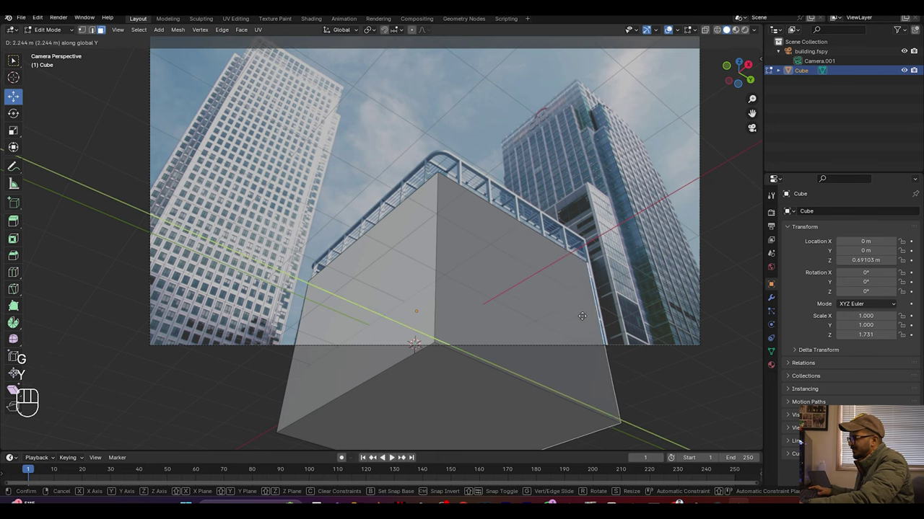
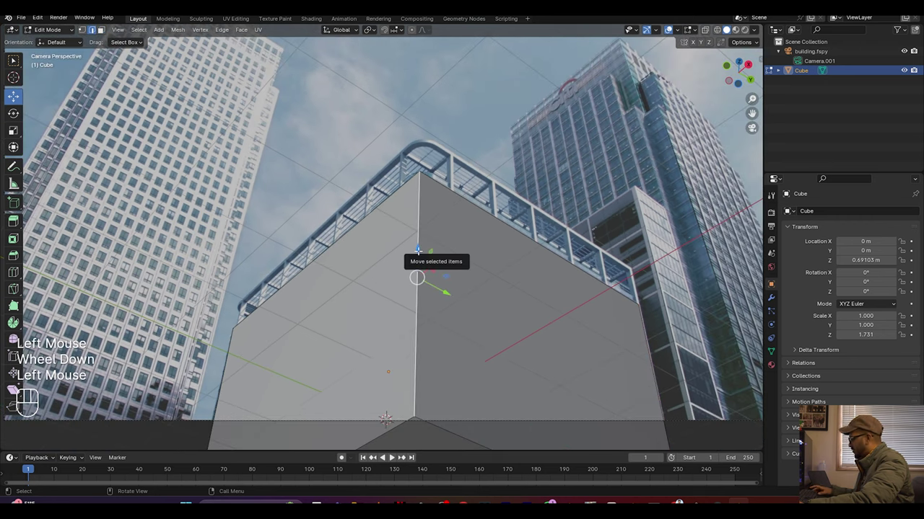
Step: Bevel the front vertical corner edge into a rounded multi-segment column
{"action": "key", "text": "ctrl+b"}
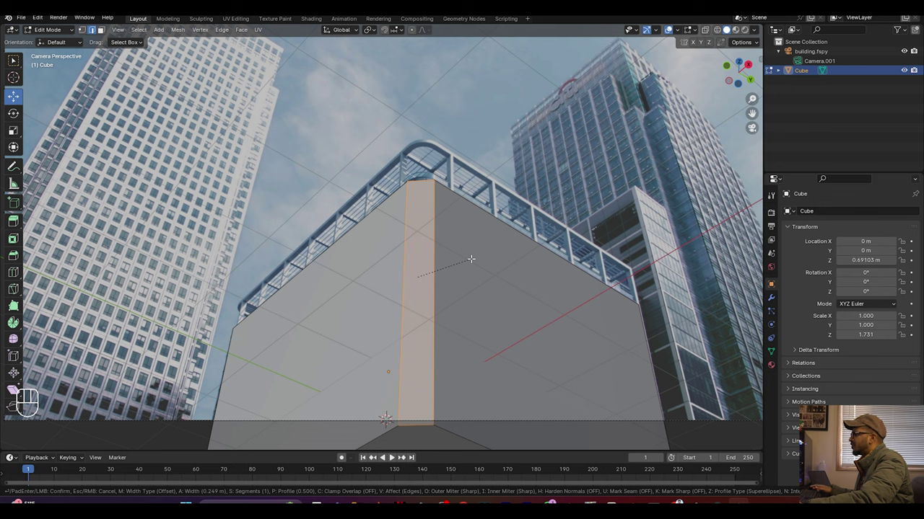
{"action": "scroll", "scroll_direction": "up", "scroll_amount": 3}
{"action": "scroll", "scroll_direction": "up", "scroll_amount": 3}
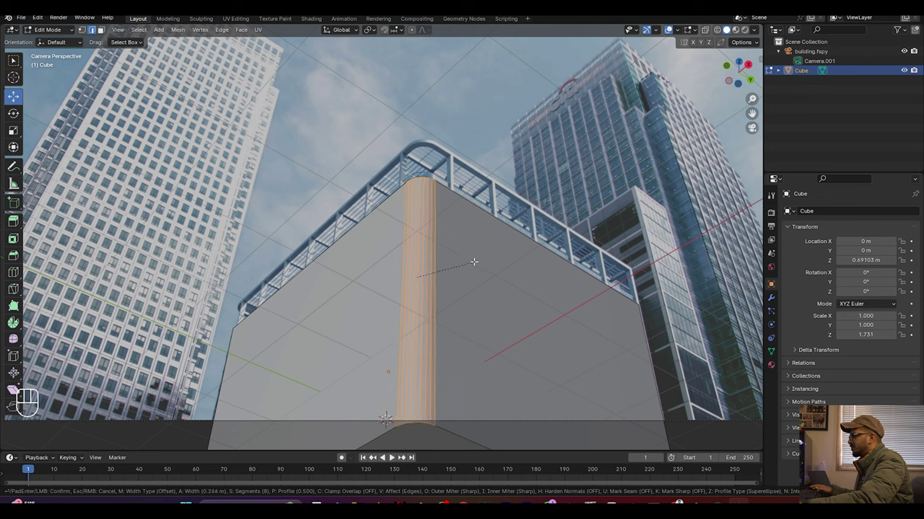
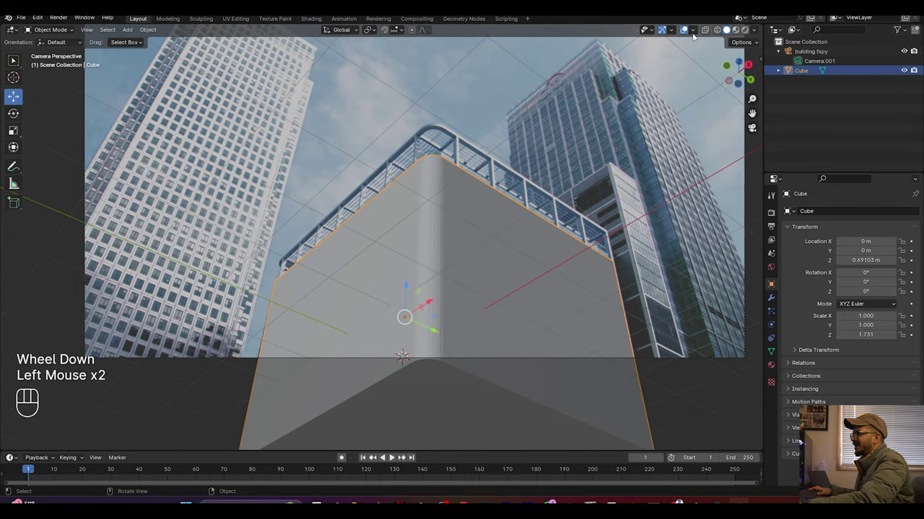
Step: Enable X-ray over the photo and slide the lower corner vertex along X, then return to Object Mode
{"action": "left_click", "coordinate": [709, 32]}
{"action": "scroll", "scroll_direction": "up", "scroll_amount": 3}
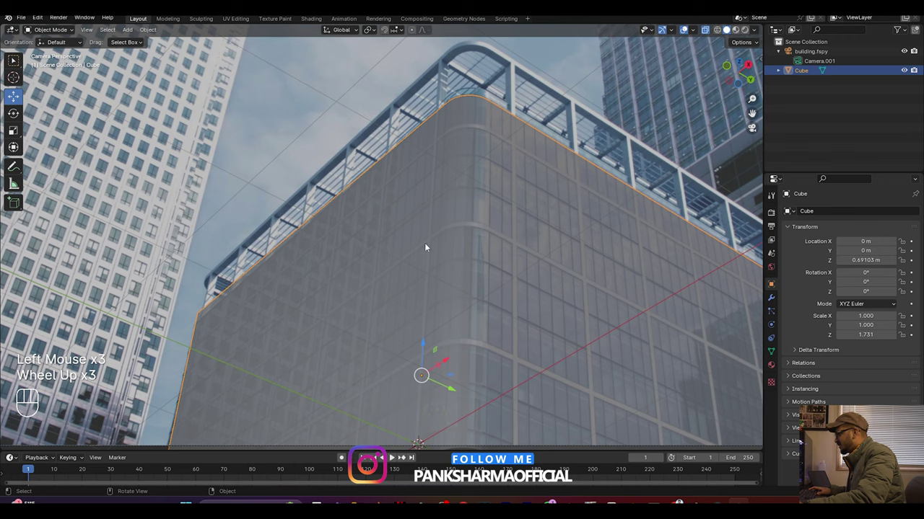
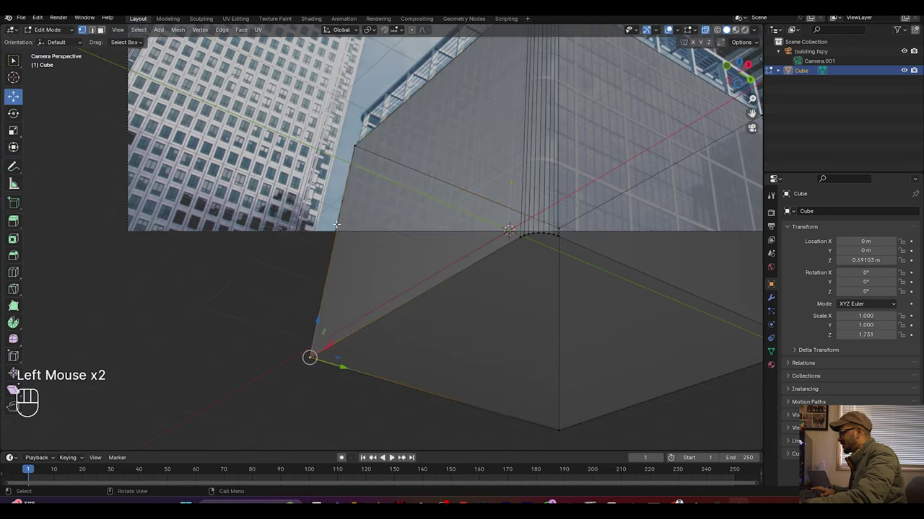
{"action": "scroll", "scroll_direction": "up", "scroll_amount": 3}
{"action": "key", "text": "g"}
{"action": "key", "text": "x"}
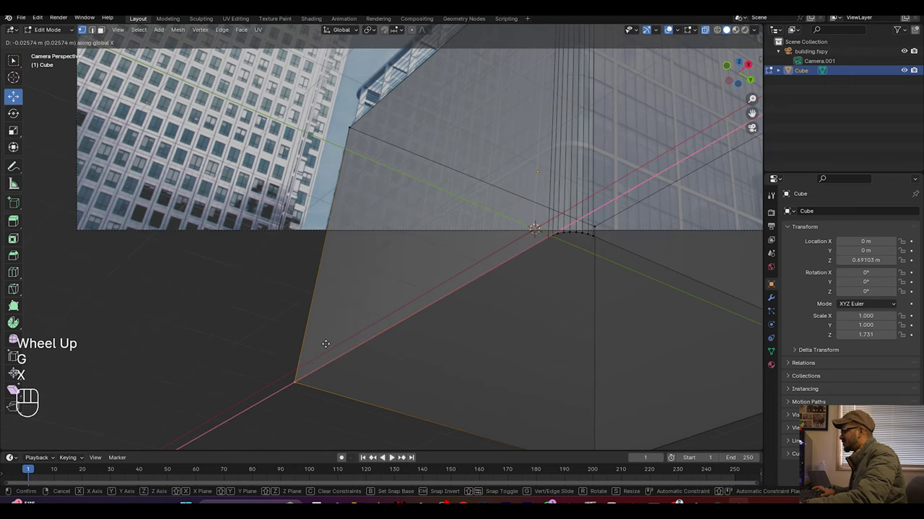
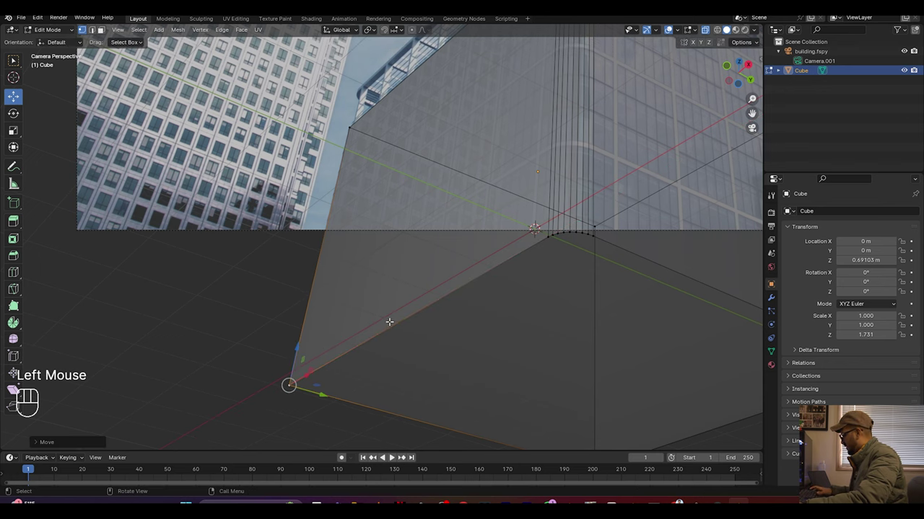
{"action": "key", "text": "Tab"}
{"action": "scroll", "scroll_direction": "down", "scroll_amount": 3}
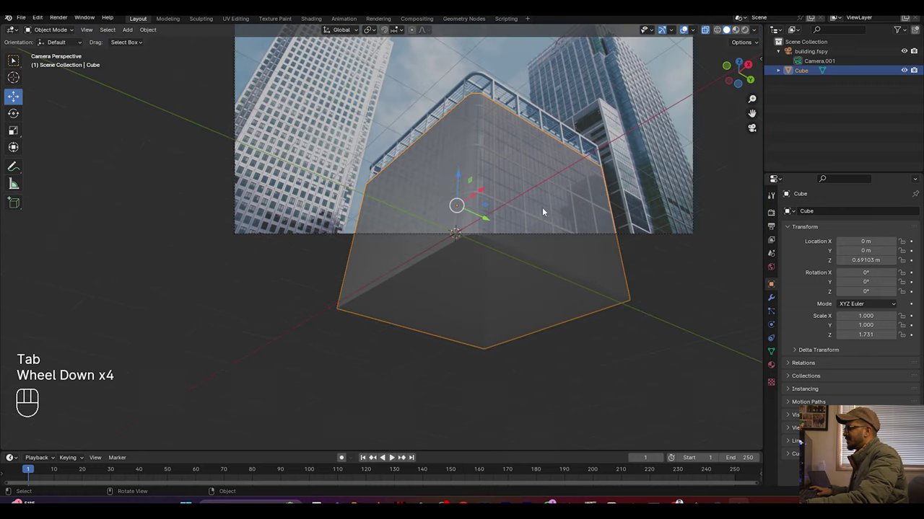
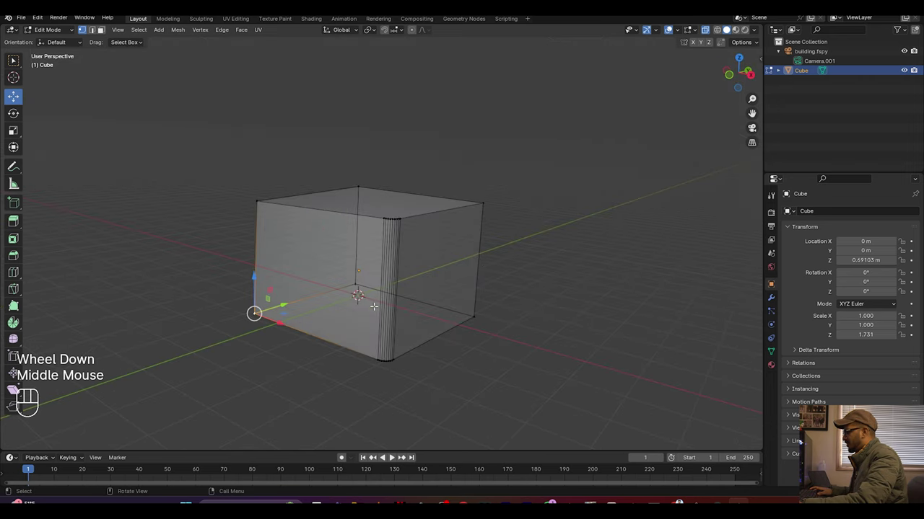
Step: Add a centred horizontal loop cut around the box
{"action": "scroll", "scroll_direction": "up", "scroll_amount": 3}
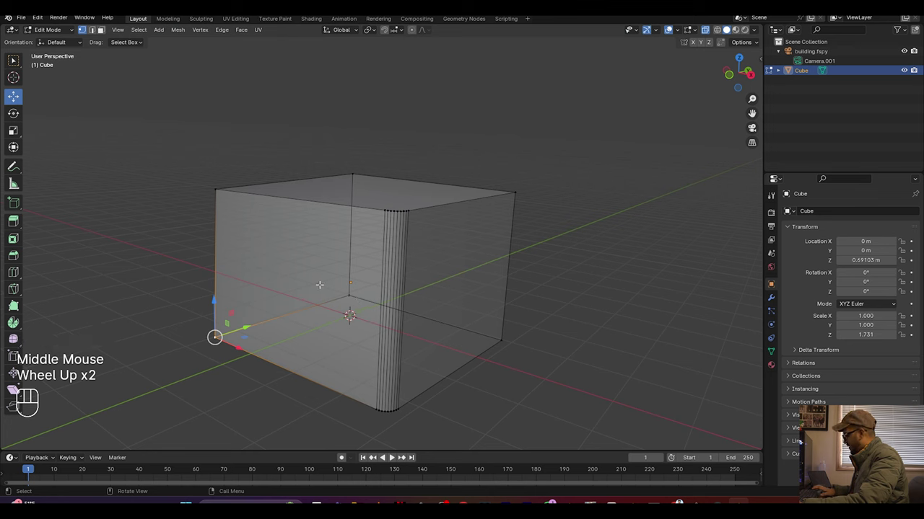
{"action": "key", "text": "ctrl+r"}
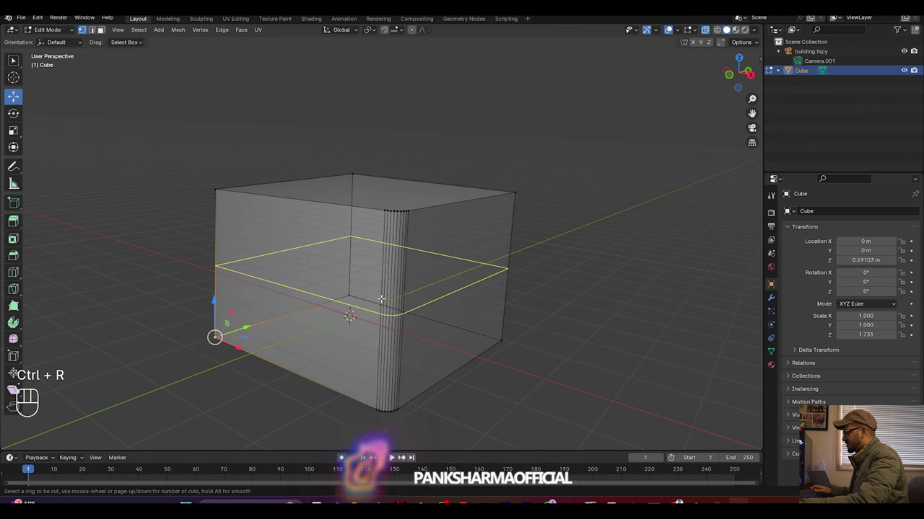
{"action": "key", "text": "c"}
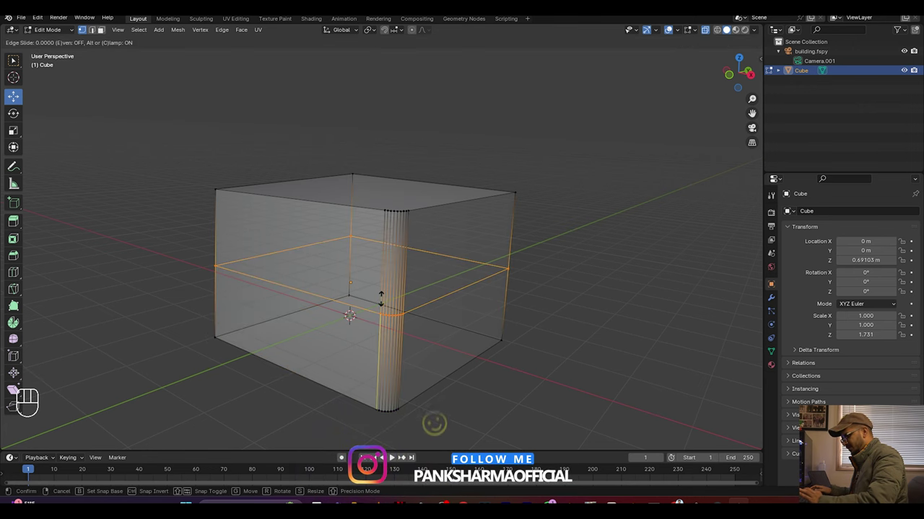
{"action": "key", "text": "KP_0"}
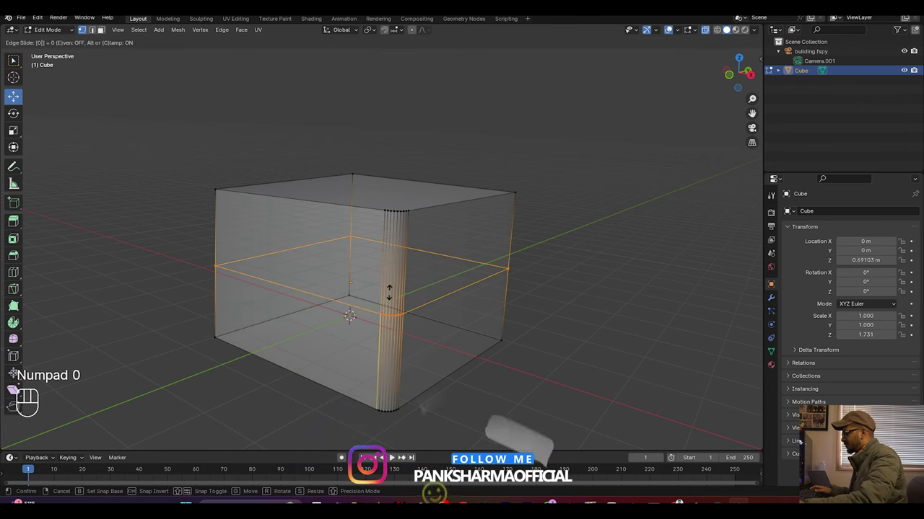
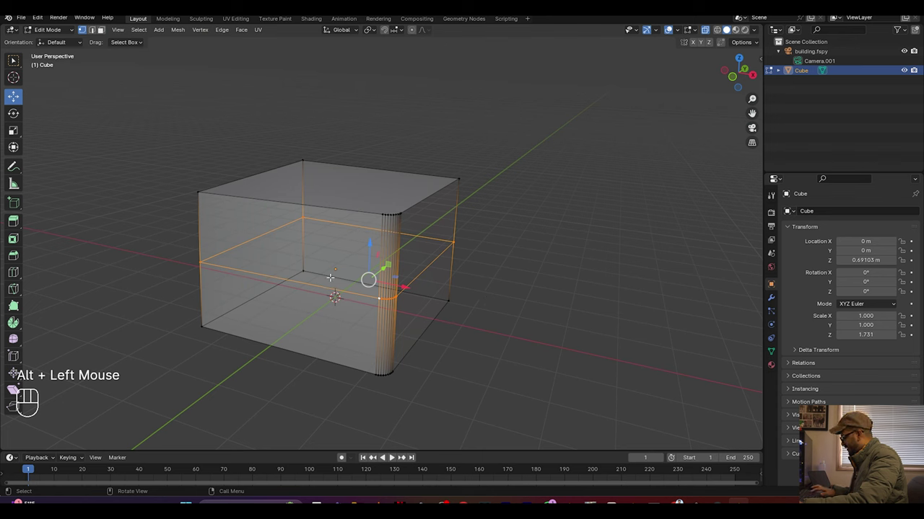
Step: Lower the new edge loop along Z below the middle
{"action": "key", "text": "g"}
{"action": "key", "text": "z"}
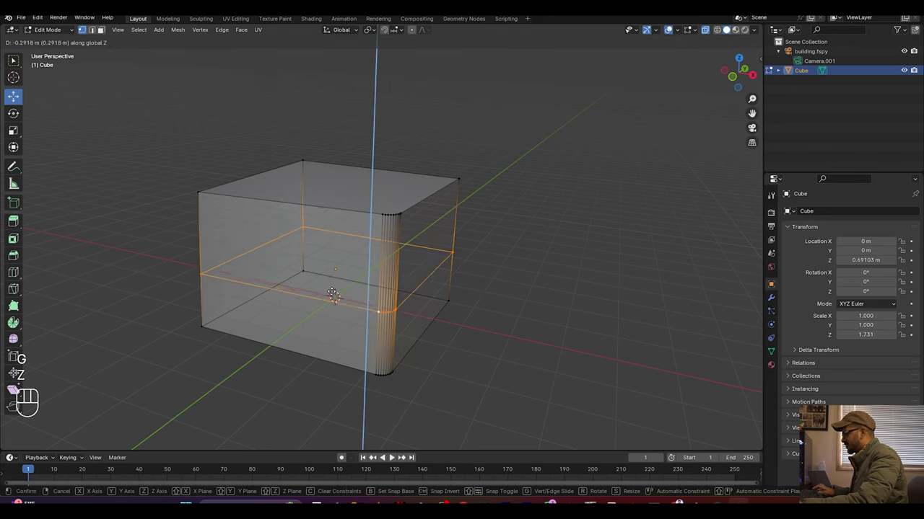
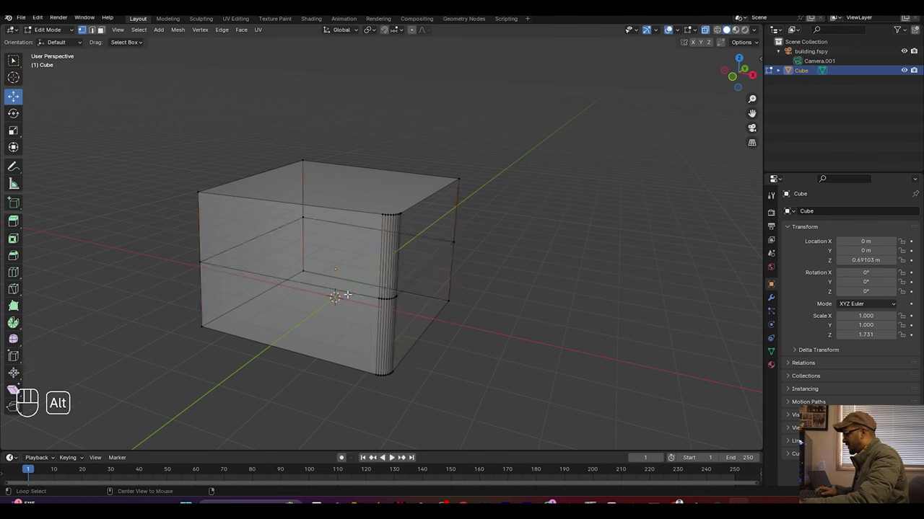
{"action": "scroll", "scroll_direction": "up", "scroll_amount": 3}
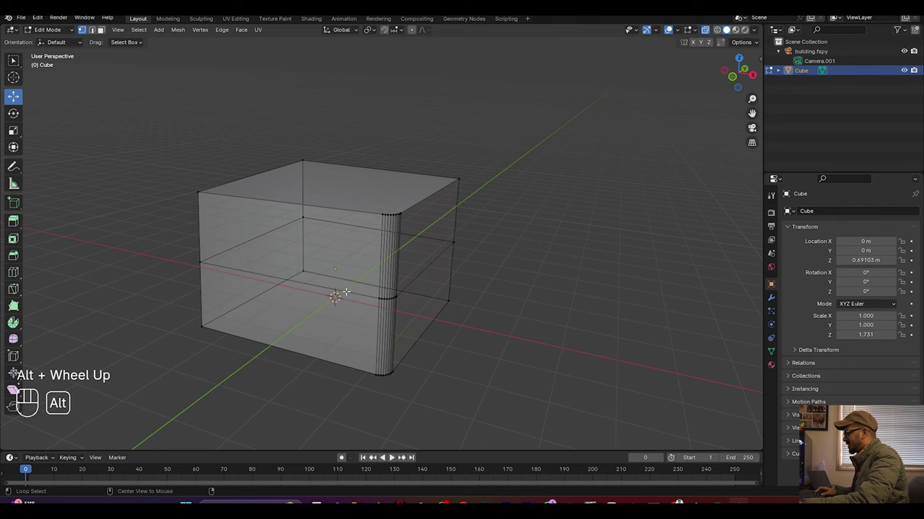
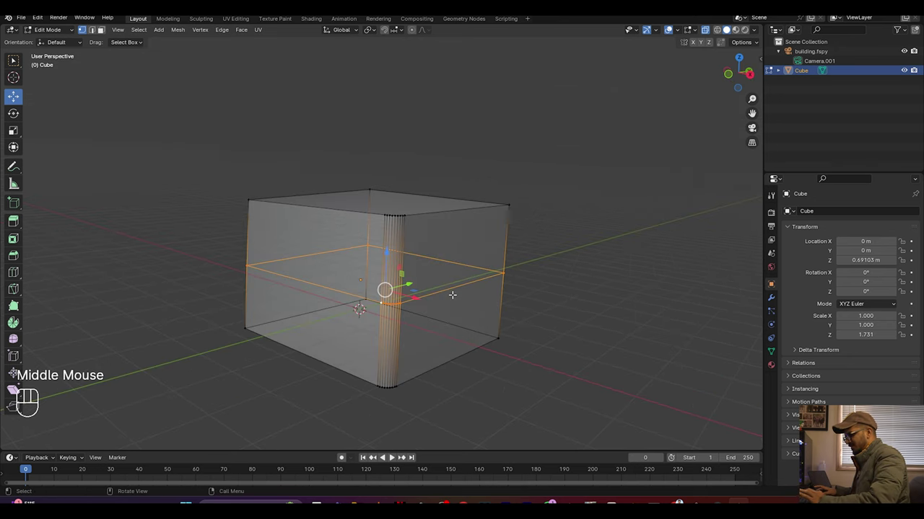
Step: From camera view, move the edge loop vertically to the building's ledge height and return to Object Mode
{"action": "key", "text": "KP_0"}
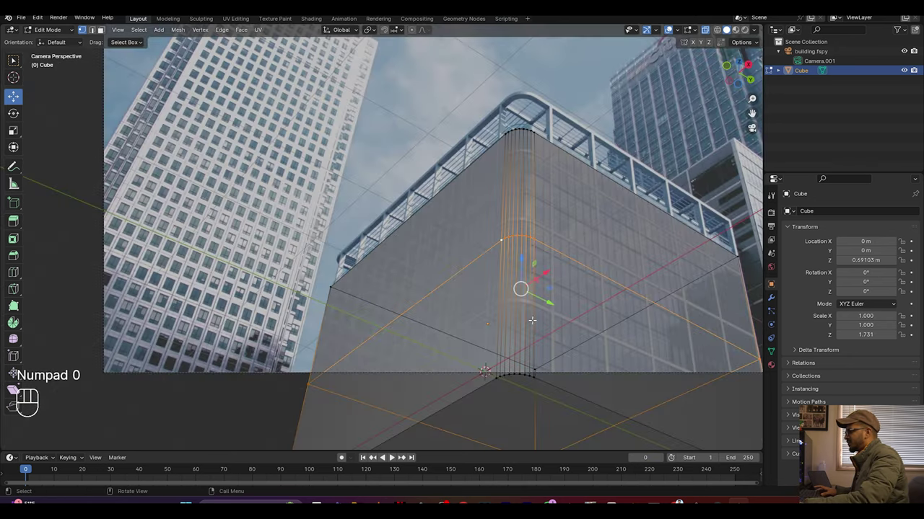
{"action": "scroll", "scroll_direction": "down", "scroll_amount": 3}
{"action": "key", "text": "g"}
{"action": "key", "text": "z"}
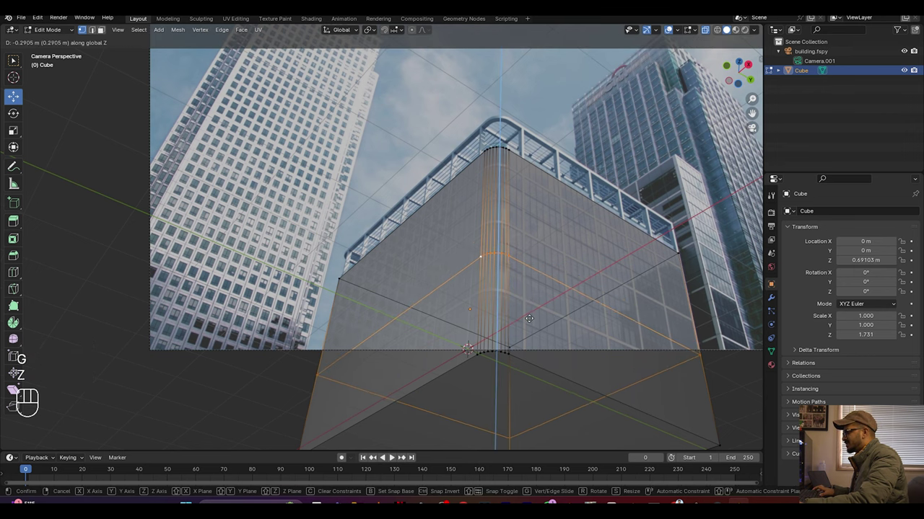
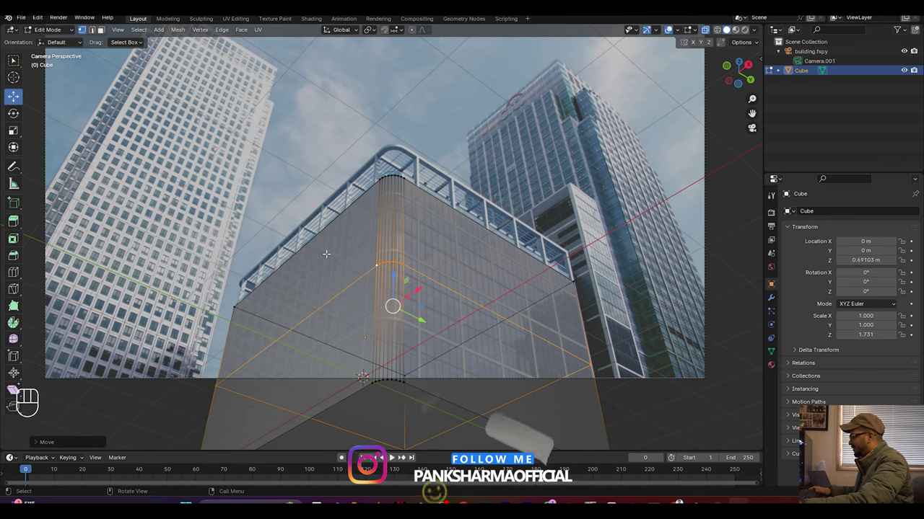
{"action": "key", "text": "Tab"}
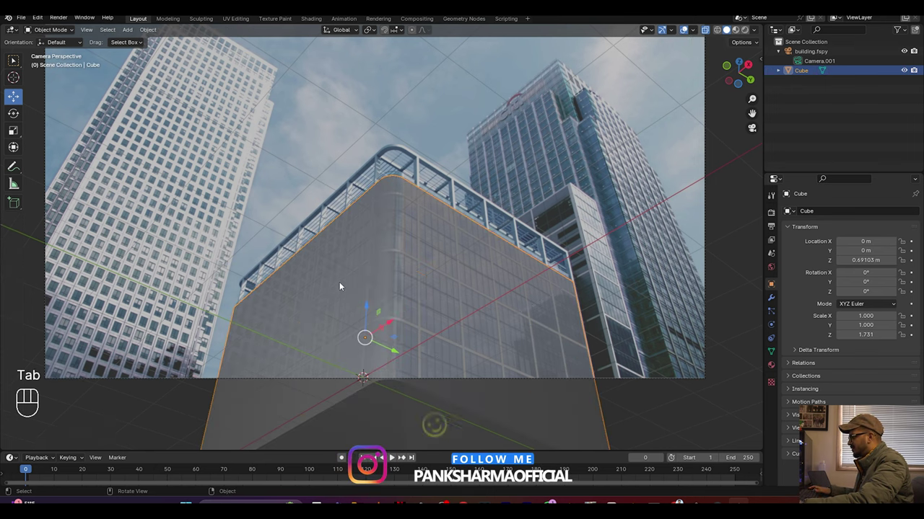
{"action": "scroll", "scroll_direction": "up", "scroll_amount": 3}
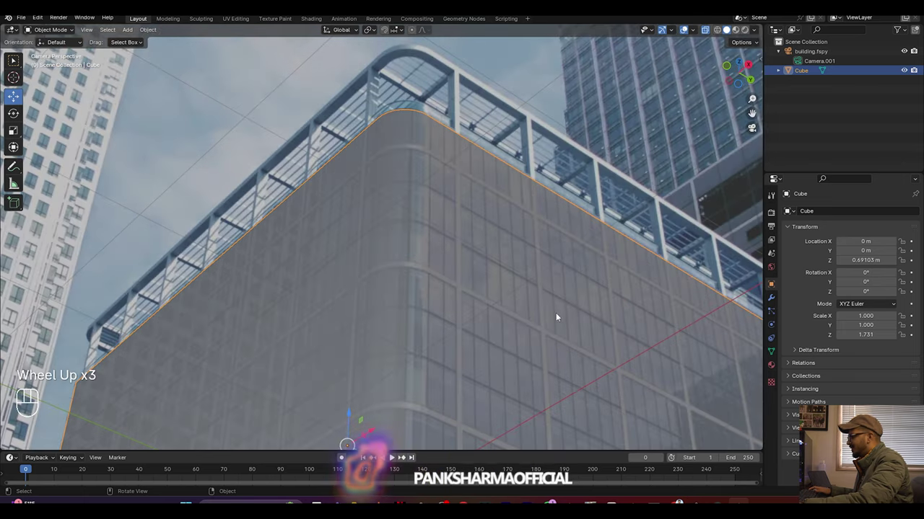
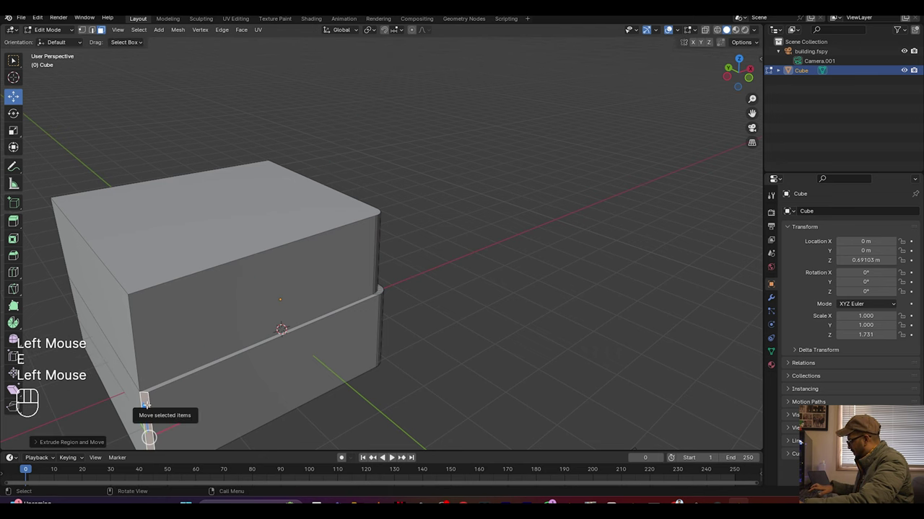
Step: Shift the lower section faces along X to form the ledge step, then orbit to inspect it
{"action": "key", "text": "g"}
{"action": "key", "text": "x"}
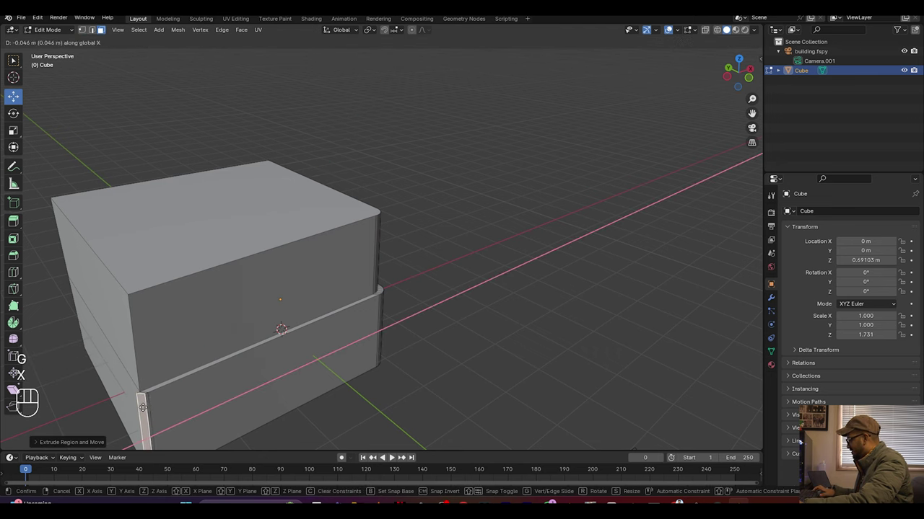
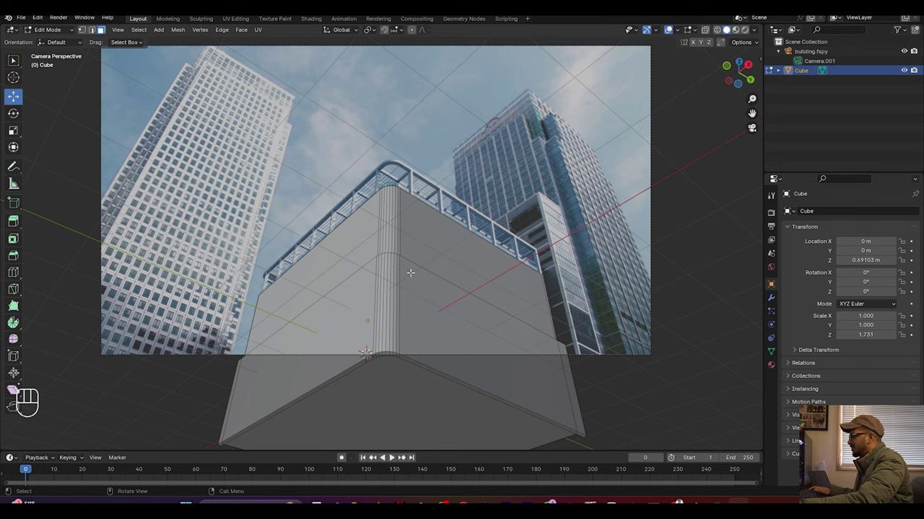
{"action": "key", "text": "Tab"}
{"action": "left_click_drag", "start_coordinate": [389, 285], "coordinate": [355, 290]}
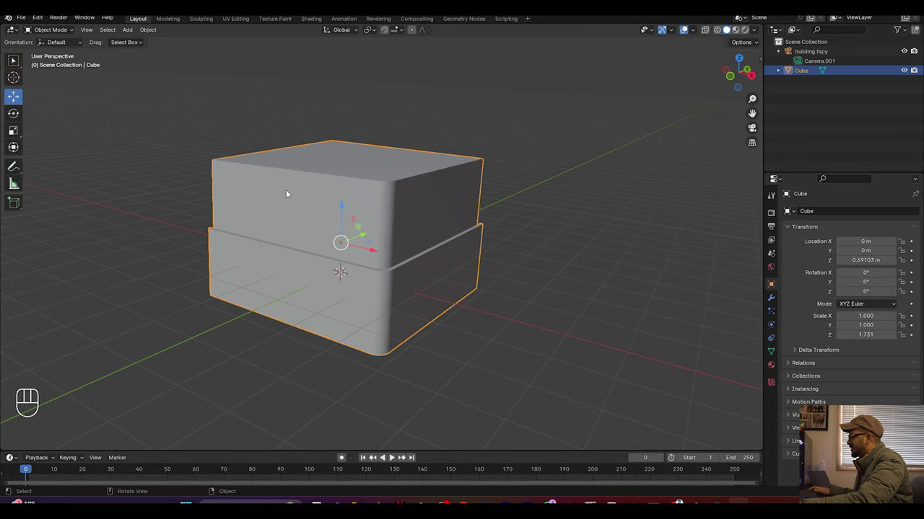
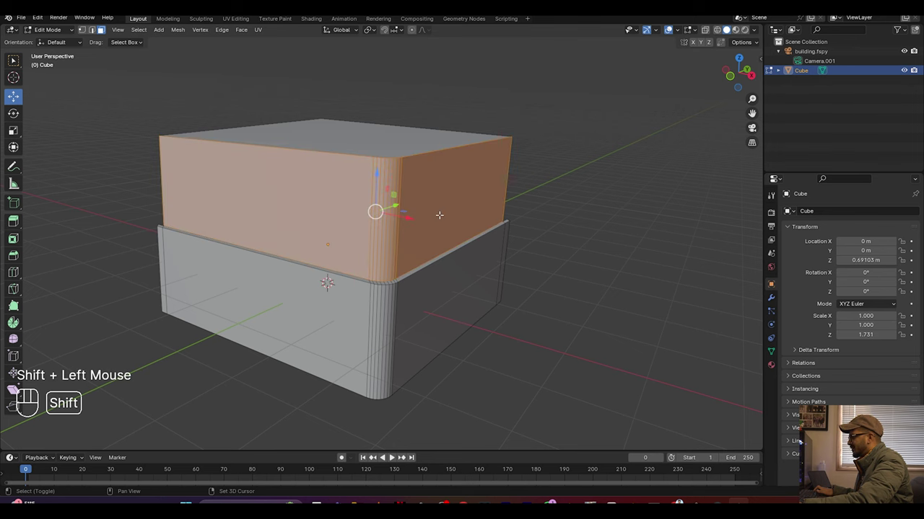
Step: Split the upper section into its own object Cube.001 and keep it in place
{"action": "key", "text": "F3"}
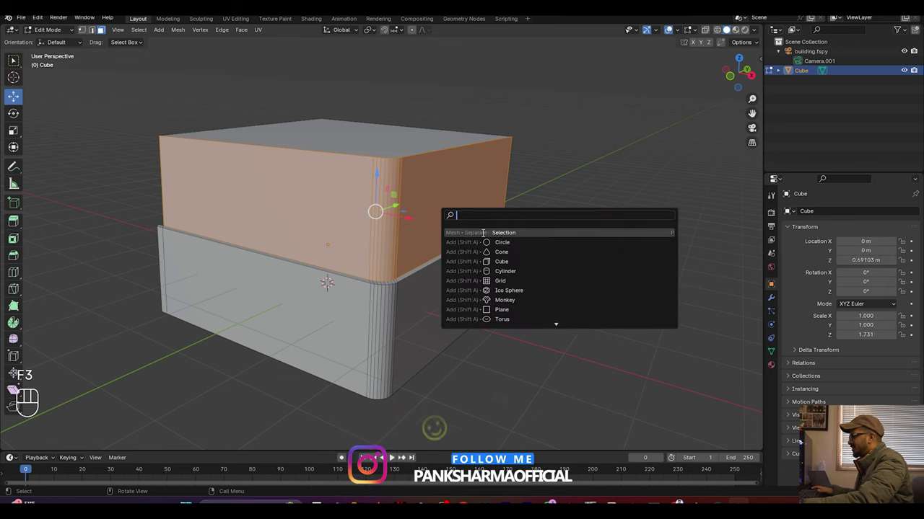
{"action": "key", "text": "Tab"}
{"action": "left_click_drag", "start_coordinate": [589, 215], "coordinate": [588, 215]}
{"action": "left_click", "coordinate": [444, 202]}
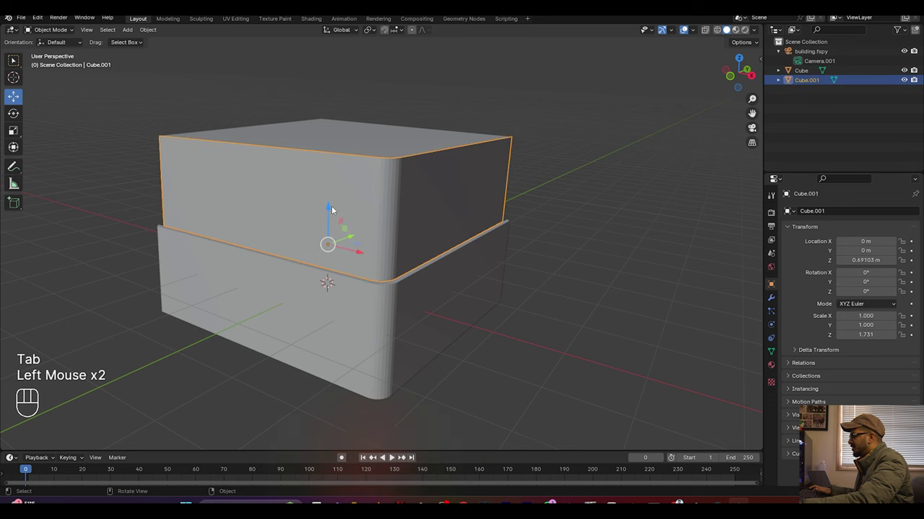
{"action": "left_click", "coordinate": [332, 210]}
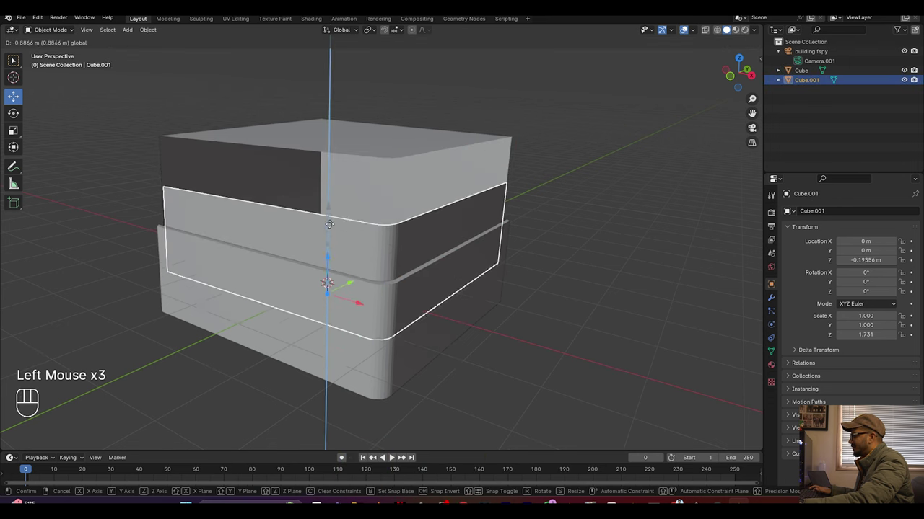
{"action": "key", "text": "ctrl+z"}
Step: Rename the separated upper box to SCREEN and save the file
{"action": "left_click_drag", "start_coordinate": [803, 83], "coordinate": [804, 84]}
{"action": "key", "text": "e"}
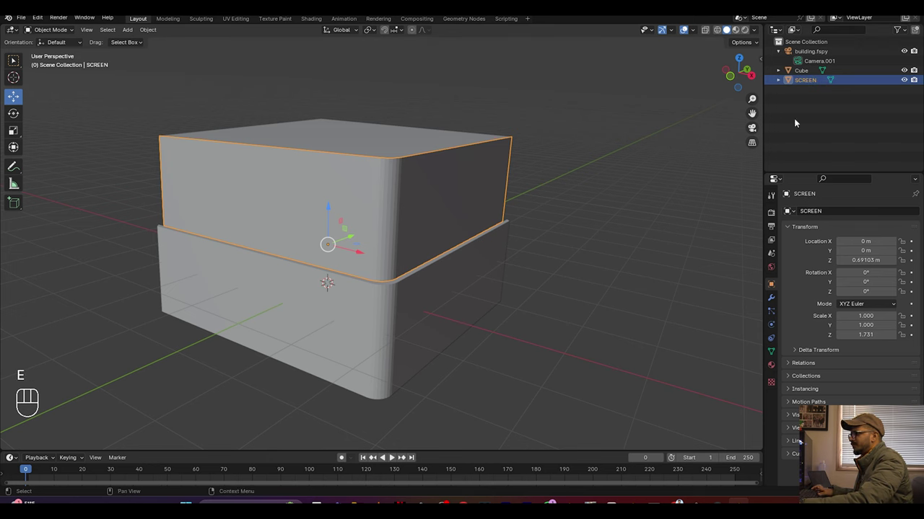
{"action": "key", "text": "ctrl+s"}
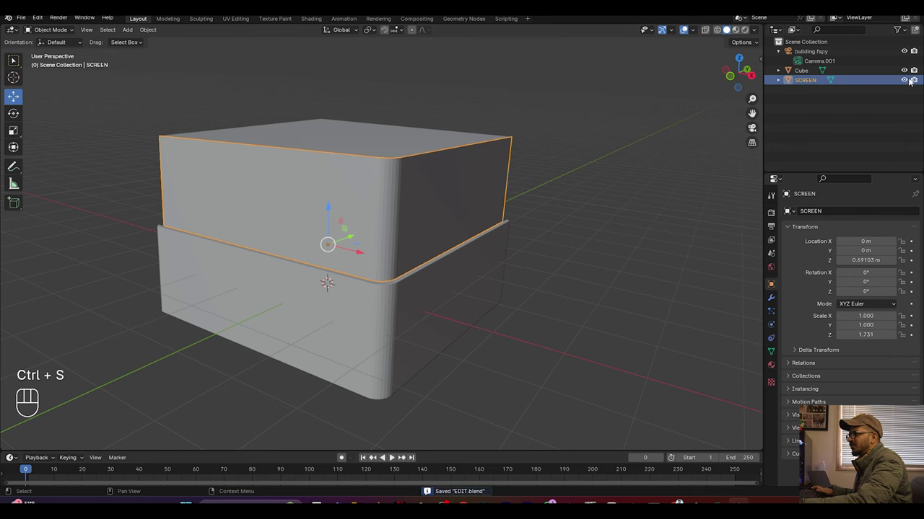
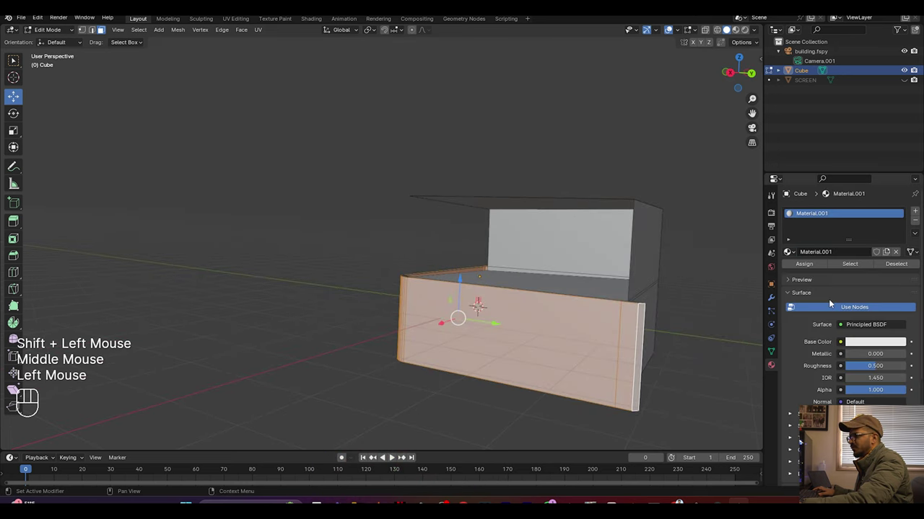
Step: Assign the HOLDOUT material to the chosen faces of the box in Edit Mode
{"action": "left_click_drag", "start_coordinate": [842, 327], "coordinate": [776, 199]}
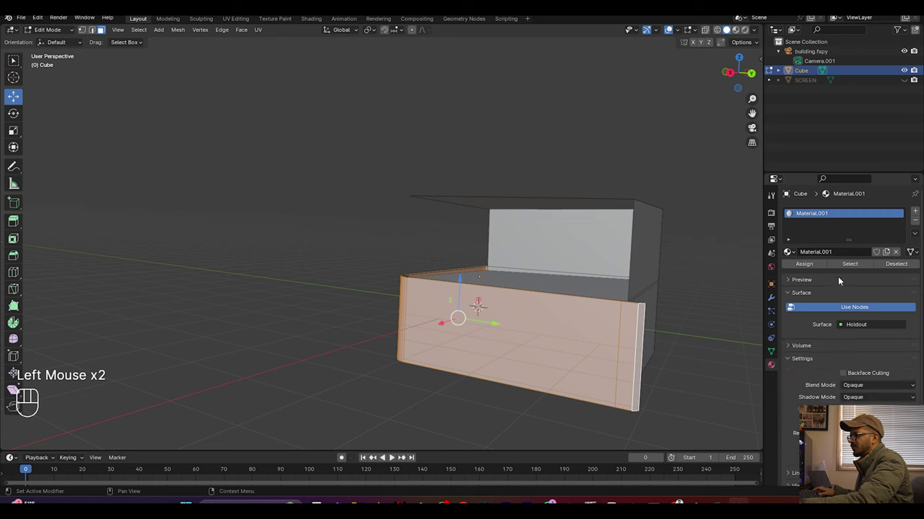
{"action": "left_click", "coordinate": [816, 266]}
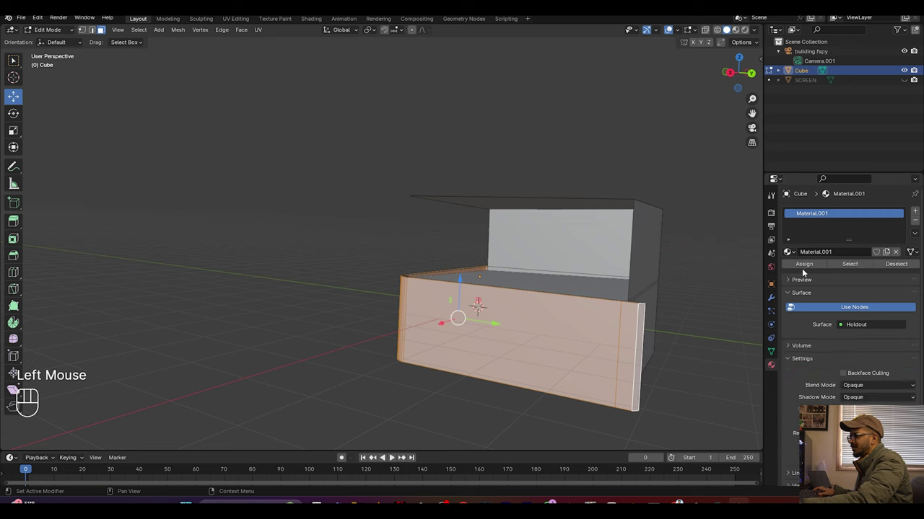
{"action": "left_click", "coordinate": [809, 270]}
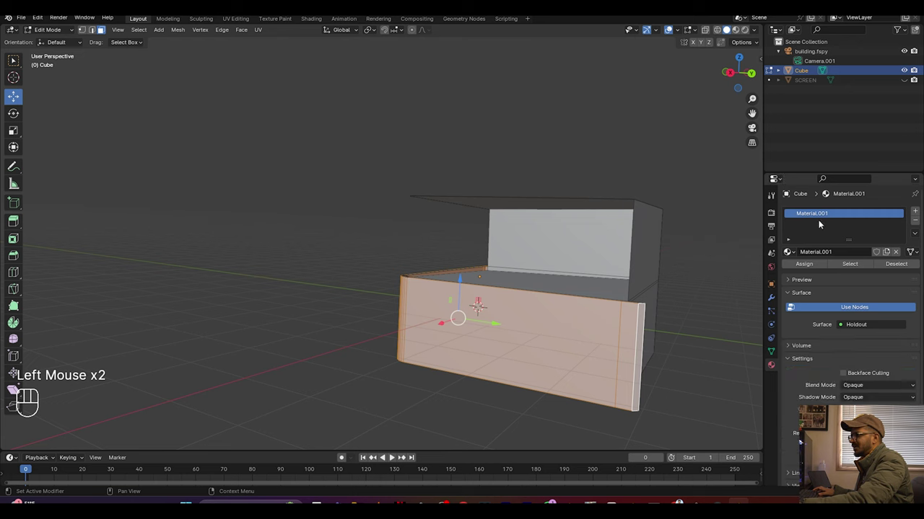
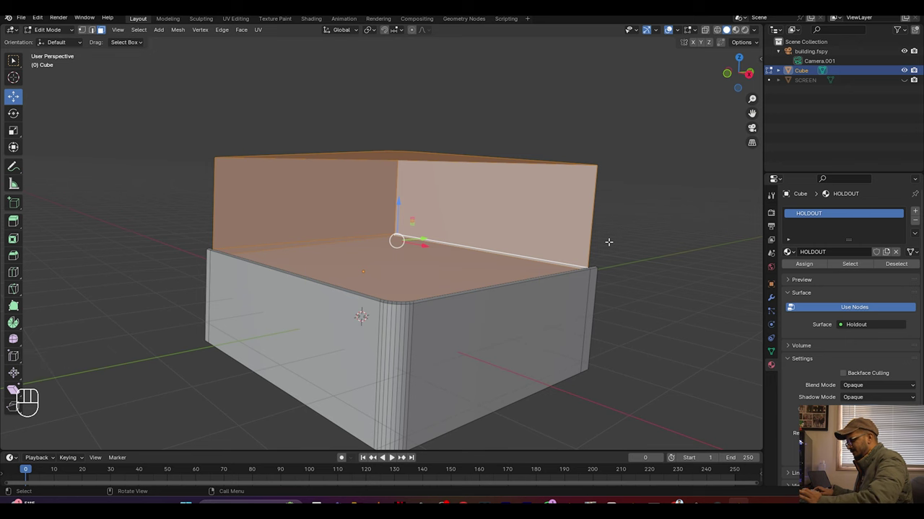
{"action": "key", "text": "KP_0"}
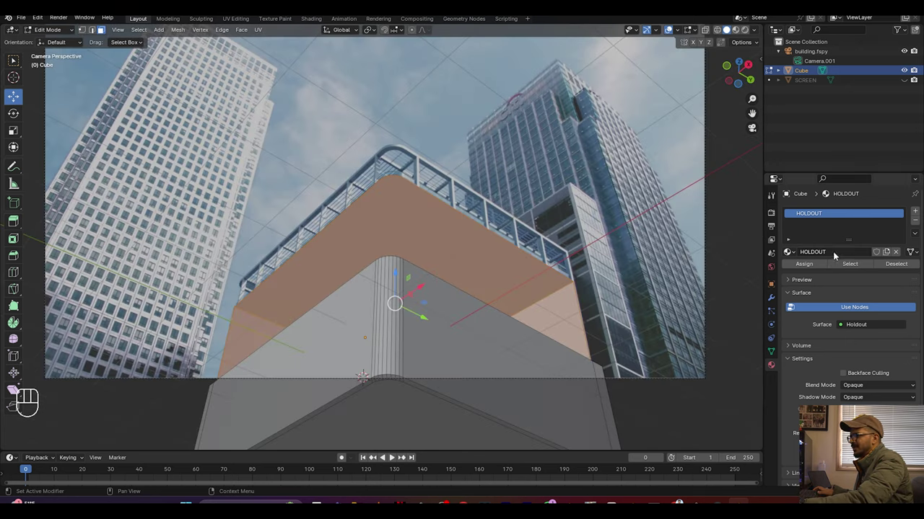
Step: Add a second slot with a new MAIN material on part of the faces, return to Object Mode and save
{"action": "left_click", "coordinate": [917, 215]}
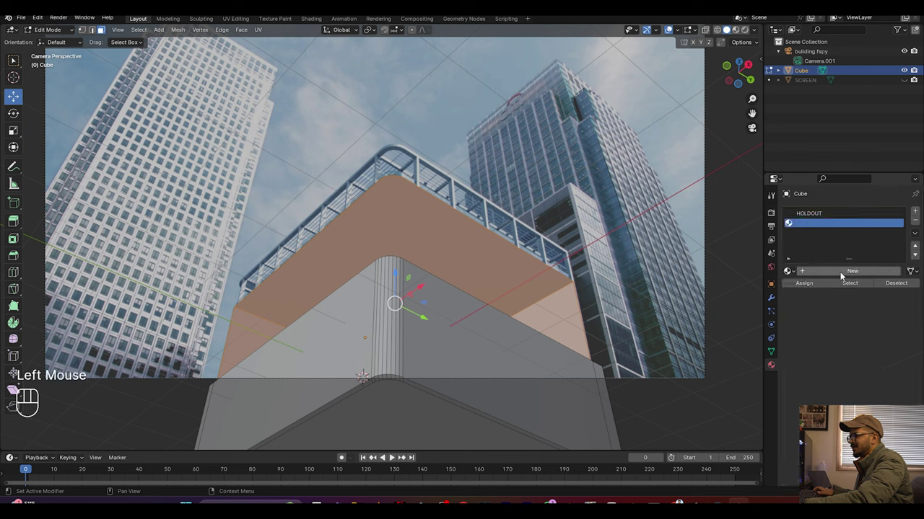
{"action": "left_click", "coordinate": [844, 275]}
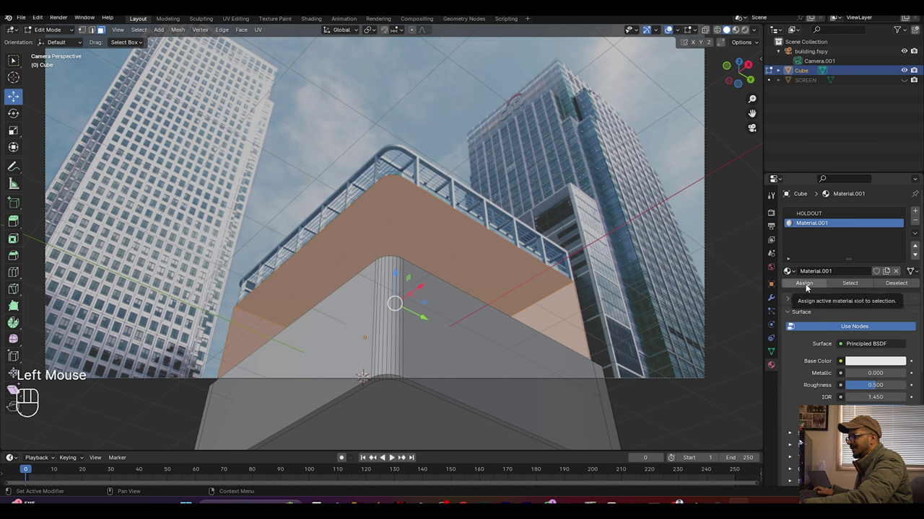
{"action": "left_click", "coordinate": [809, 287]}
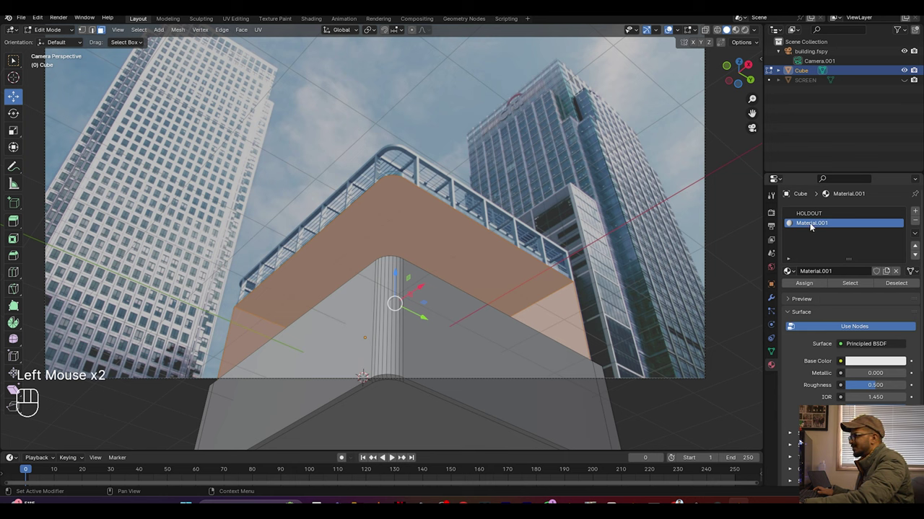
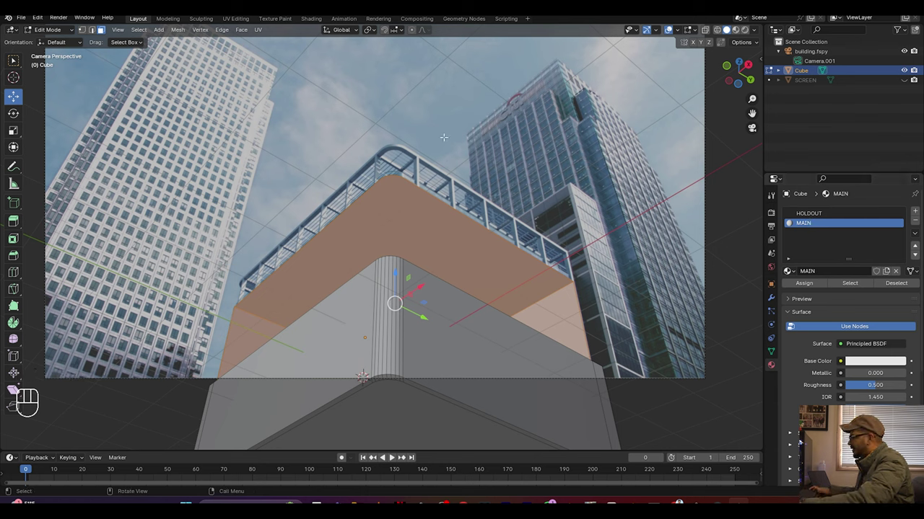
{"action": "key", "text": "Tab"}
{"action": "left_click", "coordinate": [437, 115]}
{"action": "key", "text": "ctrl+s"}
{"action": "scroll", "scroll_direction": "down", "scroll_amount": 3}
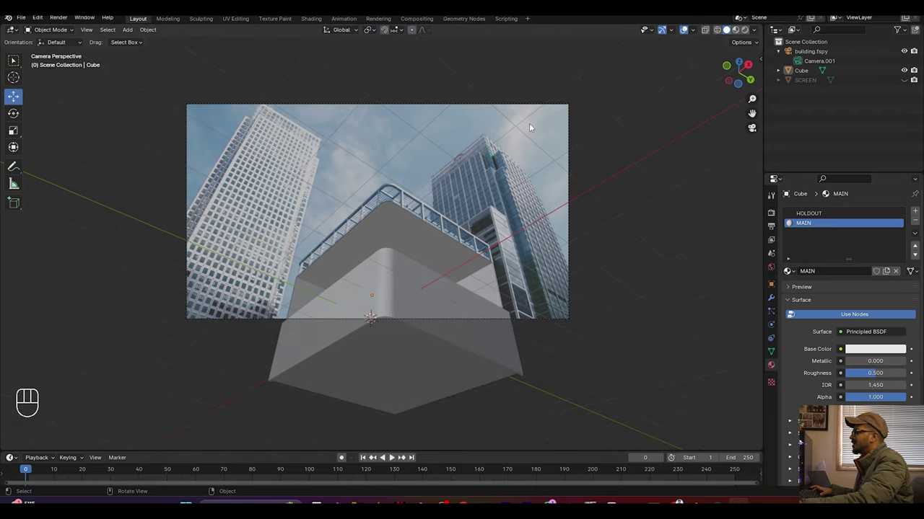
Step: Set Cycles to render on GPU Compute with 100 max samples and save
{"action": "left_click", "coordinate": [773, 216]}
{"action": "left_click_drag", "start_coordinate": [864, 213], "coordinate": [861, 247]}
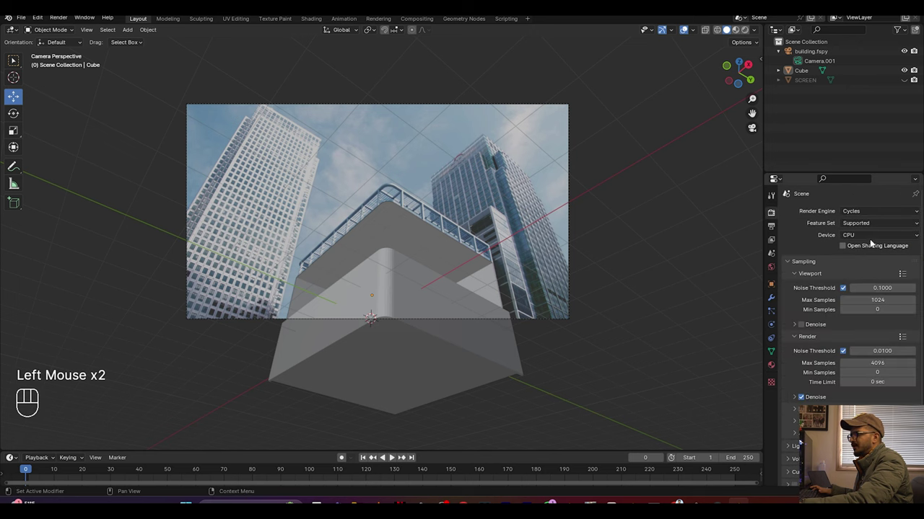
{"action": "left_click_drag", "start_coordinate": [872, 239], "coordinate": [859, 264]}
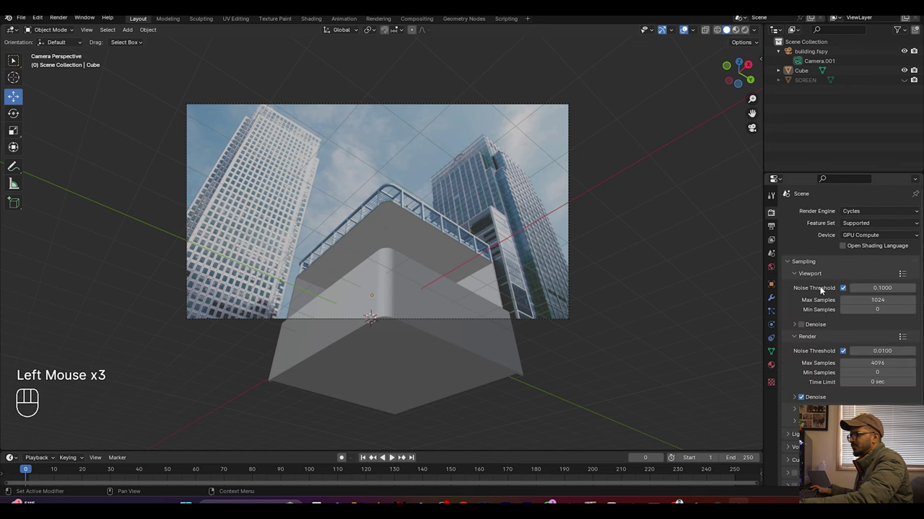
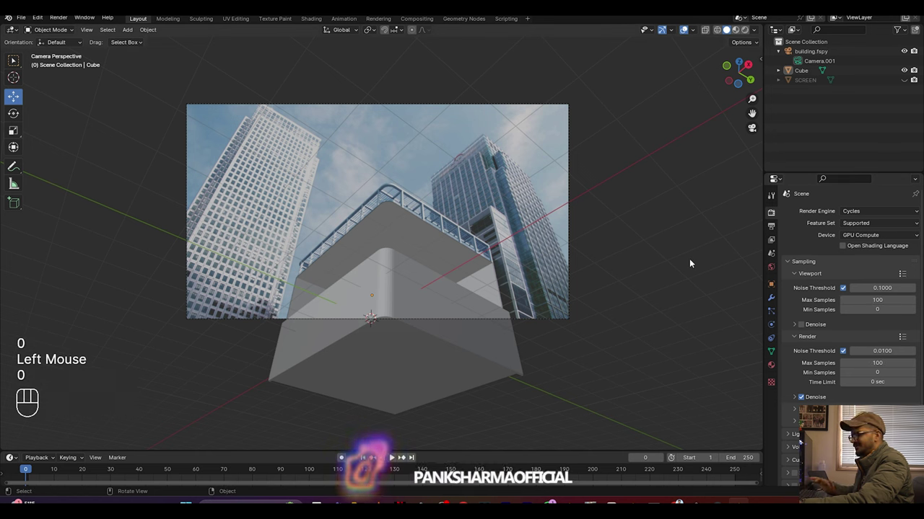
{"action": "key", "text": "ctrl+s"}
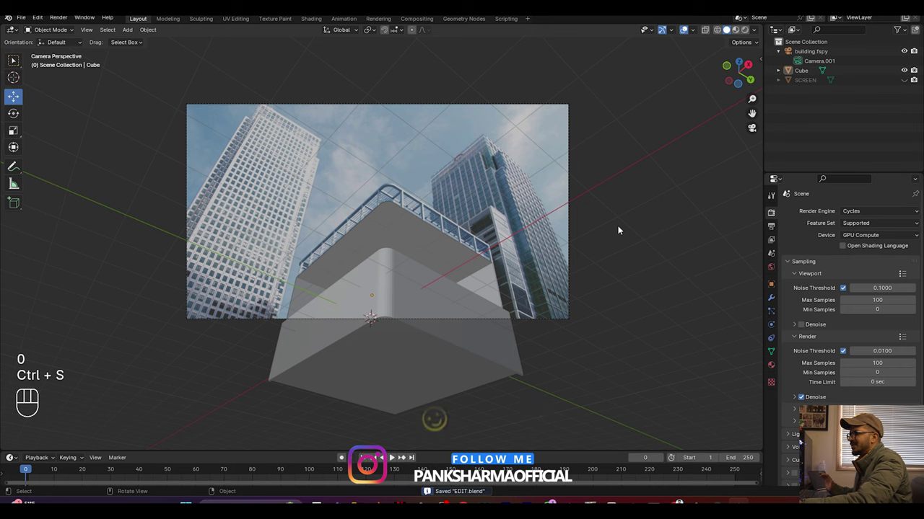
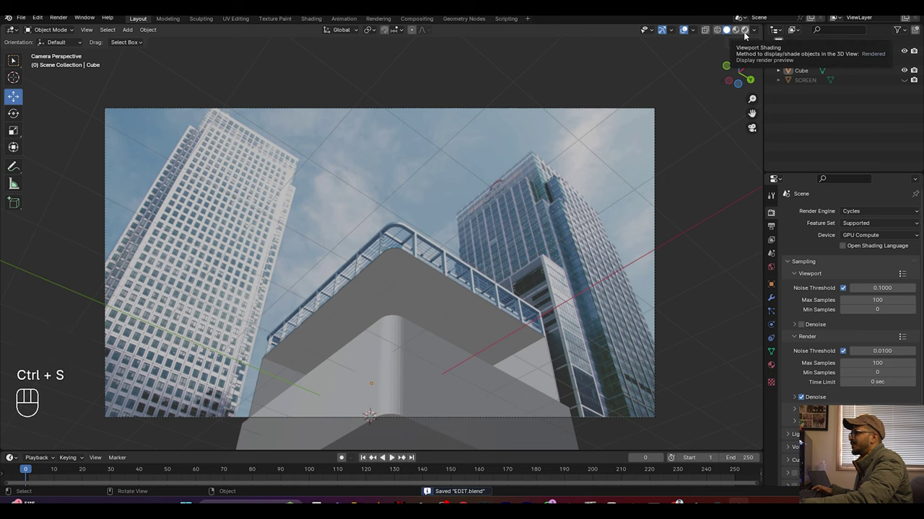
Step: Switch the viewport to Rendered shading and select the box to check the holdout cut-out
{"action": "left_click", "coordinate": [712, 62]}
{"action": "key", "text": "ctrl+s"}
{"action": "scroll", "scroll_direction": "down", "scroll_amount": 3}
{"action": "scroll", "scroll_direction": "up", "scroll_amount": 3}
{"action": "scroll", "scroll_direction": "down", "scroll_amount": 3}
{"action": "scroll", "scroll_direction": "down", "scroll_amount": 3}
{"action": "left_click", "coordinate": [448, 308]}
{"action": "left_click", "coordinate": [777, 367]}
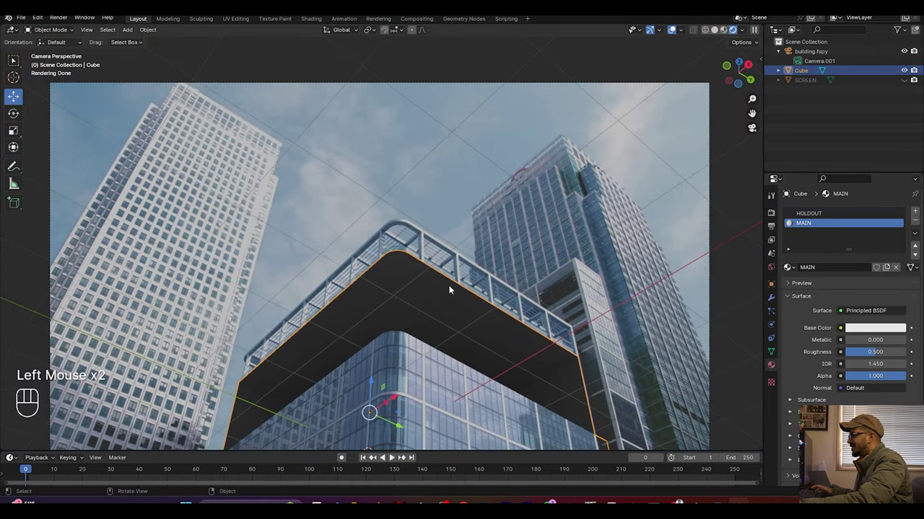
{"action": "scroll", "scroll_direction": "down", "scroll_amount": 3}
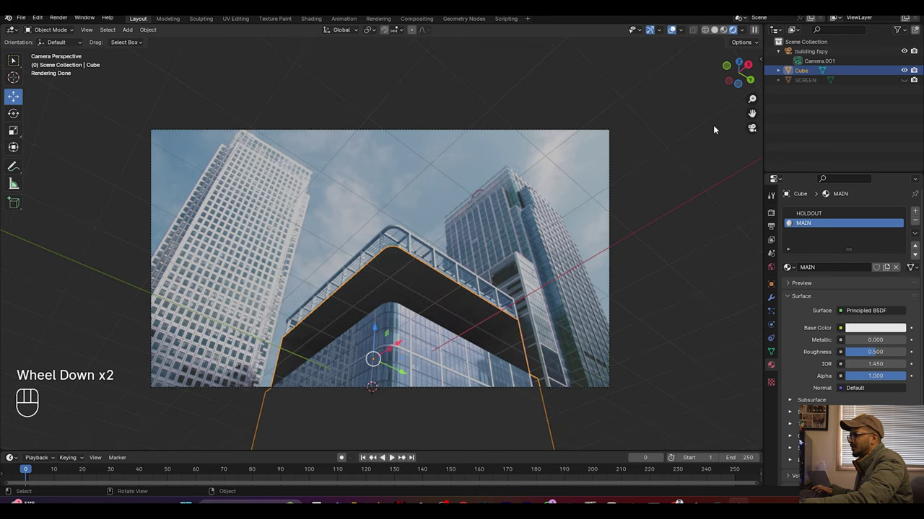
Step: Load meadow_2_4k.exr as the world's Environment Texture and save
{"action": "left_click", "coordinate": [777, 270]}
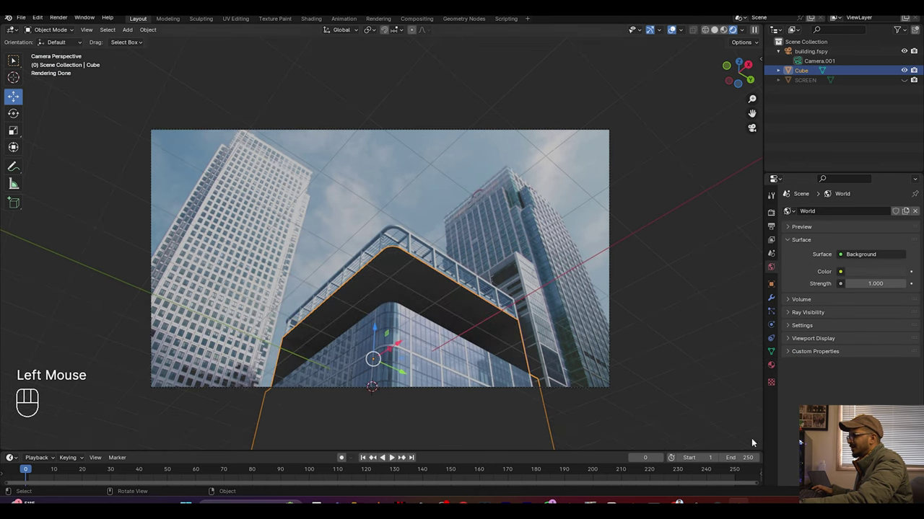
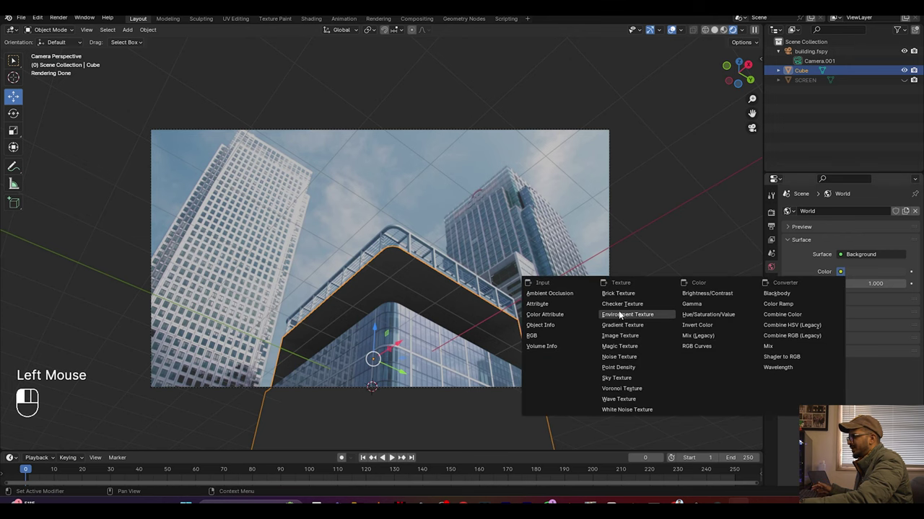
{"action": "left_click", "coordinate": [901, 287]}
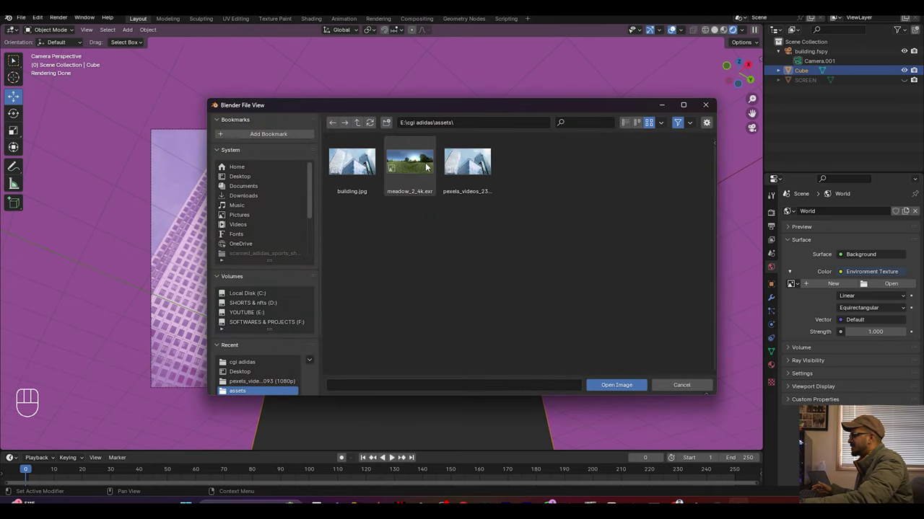
{"action": "left_click", "coordinate": [680, 171]}
{"action": "scroll", "scroll_direction": "up", "scroll_amount": 3}
{"action": "scroll", "scroll_direction": "down", "scroll_amount": 3}
{"action": "key", "text": "ctrl+s"}
{"action": "left_click", "coordinate": [770, 215]}
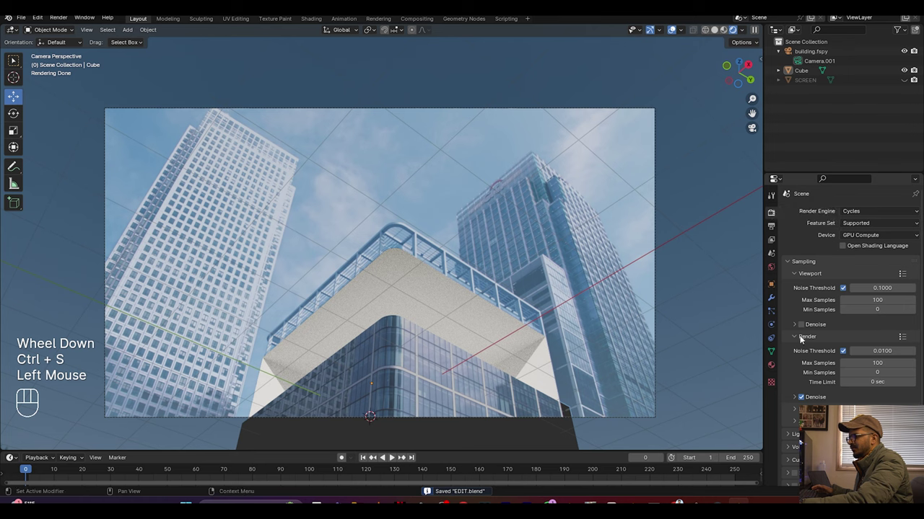
Step: Enable Film > Transparent in the render settings and save
{"action": "scroll", "scroll_direction": "down", "scroll_amount": 3}
{"action": "left_click", "coordinate": [794, 419]}
{"action": "scroll", "scroll_direction": "down", "scroll_amount": 3}
{"action": "left_click", "coordinate": [803, 428]}
{"action": "key", "text": "ctrl+s"}
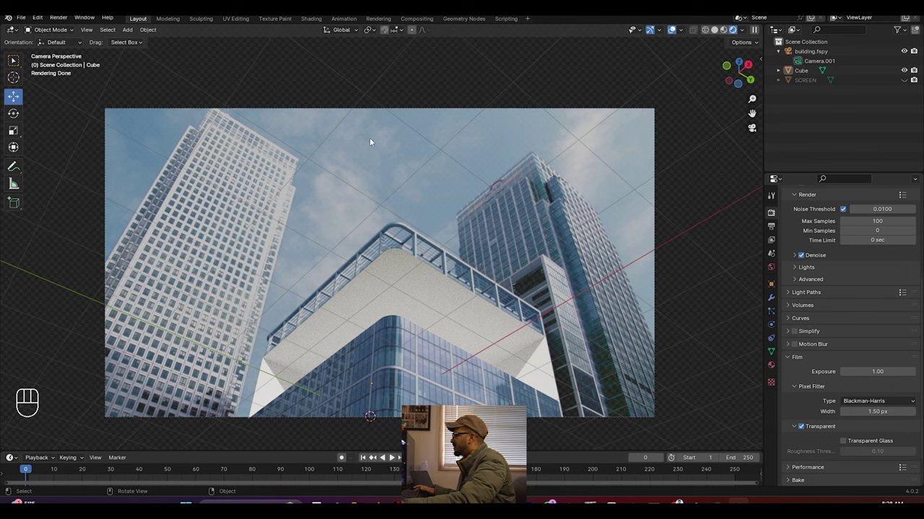
Step: Set the fSpy camera's background photo opacity to 1.0 and import the Sketchfab_model
{"action": "left_click", "coordinate": [609, 111]}
{"action": "left_click", "coordinate": [771, 329]}
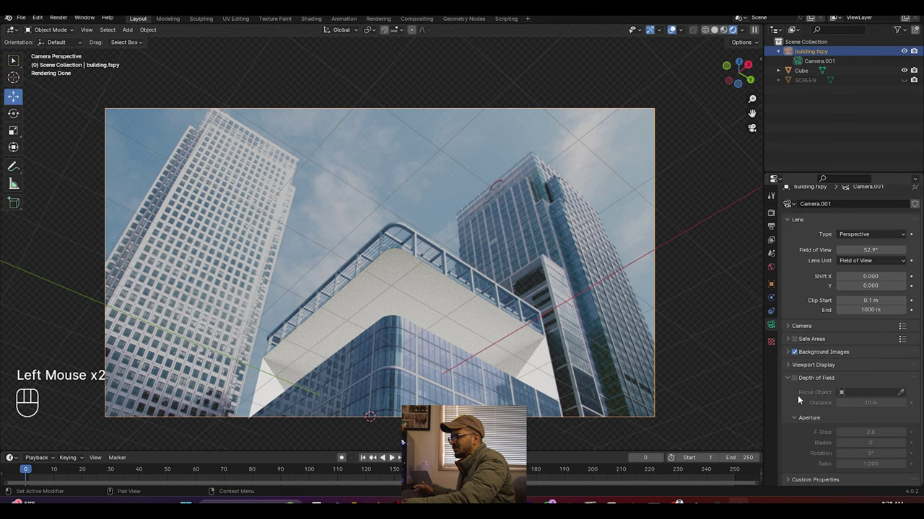
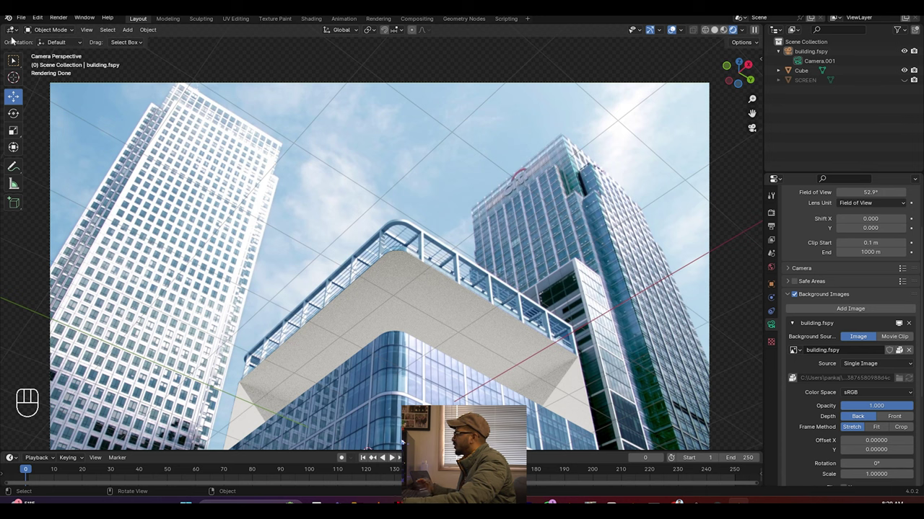
{"action": "left_click_drag", "start_coordinate": [31, 23], "coordinate": [166, 268]}
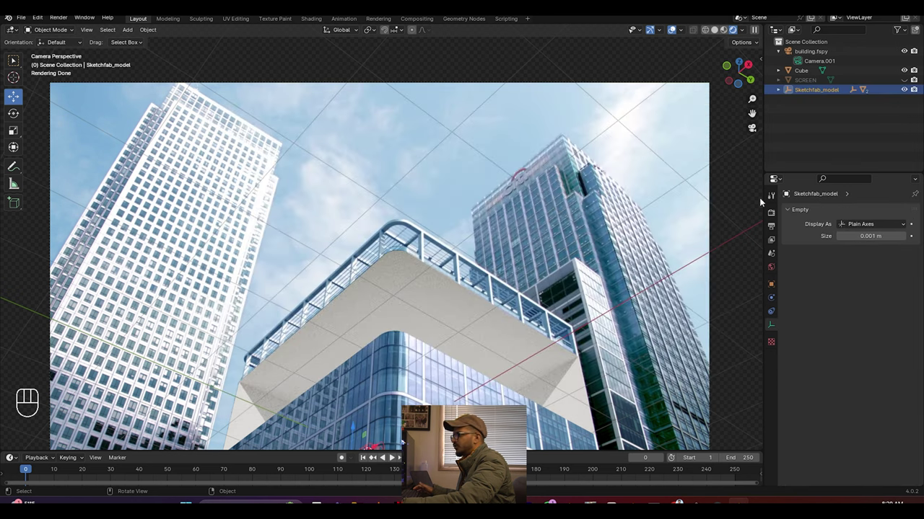
Step: Select Sketchfab_model and start moving the shoe up into the box
{"action": "left_click", "coordinate": [841, 114]}
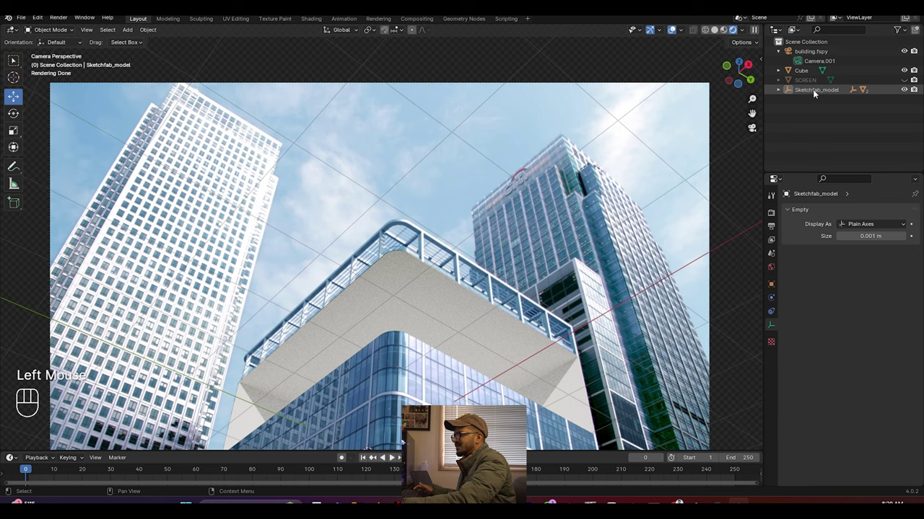
{"action": "left_click", "coordinate": [817, 93]}
{"action": "scroll", "scroll_direction": "down", "scroll_amount": 3}
{"action": "left_click", "coordinate": [376, 394]}
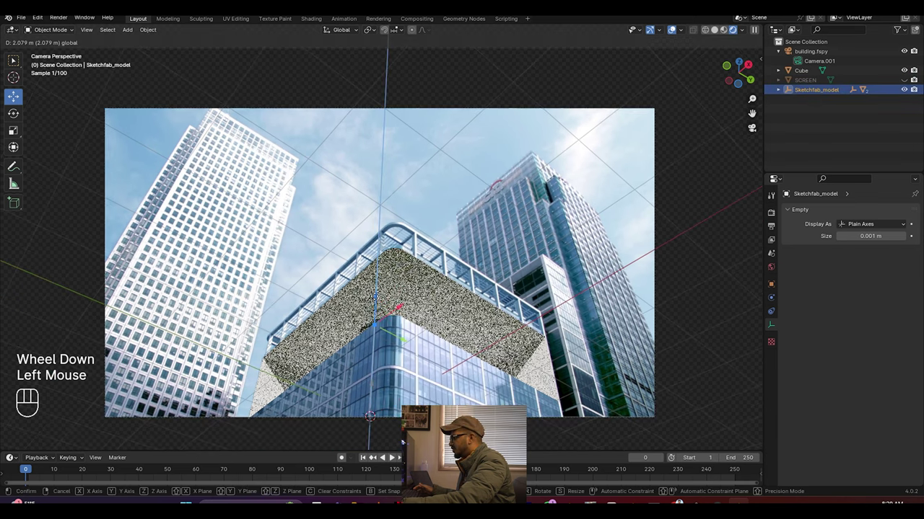
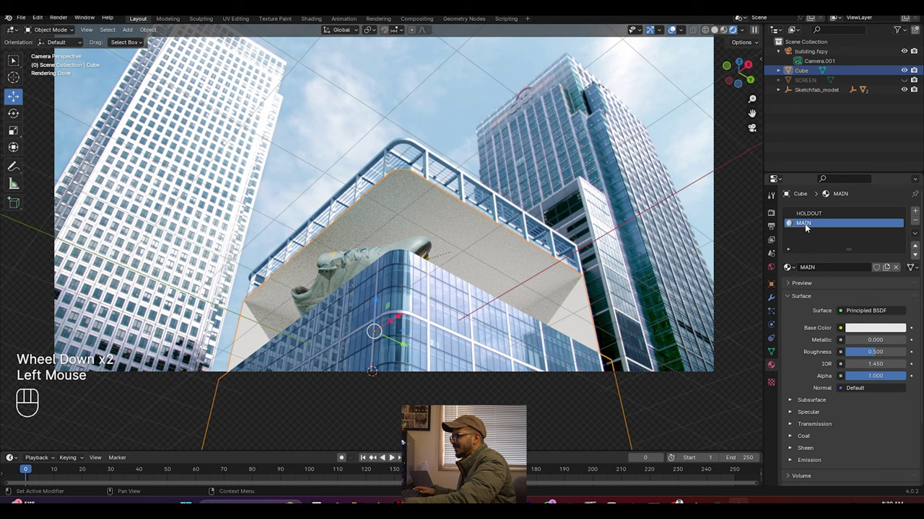
Step: Set the MAIN material's Base Color to a cyan hue at saturation 1.0 and check it from the camera
{"action": "left_click", "coordinate": [500, 219]}
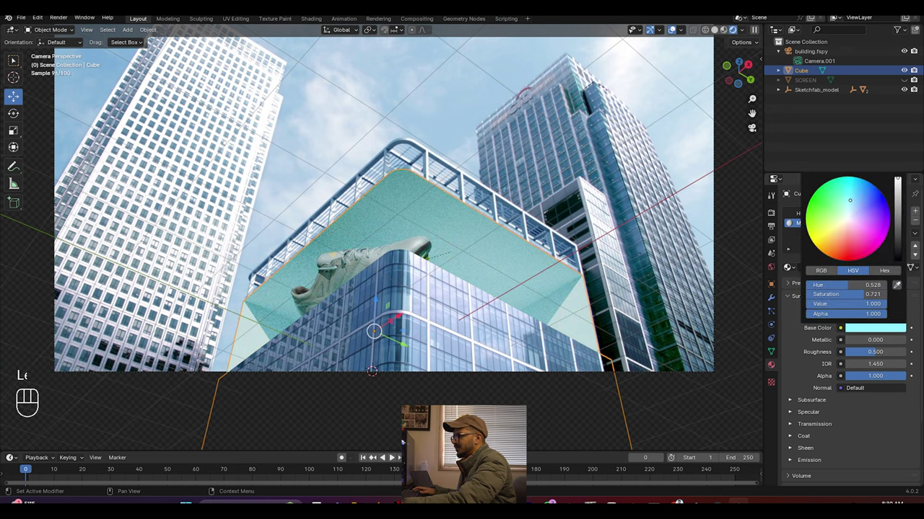
{"action": "left_click", "coordinate": [430, 94]}
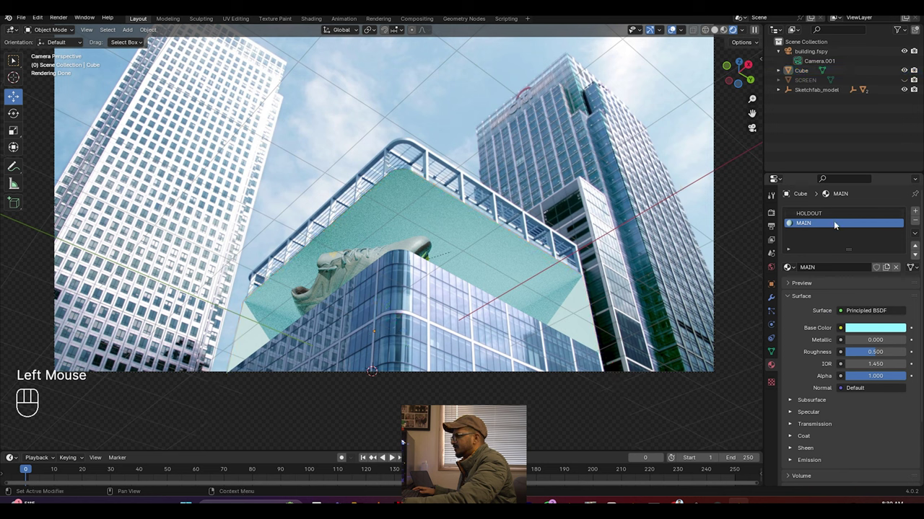
{"action": "left_click", "coordinate": [500, 220]}
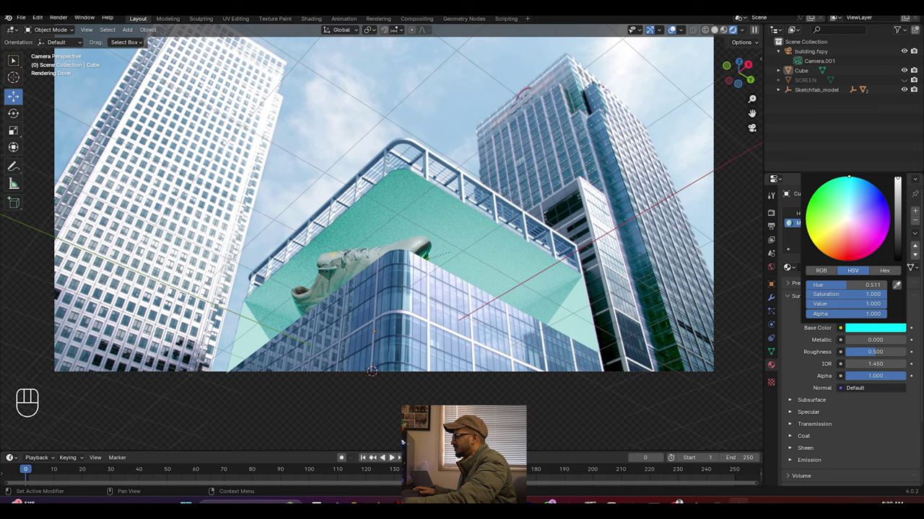
{"action": "left_click_drag", "start_coordinate": [499, 290], "coordinate": [451, 318]}
{"action": "scroll", "scroll_direction": "up", "scroll_amount": 3}
{"action": "scroll", "scroll_direction": "down", "scroll_amount": 3}
{"action": "left_click_drag", "start_coordinate": [596, 316], "coordinate": [637, 307]}
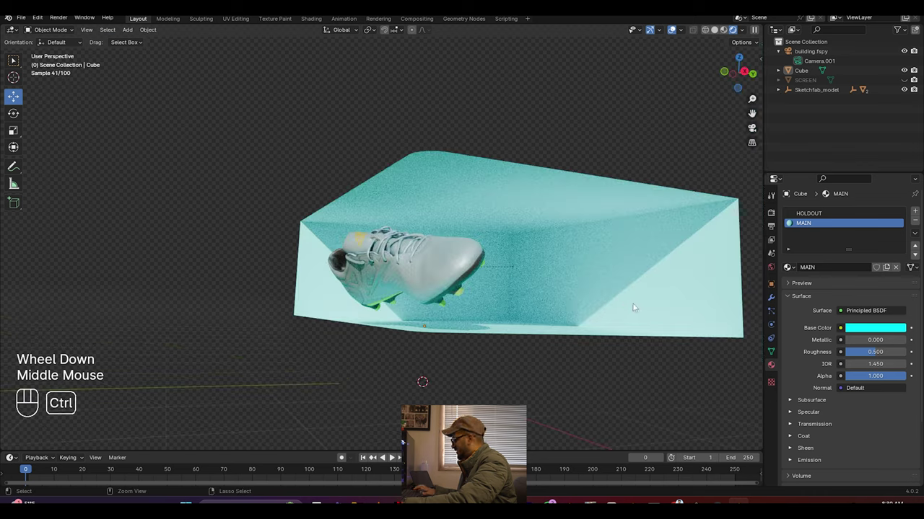
{"action": "key", "text": "ctrl+s"}
{"action": "key", "text": "KP_0"}
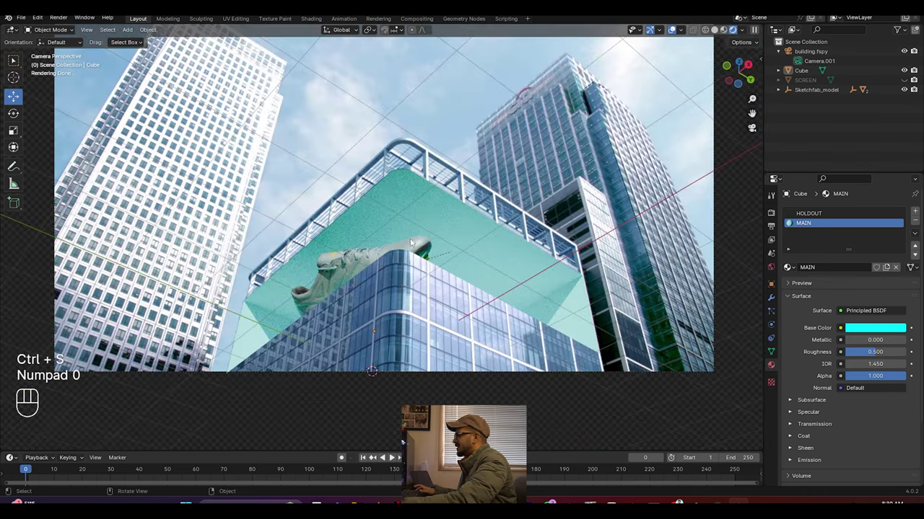
Step: Turn on Film > Transparent in the render properties
{"action": "scroll", "scroll_direction": "down", "scroll_amount": 3}
{"action": "scroll", "scroll_direction": "down", "scroll_amount": 3}
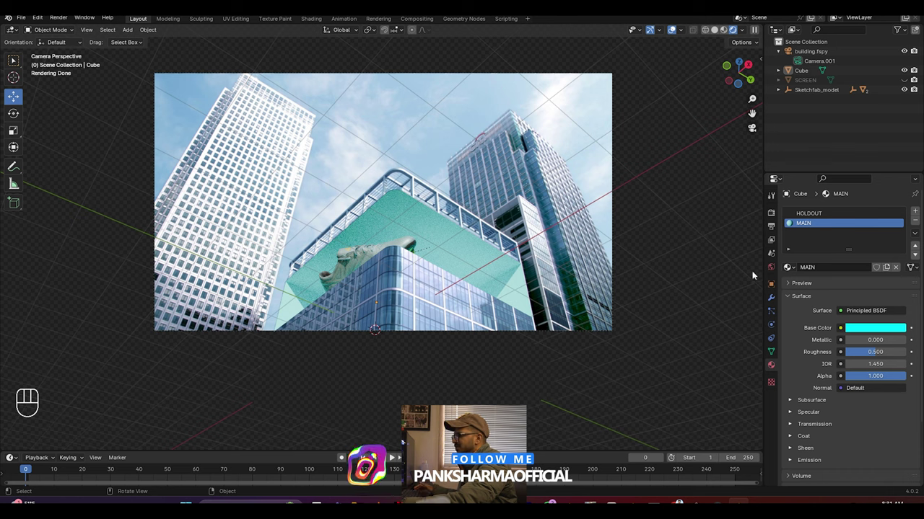
{"action": "left_click", "coordinate": [465, 225]}
{"action": "left_click", "coordinate": [465, 225]}
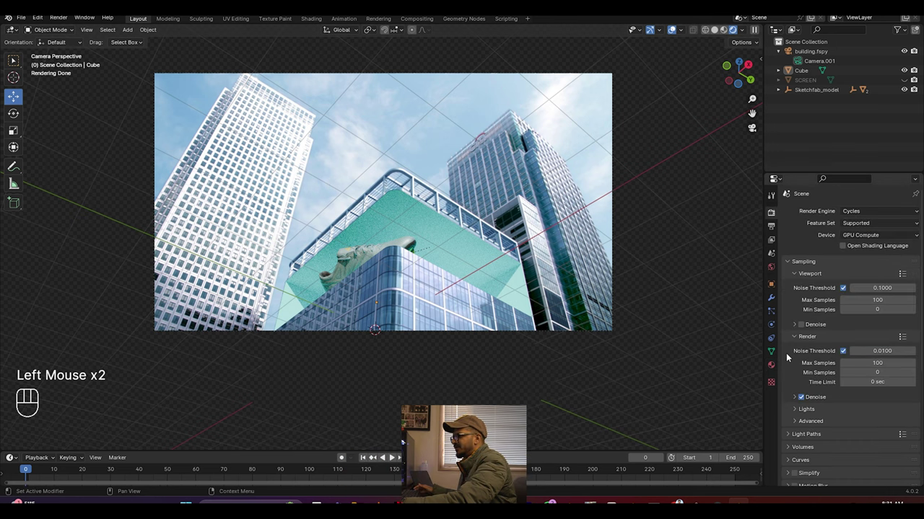
{"action": "scroll", "scroll_direction": "down", "scroll_amount": 3}
{"action": "left_click", "coordinate": [465, 225]}
Step: Orbit around the cyan box to inspect it, return to the camera view and save
{"action": "left_click_drag", "start_coordinate": [483, 266], "coordinate": [659, 280]}
{"action": "left_click_drag", "start_coordinate": [531, 202], "coordinate": [304, 224]}
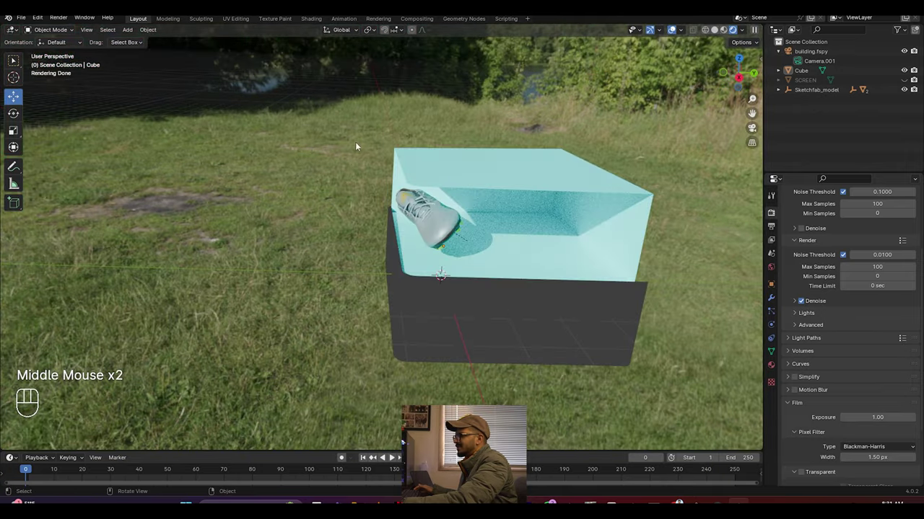
{"action": "left_click_drag", "start_coordinate": [359, 167], "coordinate": [353, 180]}
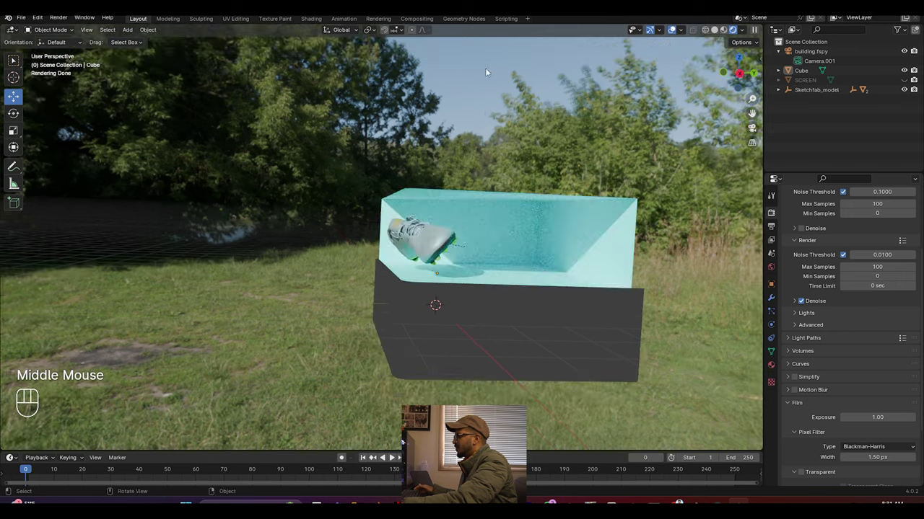
{"action": "key", "text": "KP_0"}
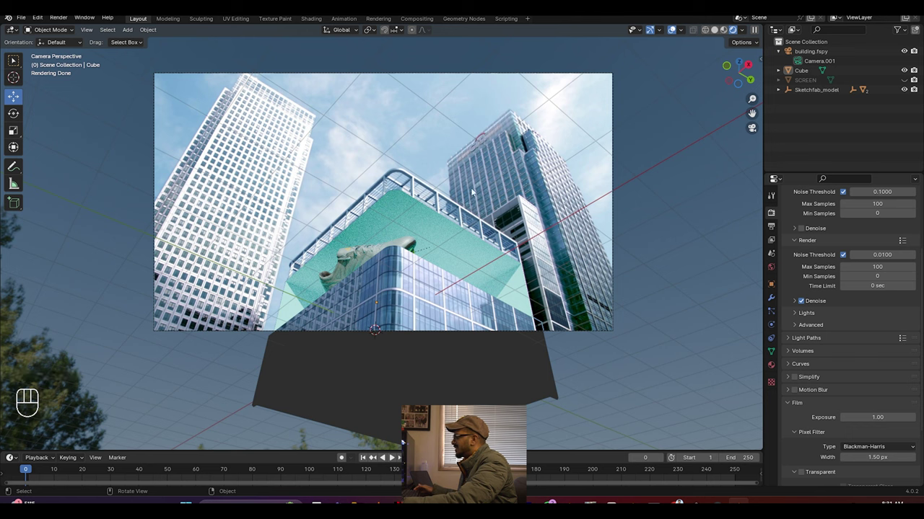
{"action": "key", "text": "ctrl+s"}
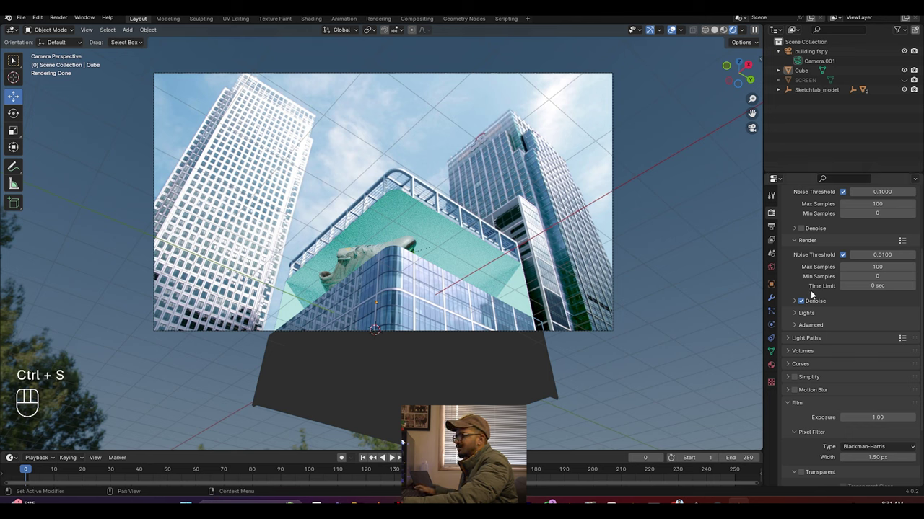
{"action": "scroll", "scroll_direction": "down", "scroll_amount": 3}
Step: In Solid shading, duplicate the cube as Cube.001 and place it to the left
{"action": "left_click", "coordinate": [805, 437]}
{"action": "left_click", "coordinate": [790, 368]}
{"action": "key", "text": "ctrl+s"}
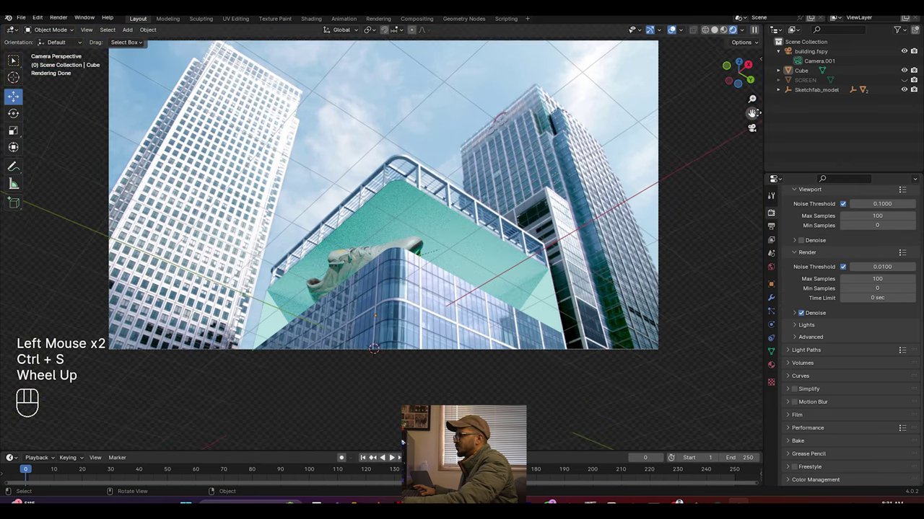
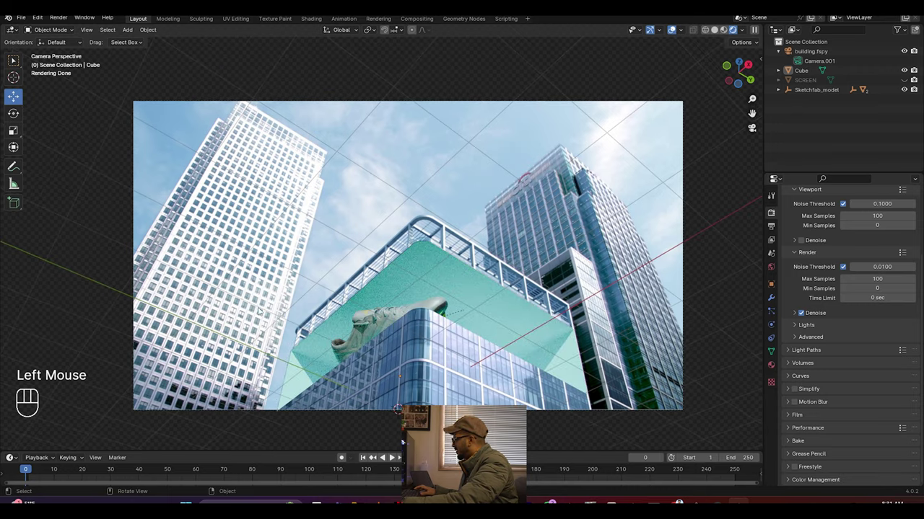
{"action": "left_click", "coordinate": [719, 34]}
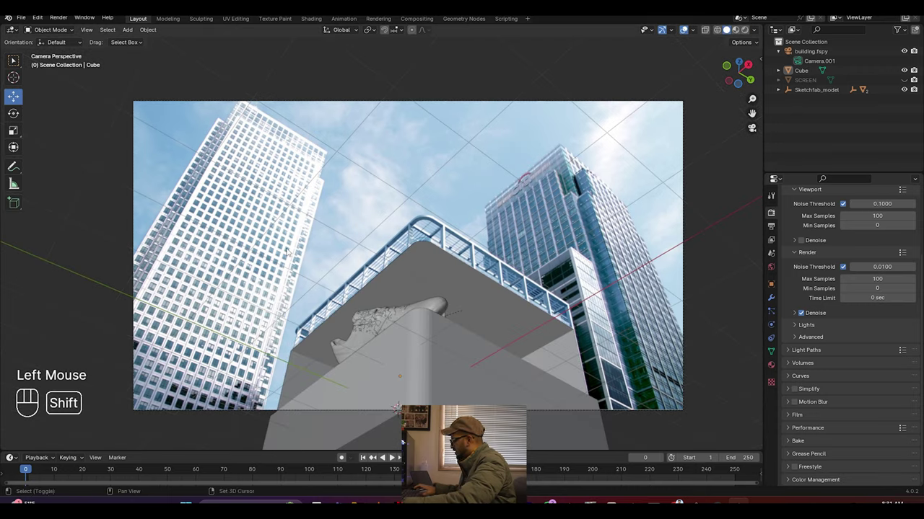
{"action": "key", "text": "shift+a"}
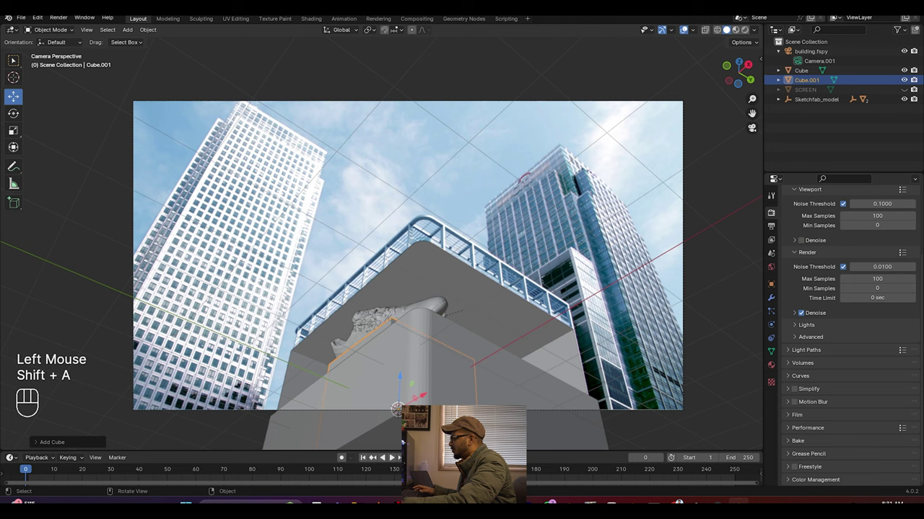
{"action": "left_click", "coordinate": [579, 168]}
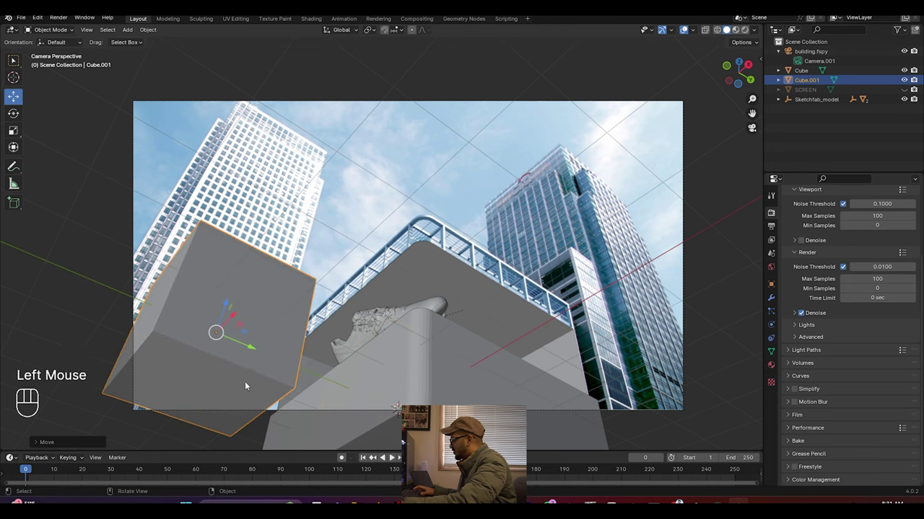
Step: Stretch Cube.001 tall on Z, position it over the left skyscraper and hide it in the viewport
{"action": "key", "text": "s"}
{"action": "key", "text": "z"}
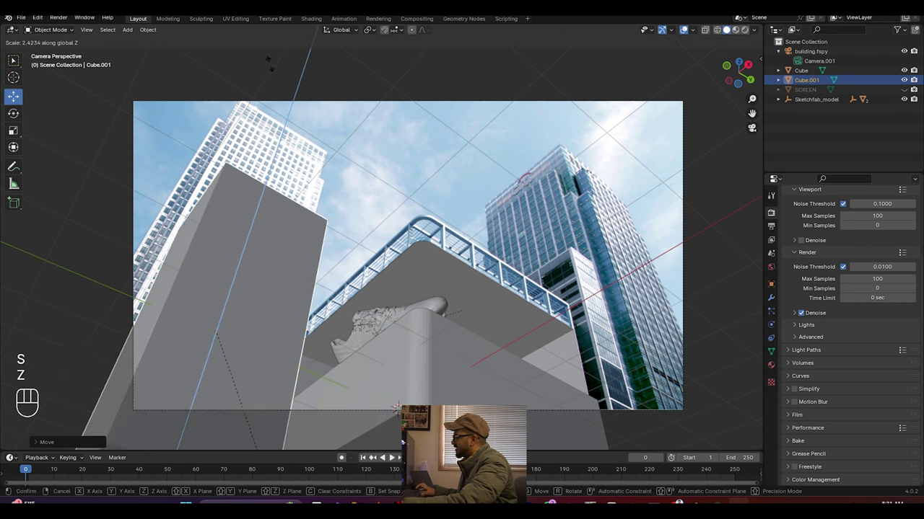
{"action": "left_click", "coordinate": [579, 169]}
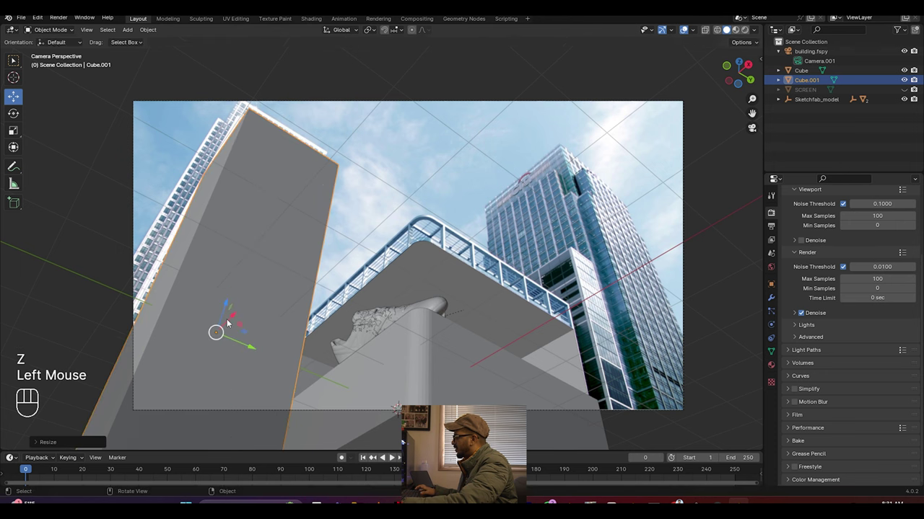
{"action": "left_click", "coordinate": [579, 168]}
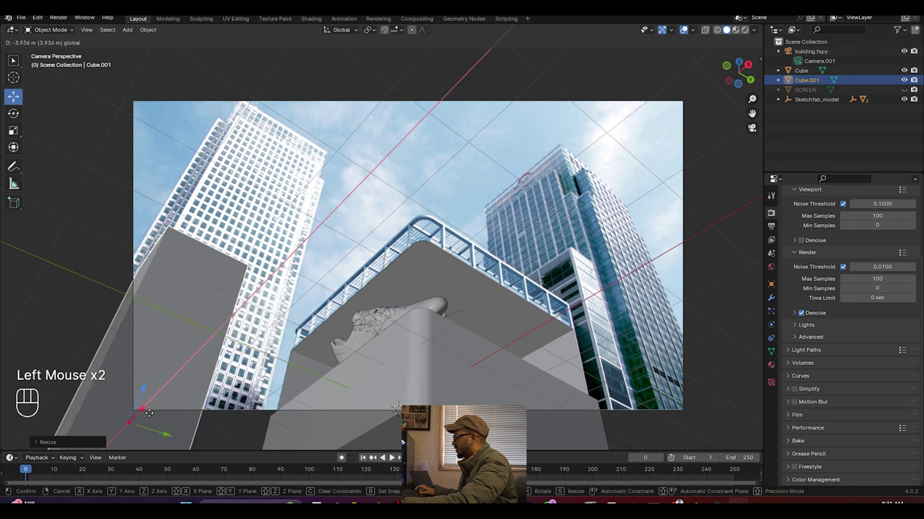
{"action": "left_click", "coordinate": [580, 168]}
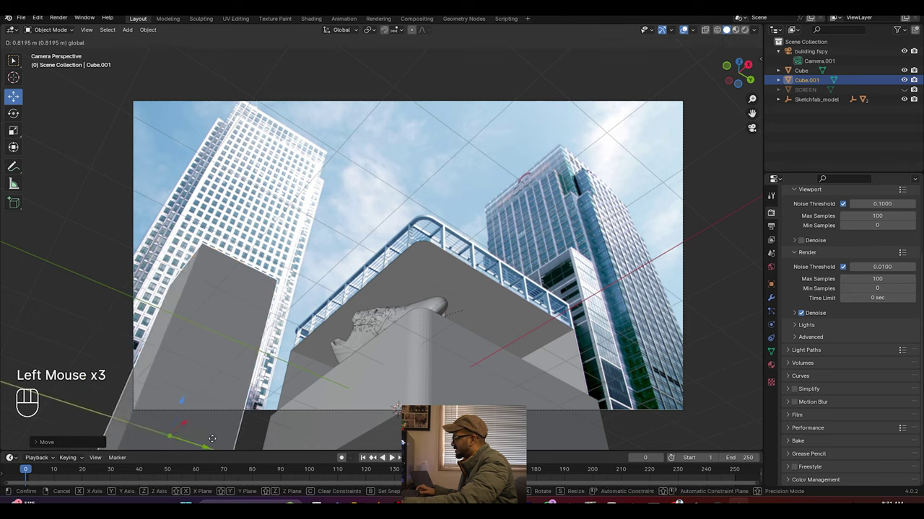
{"action": "left_click_drag", "start_coordinate": [304, 344], "coordinate": [335, 392]}
{"action": "scroll", "scroll_direction": "down", "scroll_amount": 3}
{"action": "left_click_drag", "start_coordinate": [315, 295], "coordinate": [322, 347]}
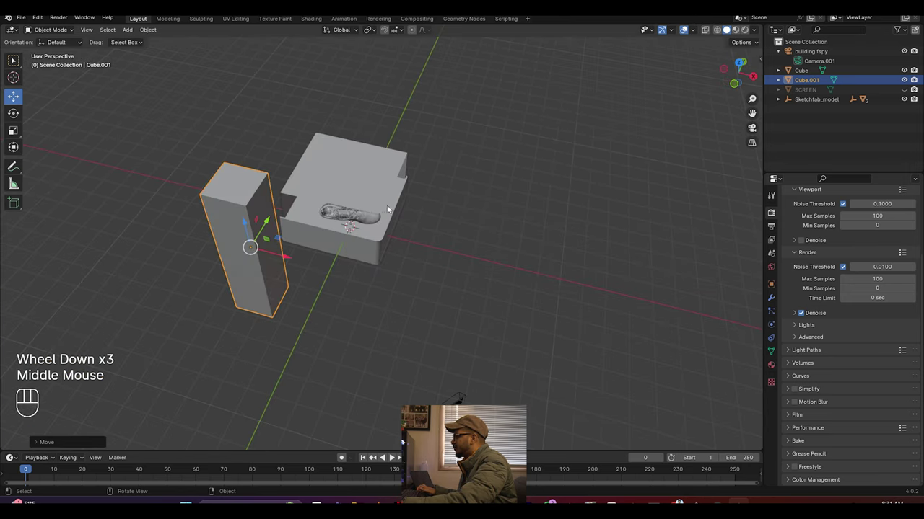
{"action": "key", "text": "m"}
{"action": "key", "text": "KP_0"}
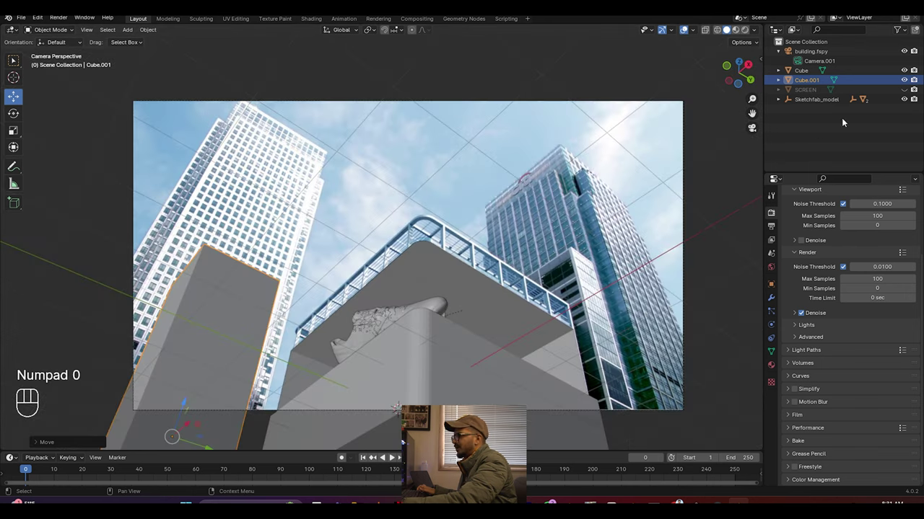
{"action": "left_click", "coordinate": [904, 79]}
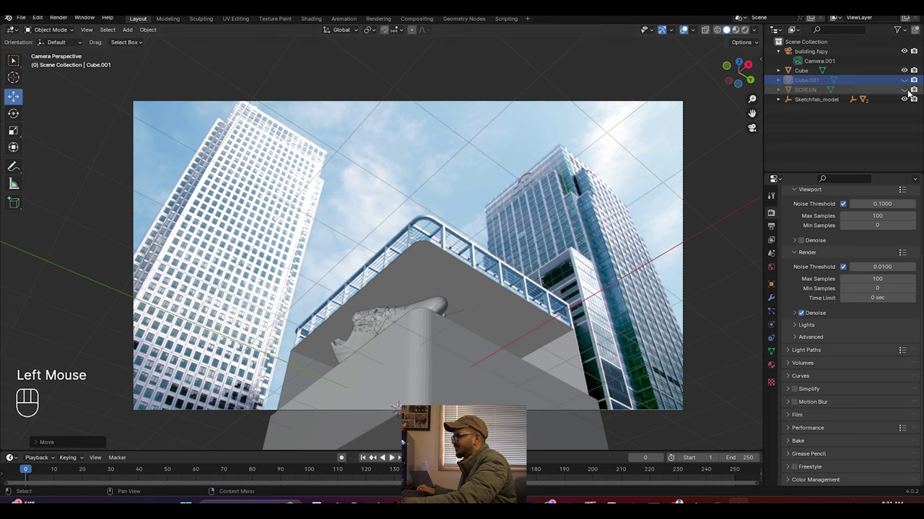
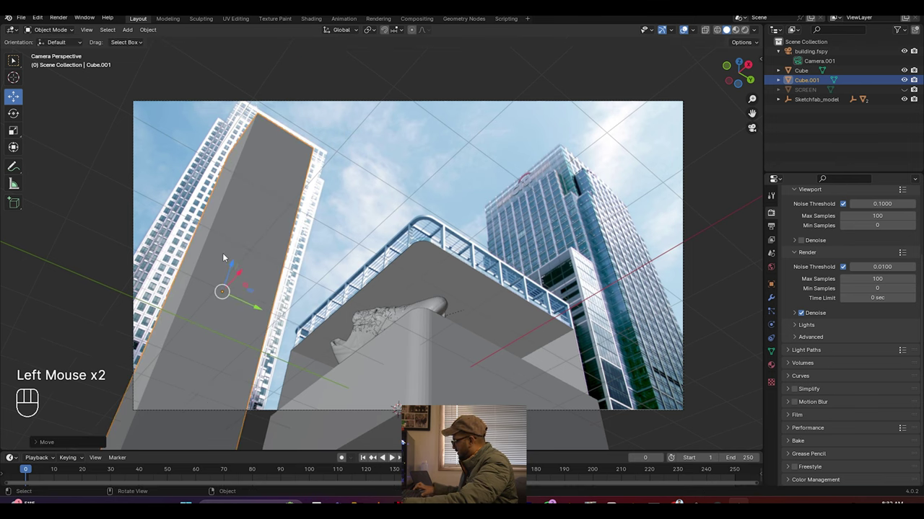
Step: Scale Cube.001 thicker along Y, save and check it from the camera view
{"action": "key", "text": "s"}
{"action": "key", "text": "y"}
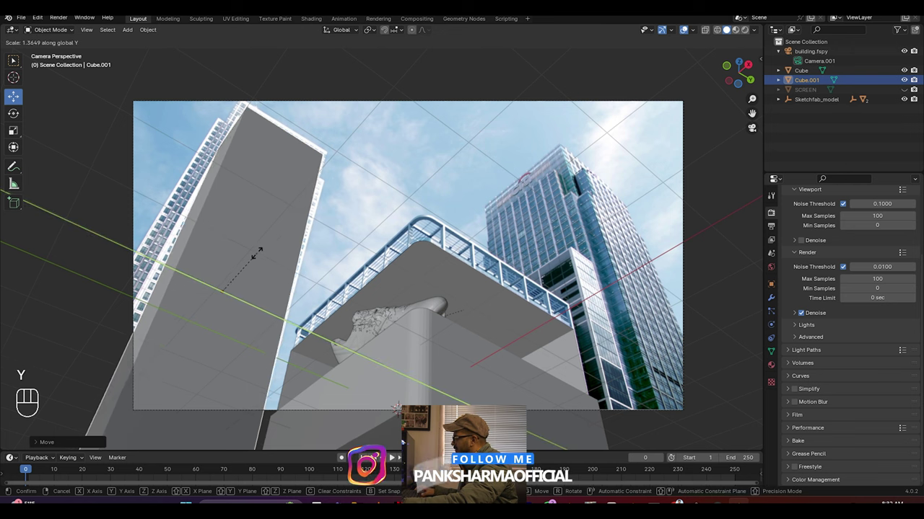
{"action": "left_click", "coordinate": [264, 255]}
{"action": "left_click_drag", "start_coordinate": [243, 314], "coordinate": [220, 284]}
{"action": "scroll", "scroll_direction": "down", "scroll_amount": 3}
{"action": "left_click", "coordinate": [248, 185]}
{"action": "key", "text": "ctrl+s"}
{"action": "key", "text": "KP_0"}
{"action": "left_click", "coordinate": [418, 189]}
{"action": "left_click", "coordinate": [298, 187]}
{"action": "key", "text": "n"}
Step: Tick Shadow Catcher under Visibility for Cube.001 and reselect the glass Cube
{"action": "left_click", "coordinate": [773, 290]}
{"action": "scroll", "scroll_direction": "down", "scroll_amount": 3}
{"action": "left_click", "coordinate": [789, 443]}
{"action": "scroll", "scroll_direction": "down", "scroll_amount": 3}
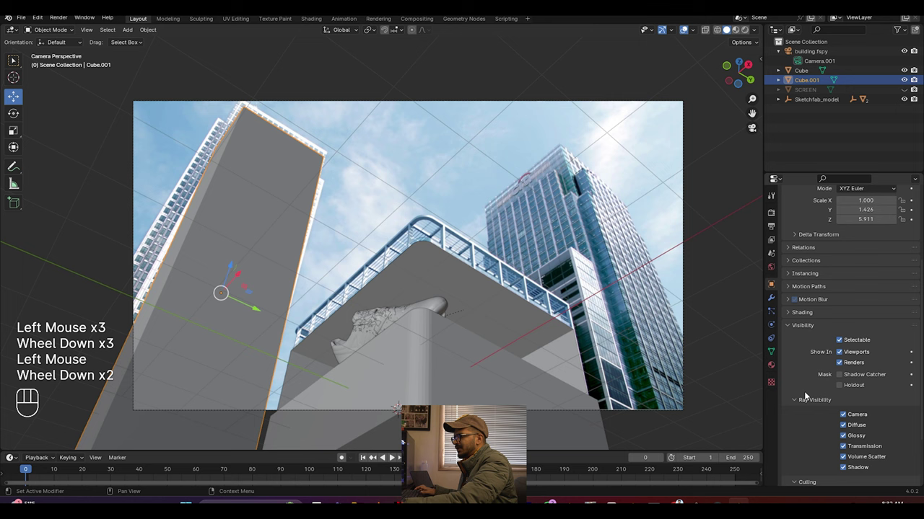
{"action": "left_click", "coordinate": [844, 378]}
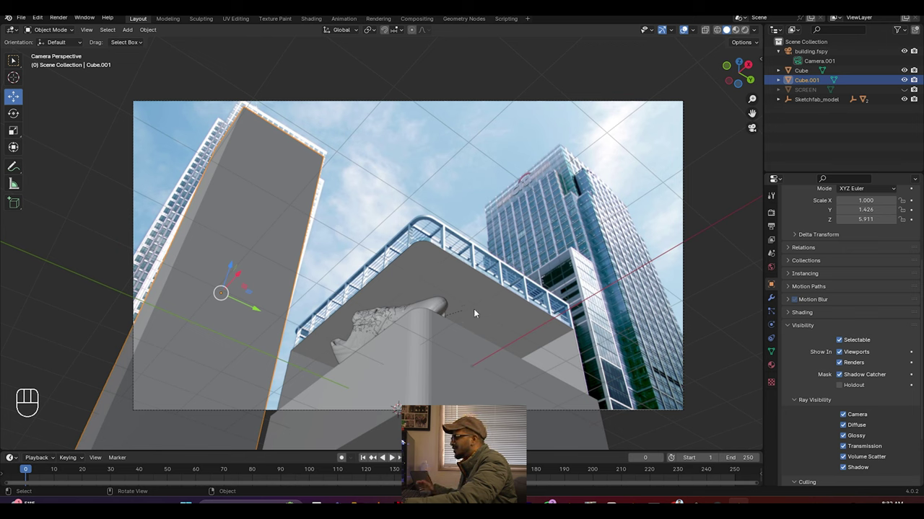
{"action": "left_click", "coordinate": [478, 365]}
{"action": "left_click", "coordinate": [680, 113]}
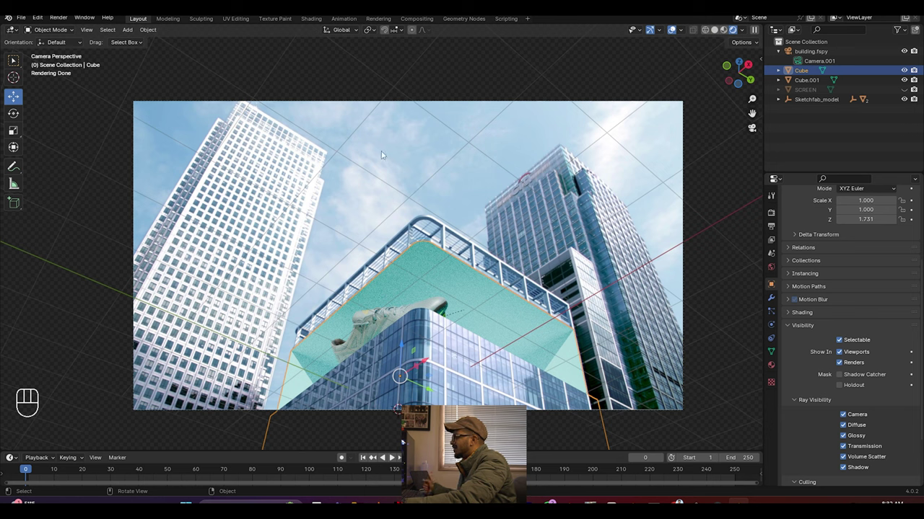
Step: Select the Sketchfab shoe inside the Cube.001 box and duplicate it as Sketchfab_model.001
{"action": "left_click", "coordinate": [138, 261]}
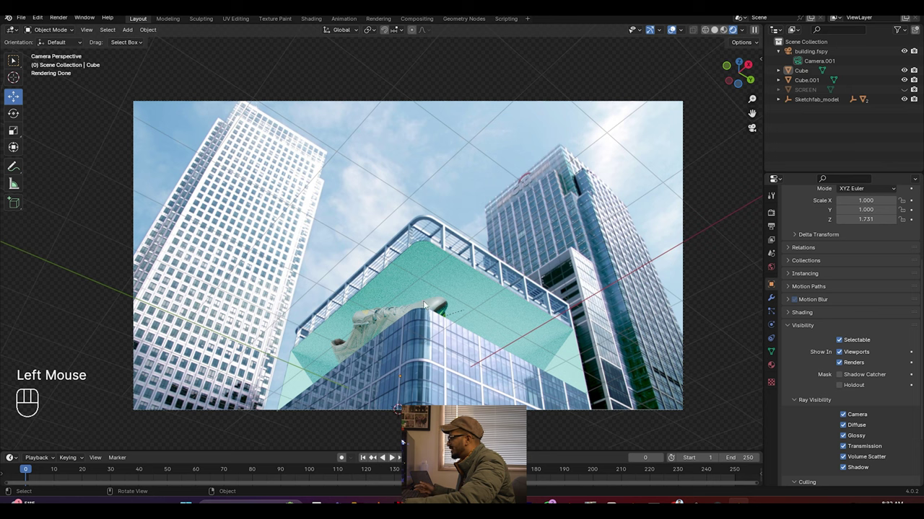
{"action": "left_click", "coordinate": [138, 261]}
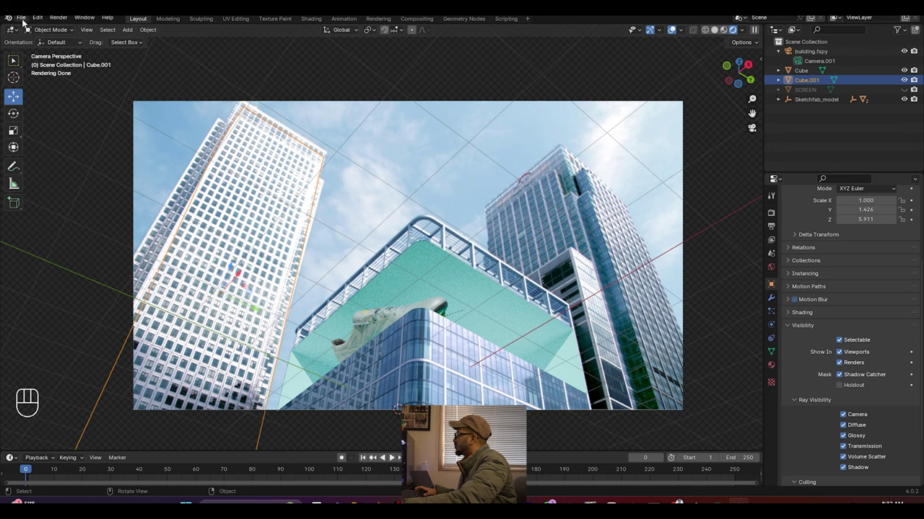
{"action": "left_click_drag", "start_coordinate": [25, 20], "coordinate": [138, 261]}
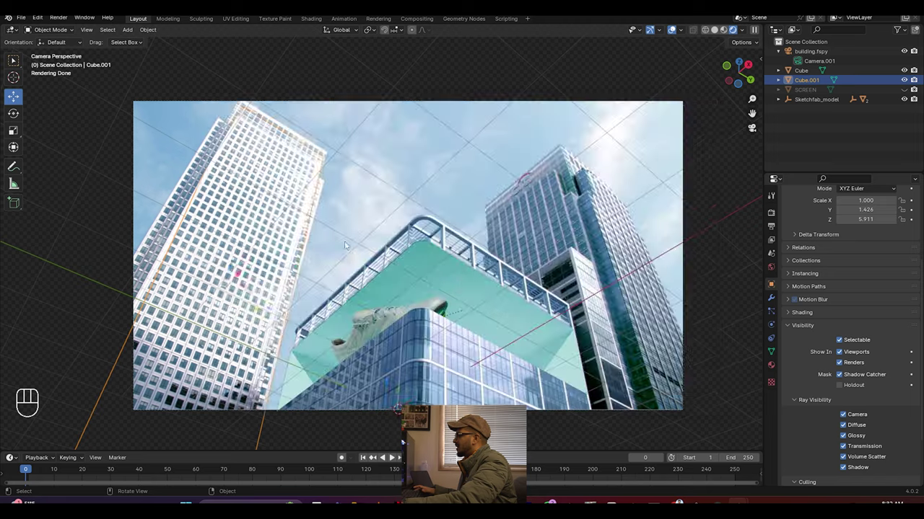
{"action": "left_click", "coordinate": [137, 261]}
{"action": "left_click", "coordinate": [138, 261]}
{"action": "left_click", "coordinate": [138, 261]}
{"action": "left_click_drag", "start_coordinate": [293, 354], "coordinate": [302, 416]}
{"action": "scroll", "scroll_direction": "up", "scroll_amount": 3}
Step: Rotate the duplicate sneaker 90° about the Y axis
{"action": "left_click", "coordinate": [13, 119]}
{"action": "left_click_drag", "start_coordinate": [223, 296], "coordinate": [247, 289]}
{"action": "key", "text": "r"}
{"action": "key", "text": "y"}
{"action": "key", "text": "9"}
{"action": "key", "text": "0"}
{"action": "left_click", "coordinate": [248, 288]}
Step: Switch to Solid shading and look through the scene camera at the enlarged duplicate
{"action": "left_click", "coordinate": [11, 98]}
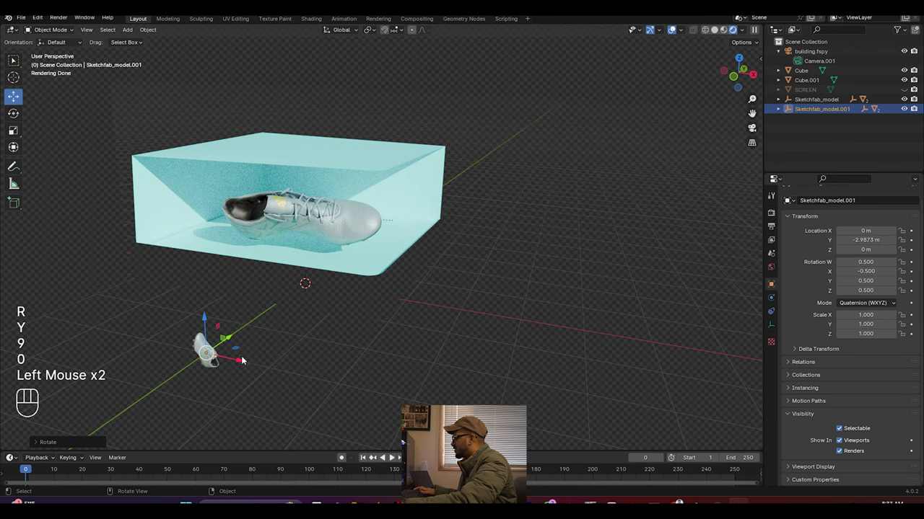
{"action": "left_click", "coordinate": [242, 364]}
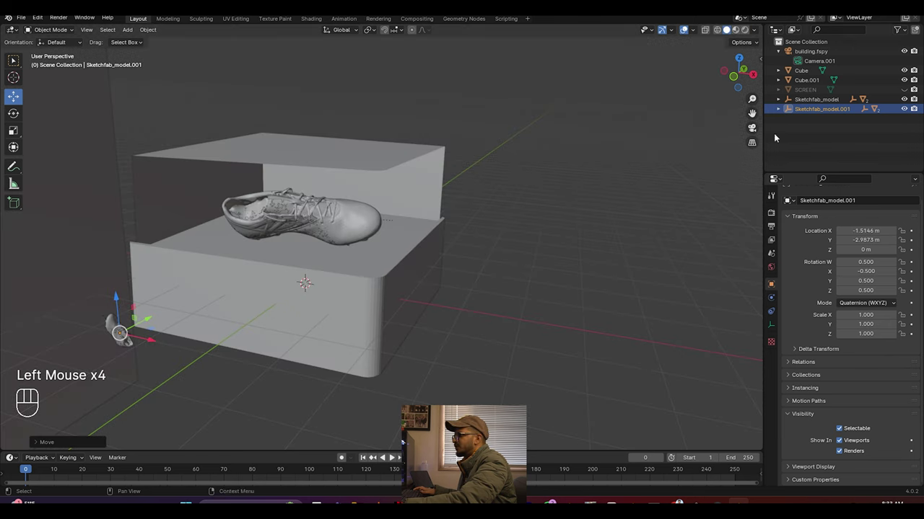
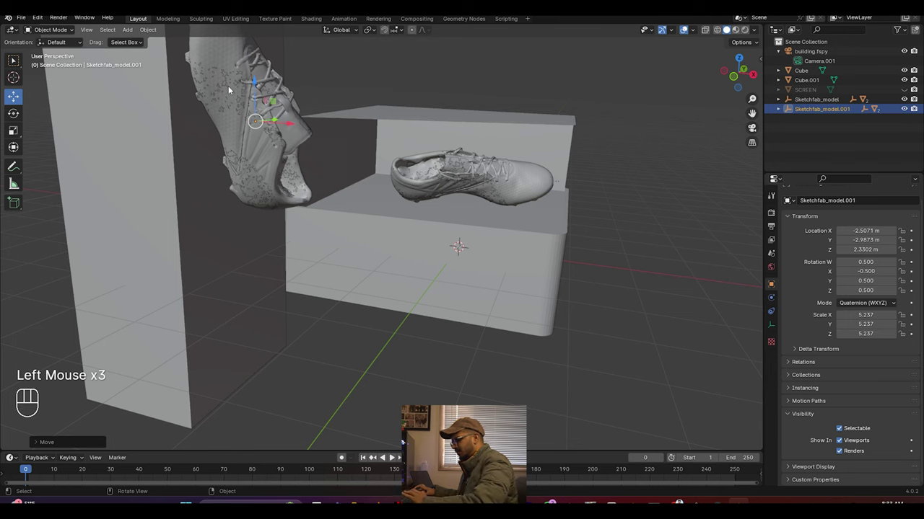
{"action": "key", "text": "KP_0"}
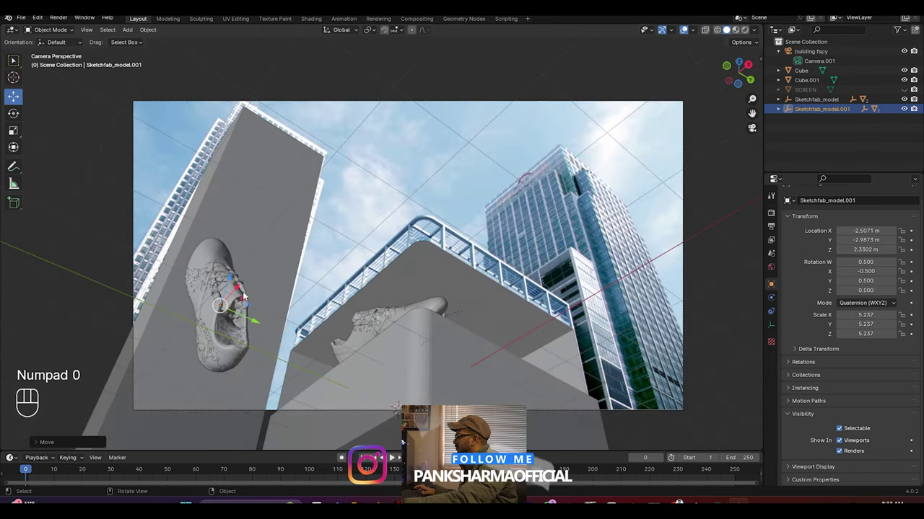
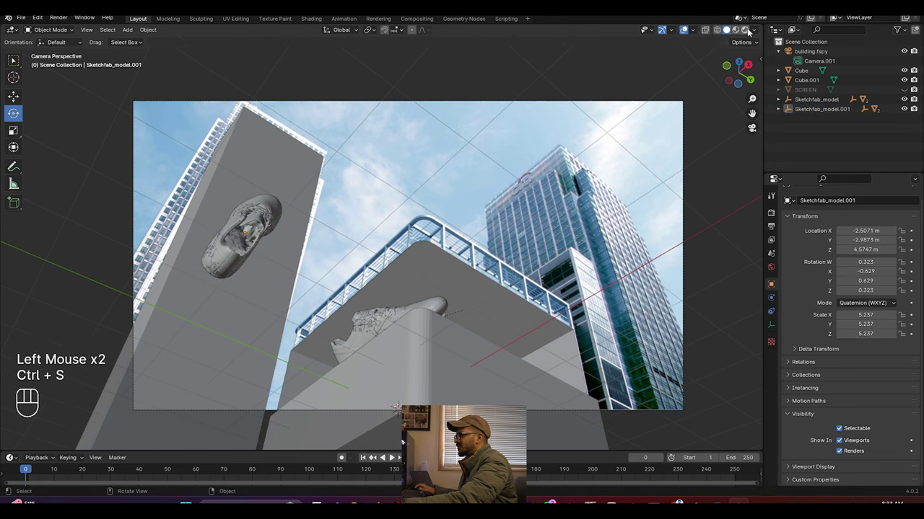
Step: In Rendered view, tilt the copied sneaker about global X and raise it to Z 4.57 against the left tower
{"action": "left_click", "coordinate": [400, 90]}
{"action": "left_click", "coordinate": [79, 113]}
{"action": "key", "text": "ctrl+s"}
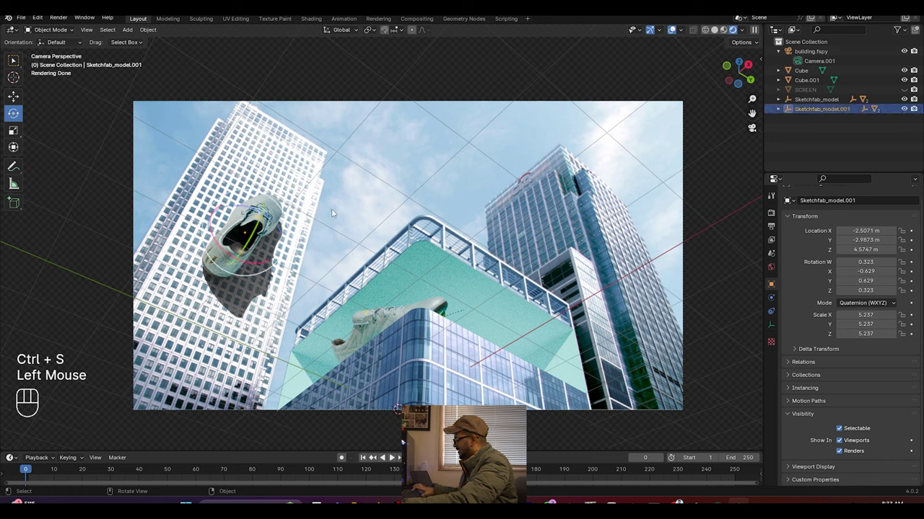
{"action": "left_click", "coordinate": [505, 283]}
{"action": "key", "text": "r"}
{"action": "key", "text": "x"}
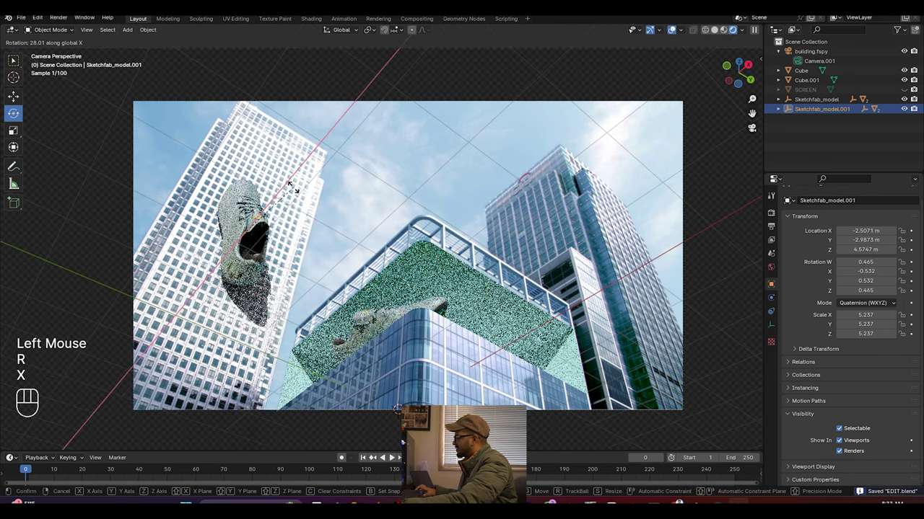
{"action": "left_click", "coordinate": [505, 283]}
{"action": "left_click", "coordinate": [505, 283]}
Step: Unhide the SCREEN box in the Outliner so it covers the cyan box, and save
{"action": "key", "text": "ctrl+s"}
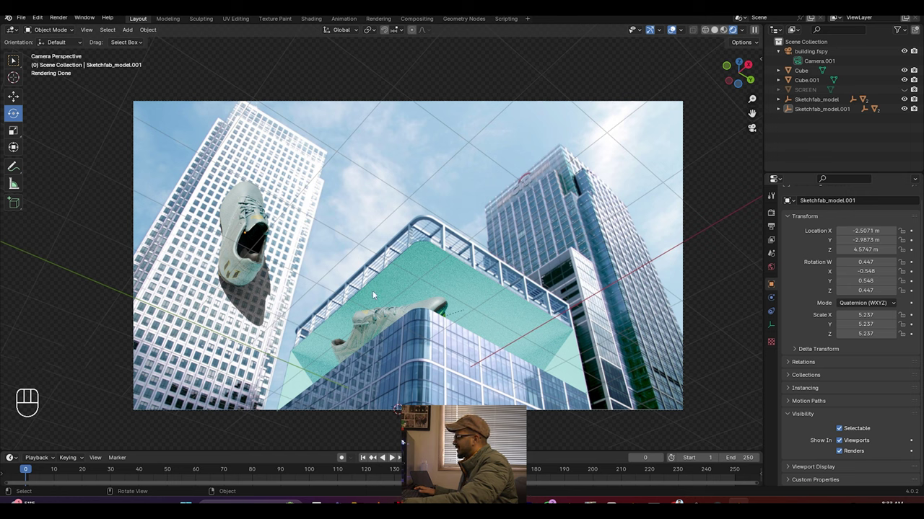
{"action": "key", "text": "ctrl+s"}
{"action": "scroll", "scroll_direction": "down", "scroll_amount": 3}
{"action": "key", "text": "ctrl+s"}
{"action": "left_click", "coordinate": [907, 91]}
{"action": "key", "text": "ctrl+s"}
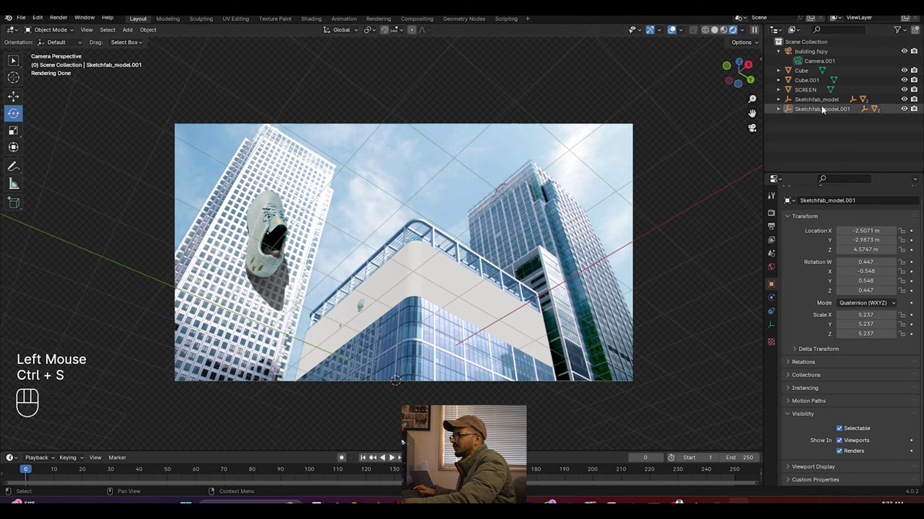
Step: View SCREEN's frosted Glass BSDF material in Material Properties
{"action": "left_click", "coordinate": [830, 103]}
{"action": "left_click", "coordinate": [17, 95]}
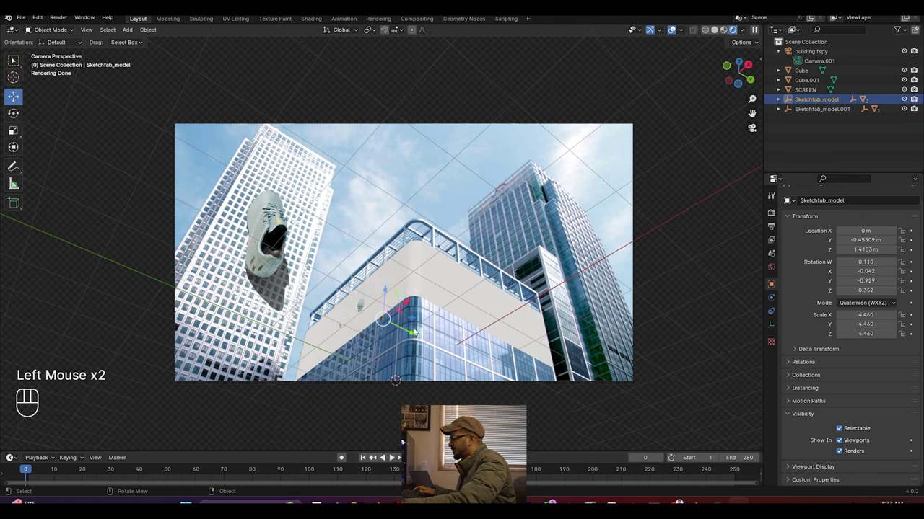
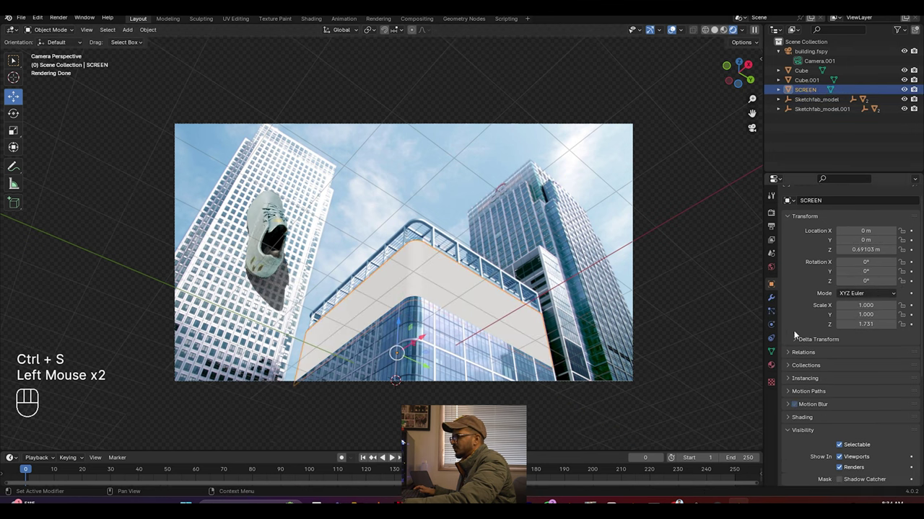
{"action": "left_click", "coordinate": [774, 369]}
{"action": "left_click", "coordinate": [848, 254]}
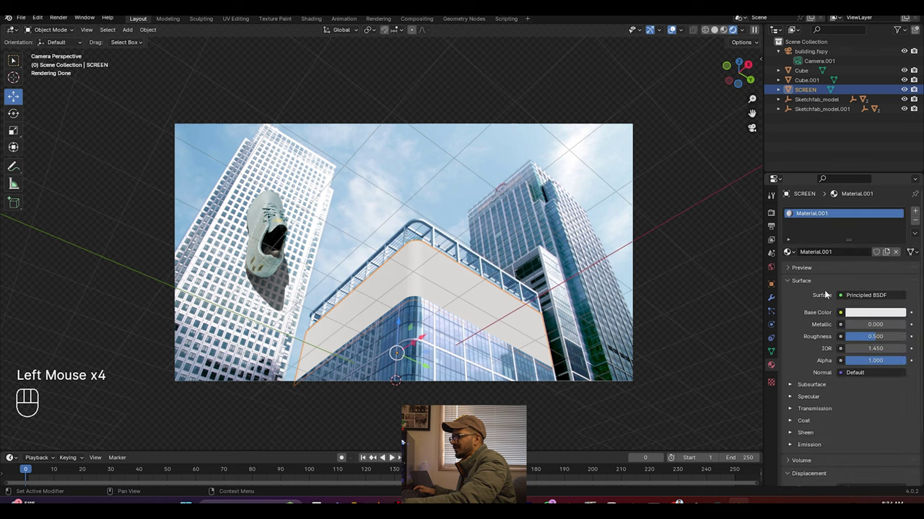
{"action": "left_click_drag", "start_coordinate": [845, 300], "coordinate": [797, 117]}
{"action": "left_click", "coordinate": [474, 96]}
{"action": "key", "text": "ctrl+s"}
Step: Orbit around the boxes in solid shading and select the Cube to see its HOLDOUT and cyan MAIN slots
{"action": "scroll", "scroll_direction": "up", "scroll_amount": 3}
{"action": "scroll", "scroll_direction": "up", "scroll_amount": 3}
{"action": "left_click_drag", "start_coordinate": [521, 316], "coordinate": [491, 336]}
{"action": "scroll", "scroll_direction": "up", "scroll_amount": 3}
{"action": "left_click", "coordinate": [723, 32]}
{"action": "scroll", "scroll_direction": "down", "scroll_amount": 3}
{"action": "left_click", "coordinate": [458, 277]}
{"action": "right_click", "coordinate": [467, 253]}
{"action": "left_click_drag", "start_coordinate": [467, 254], "coordinate": [473, 341]}
{"action": "right_click", "coordinate": [471, 338]}
{"action": "left_click_drag", "start_coordinate": [472, 337], "coordinate": [465, 323]}
{"action": "scroll", "scroll_direction": "up", "scroll_amount": 3}
{"action": "left_click_drag", "start_coordinate": [500, 338], "coordinate": [562, 355]}
{"action": "scroll", "scroll_direction": "down", "scroll_amount": 3}
{"action": "left_click_drag", "start_coordinate": [473, 310], "coordinate": [456, 291]}
{"action": "scroll", "scroll_direction": "down", "scroll_amount": 3}
{"action": "left_click_drag", "start_coordinate": [435, 287], "coordinate": [393, 281]}
{"action": "left_click", "coordinate": [770, 326]}
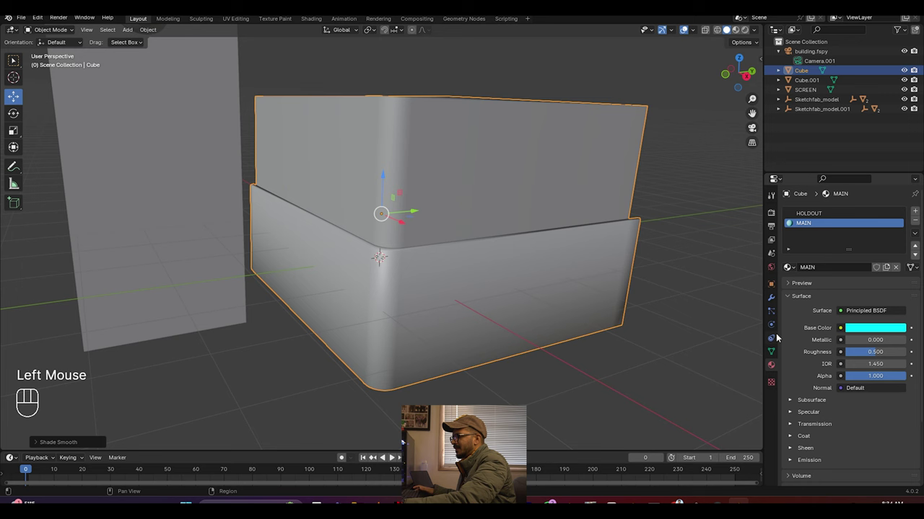
{"action": "left_click", "coordinate": [777, 351]}
{"action": "left_click", "coordinate": [792, 397]}
{"action": "left_click", "coordinate": [840, 412]}
{"action": "left_click", "coordinate": [468, 176]}
{"action": "left_click", "coordinate": [844, 412]}
{"action": "left_click", "coordinate": [701, 173]}
{"action": "key", "text": "ctrl+s"}
{"action": "left_click_drag", "start_coordinate": [390, 255], "coordinate": [405, 239]}
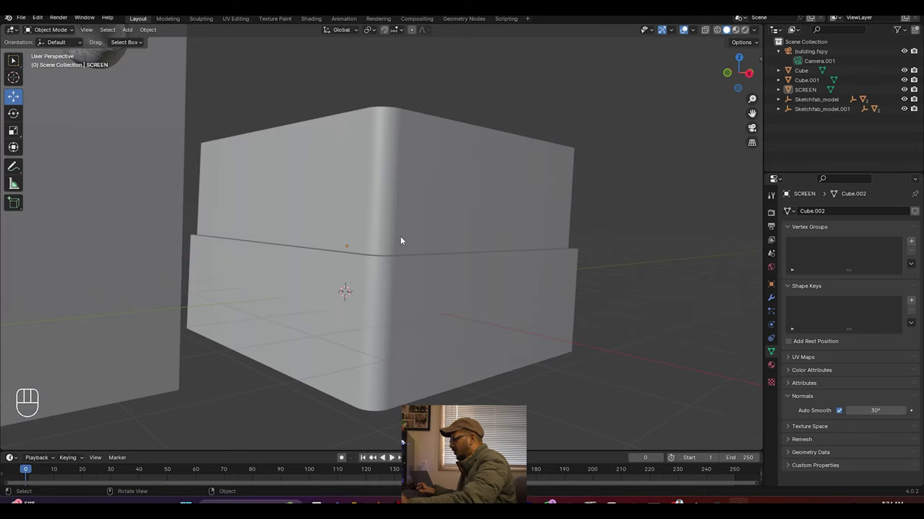
{"action": "scroll", "scroll_direction": "down", "scroll_amount": 3}
{"action": "left_click_drag", "start_coordinate": [414, 279], "coordinate": [463, 314]}
{"action": "scroll", "scroll_direction": "up", "scroll_amount": 3}
{"action": "left_click", "coordinate": [355, 262]}
{"action": "left_click", "coordinate": [328, 192]}
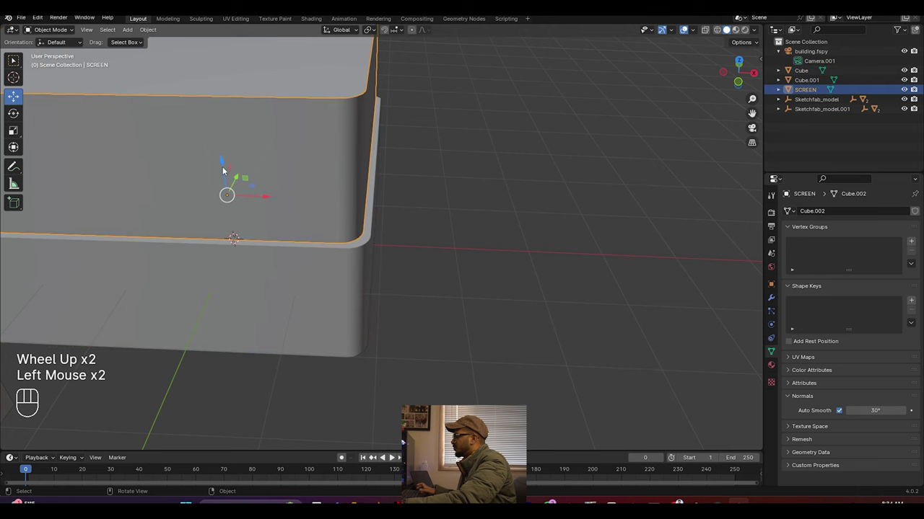
{"action": "left_click", "coordinate": [224, 164]}
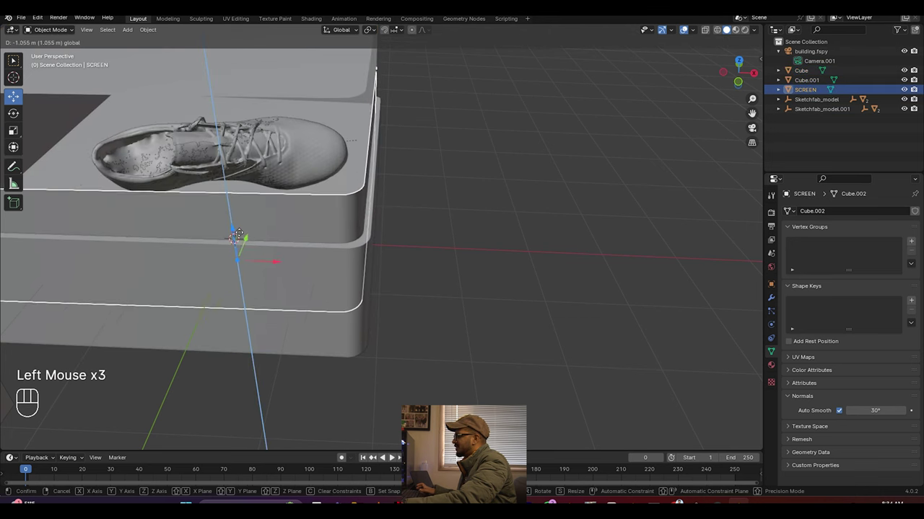
{"action": "left_click_drag", "start_coordinate": [377, 259], "coordinate": [315, 226]}
{"action": "left_click", "coordinate": [681, 190]}
{"action": "key", "text": "ctrl+z"}
{"action": "key", "text": "ctrl+z"}
{"action": "key", "text": "KP_0"}
{"action": "scroll", "scroll_direction": "down", "scroll_amount": 3}
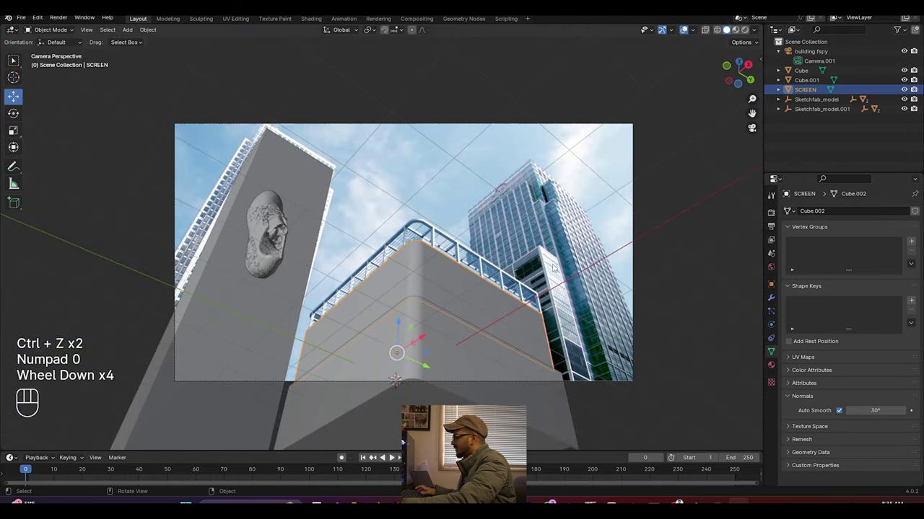
Step: Keyframe SCREEN's location at frame 40, drop it below the sneaker at frame 80 and keyframe again
{"action": "left_click_drag", "start_coordinate": [31, 470], "coordinate": [152, 463]}
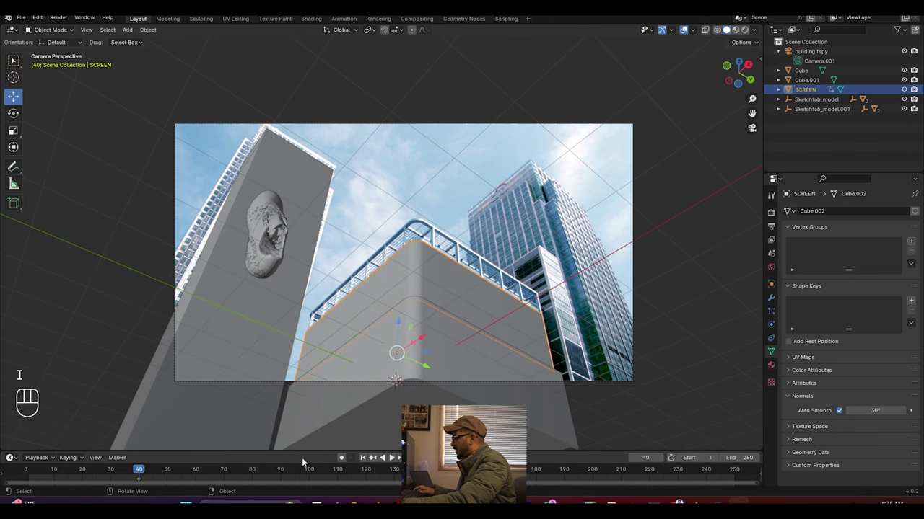
{"action": "left_click", "coordinate": [255, 472]}
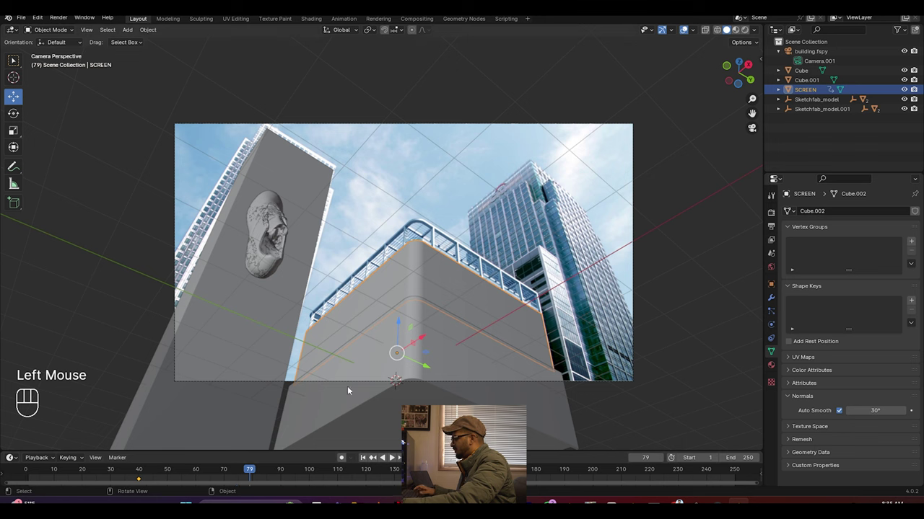
{"action": "key", "text": "Right"}
{"action": "left_click", "coordinate": [405, 323]}
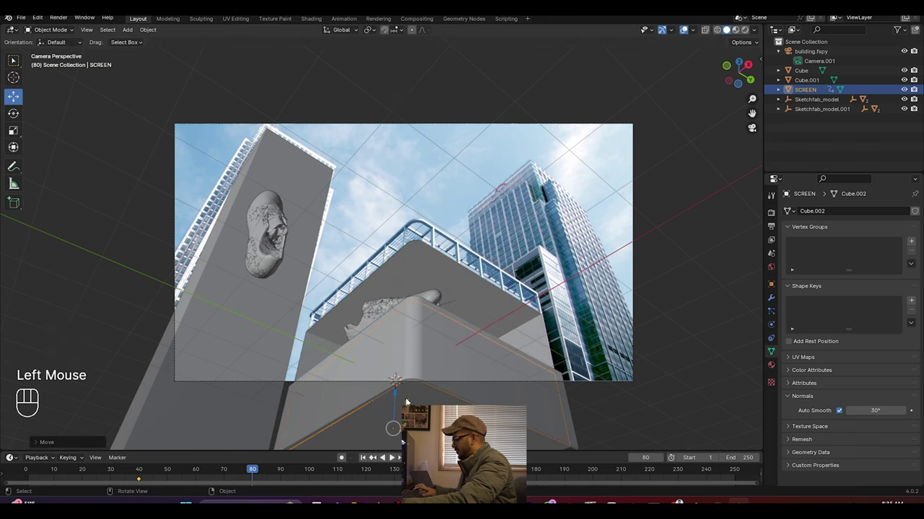
{"action": "key", "text": "i"}
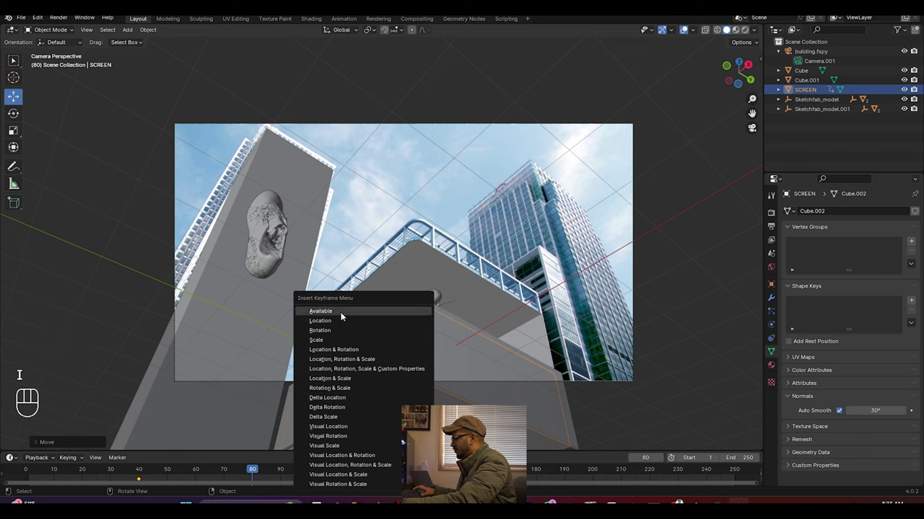
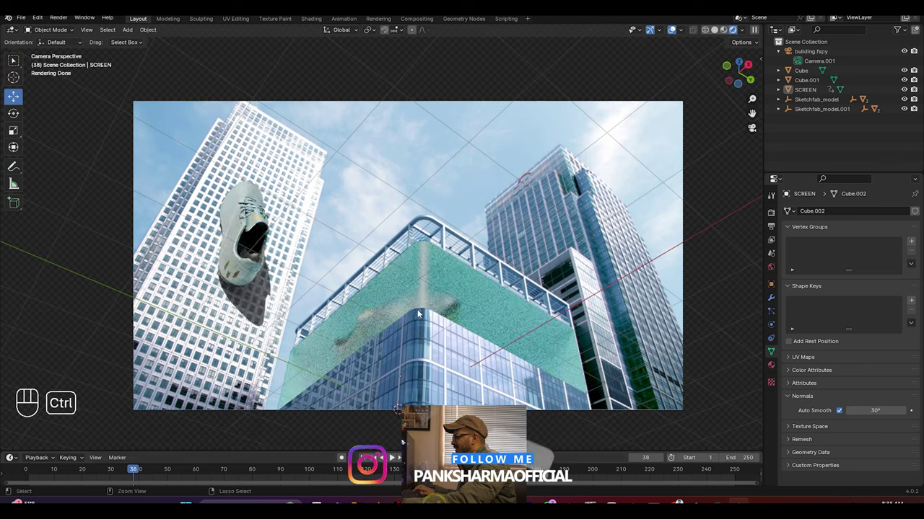
{"action": "key", "text": "ctrl+s"}
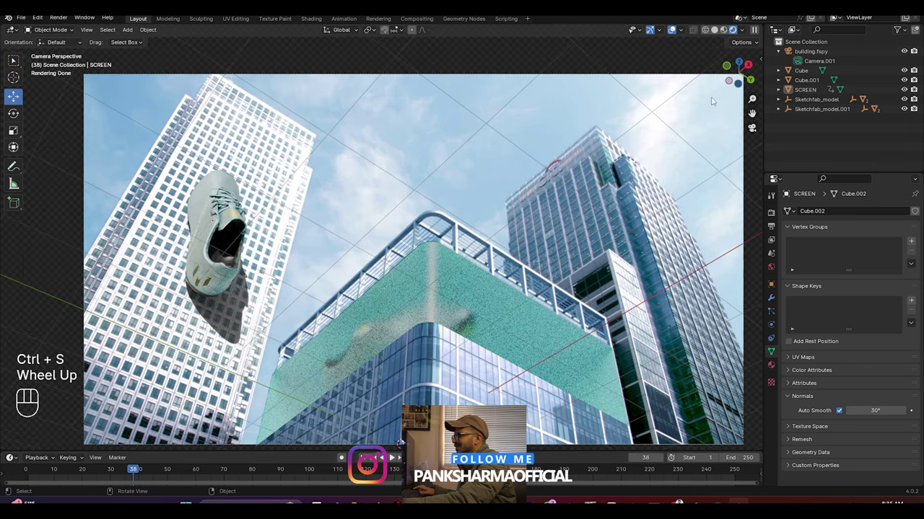
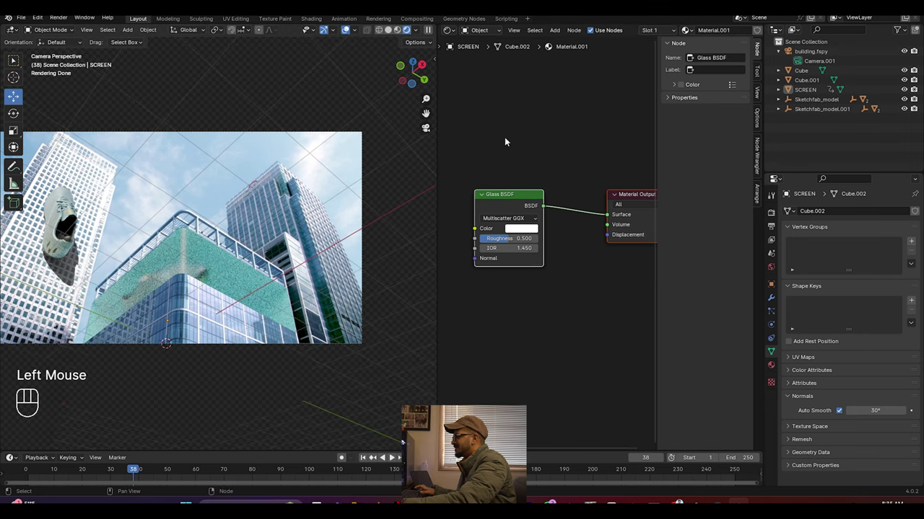
Step: Select SCREEN and bring up its Material.001 glass material settings
{"action": "left_click", "coordinate": [209, 255]}
{"action": "left_click", "coordinate": [770, 368]}
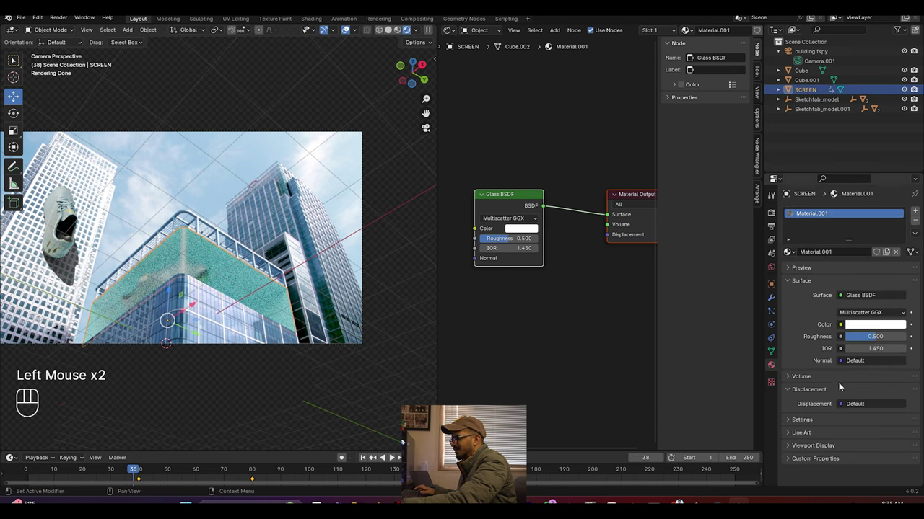
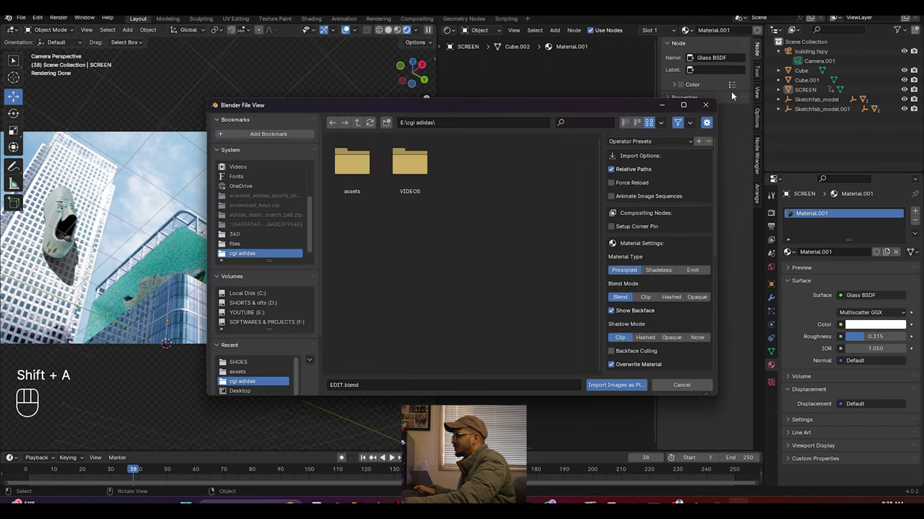
Step: Import the adidas-logo-2 image as a mesh plane with its own Principled BSDF material
{"action": "left_click_drag", "start_coordinate": [39, 21], "coordinate": [5, 150]}
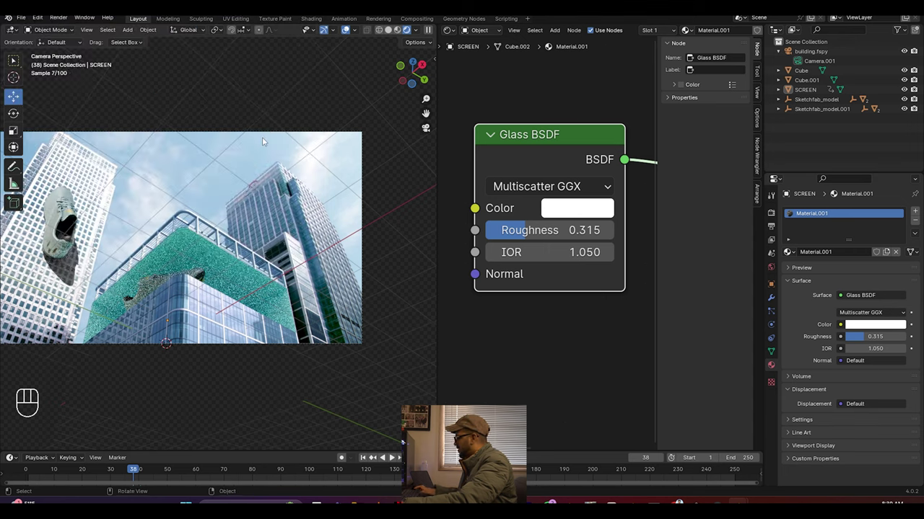
{"action": "key", "text": "shift+a"}
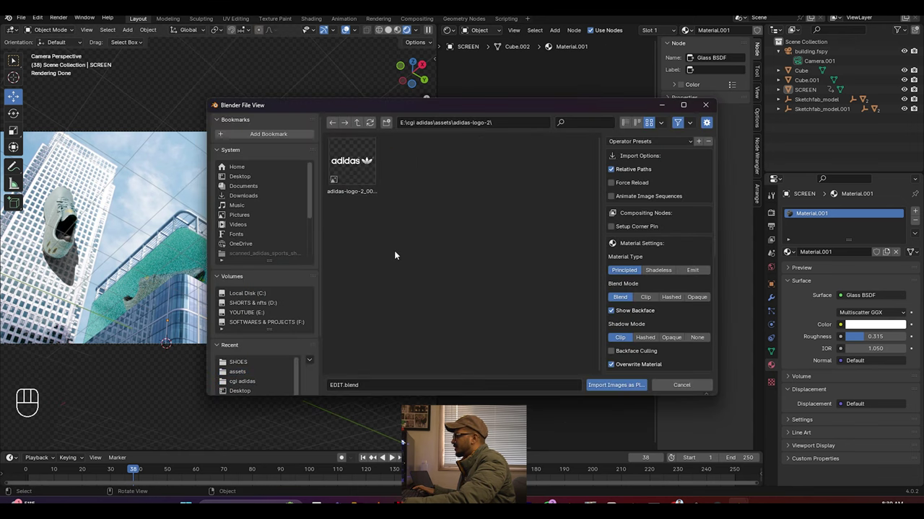
{"action": "middle_click", "coordinate": [8, 130]}
{"action": "left_click", "coordinate": [17, 117]}
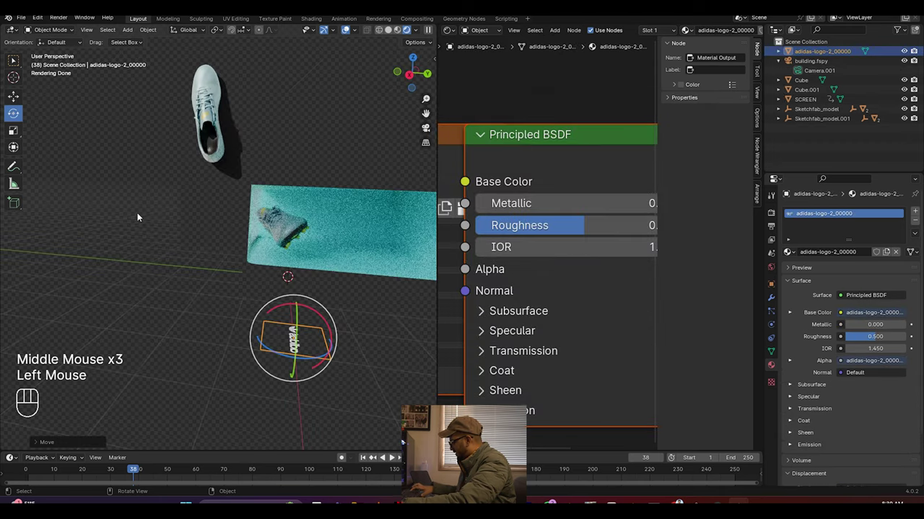
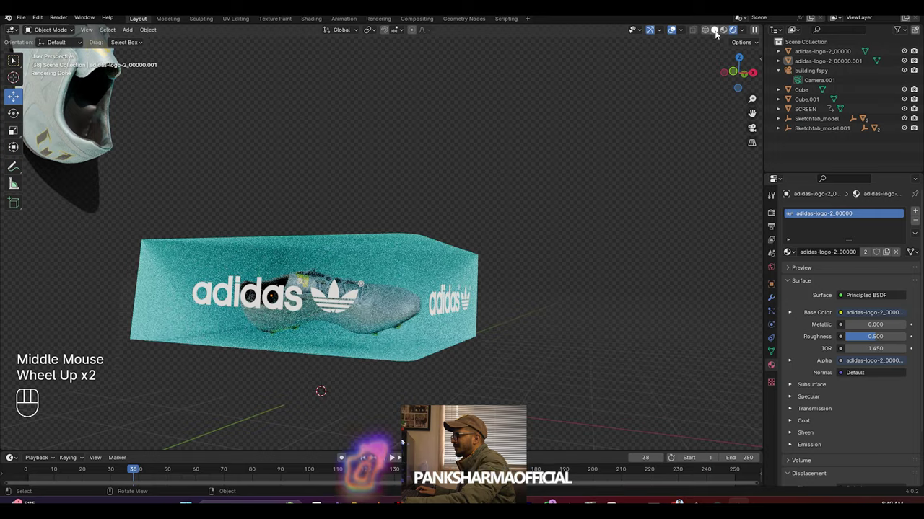
Step: In Solid shading, select both adidas logo planes on the box's front and side together
{"action": "left_click", "coordinate": [719, 33]}
{"action": "scroll", "scroll_direction": "up", "scroll_amount": 3}
{"action": "left_click_drag", "start_coordinate": [587, 278], "coordinate": [366, 199]}
{"action": "left_click", "coordinate": [367, 199]}
{"action": "left_click", "coordinate": [504, 230]}
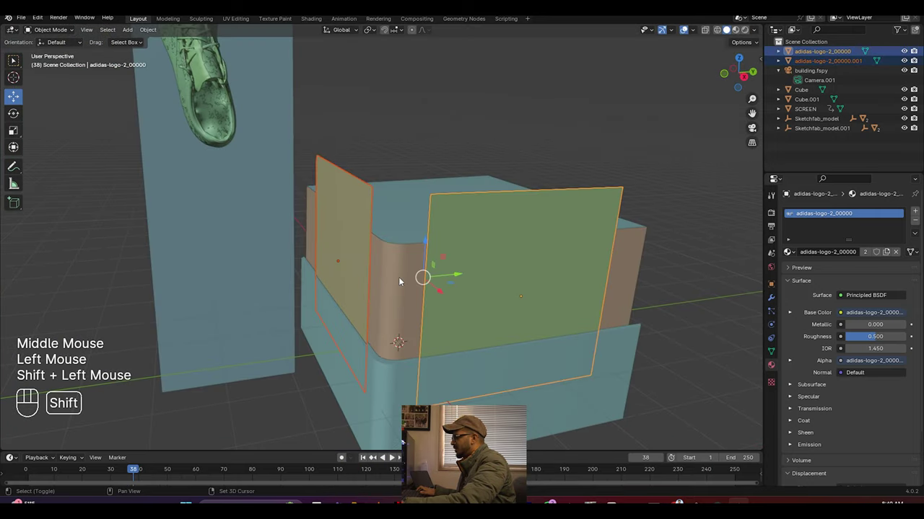
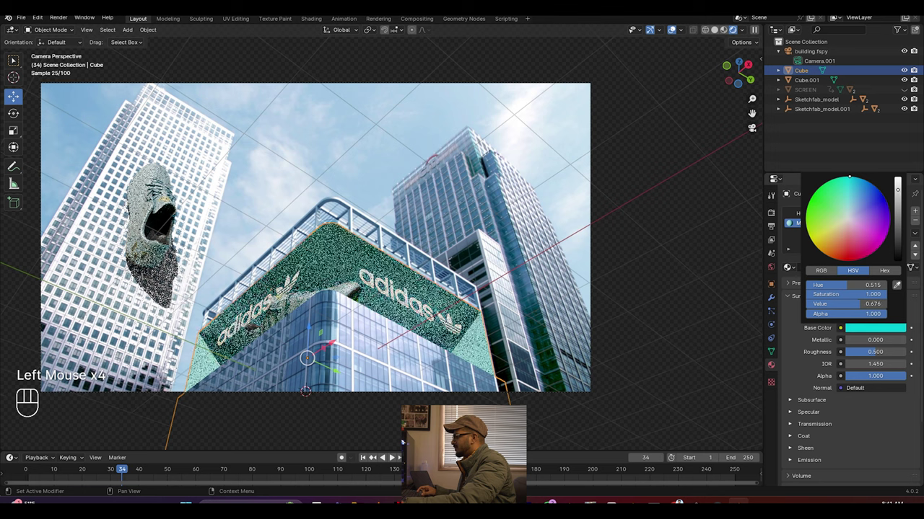
Step: Brighten the Cube's cyan Base Color and raise its Metallic to about 0.5
{"action": "left_click_drag", "start_coordinate": [863, 341], "coordinate": [878, 342]}
{"action": "key", "text": "ctrl+s"}
{"action": "left_click", "coordinate": [909, 89]}
{"action": "left_click", "coordinate": [672, 218]}
{"action": "key", "text": "ctrl+s"}
{"action": "scroll", "scroll_direction": "down", "scroll_amount": 3}
{"action": "key", "text": "ctrl+s"}
{"action": "left_click_drag", "start_coordinate": [878, 334], "coordinate": [877, 314]}
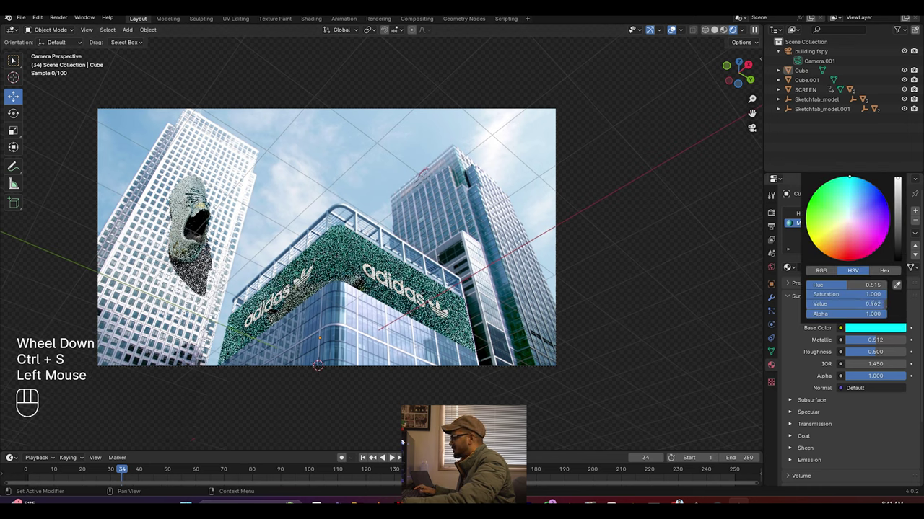
Step: Select SCREEN and raise its Glass BSDF Roughness to 0.717 for a frostier look
{"action": "left_click", "coordinate": [730, 157]}
{"action": "key", "text": "ctrl+s"}
{"action": "scroll", "scroll_direction": "up", "scroll_amount": 3}
{"action": "key", "text": "ctrl+s"}
{"action": "scroll", "scroll_direction": "down", "scroll_amount": 3}
{"action": "key", "text": "ctrl+s"}
{"action": "left_click", "coordinate": [349, 258]}
{"action": "left_click", "coordinate": [907, 93]}
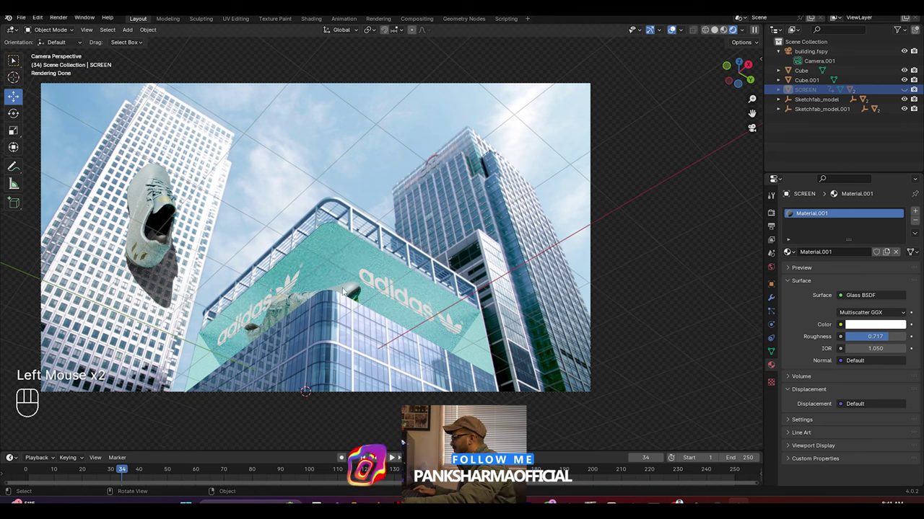
Step: Scrub to a later frame, return to camera view and select the shoe inside the box
{"action": "left_click", "coordinate": [910, 91]}
{"action": "left_click_drag", "start_coordinate": [122, 467], "coordinate": [308, 455]}
{"action": "left_click_drag", "start_coordinate": [377, 329], "coordinate": [353, 367]}
{"action": "key", "text": "ctrl+s"}
{"action": "key", "text": "KP_0"}
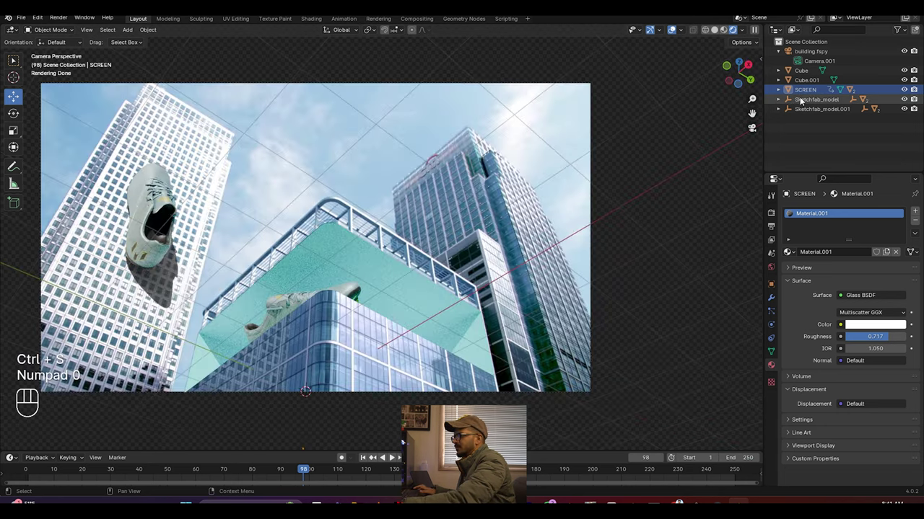
{"action": "left_click", "coordinate": [413, 266]}
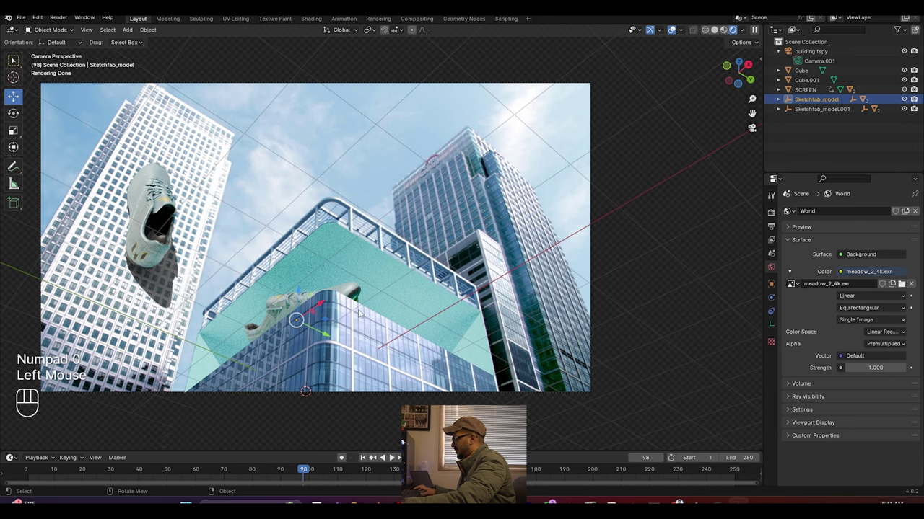
{"action": "left_click_drag", "start_coordinate": [362, 305], "coordinate": [432, 292]}
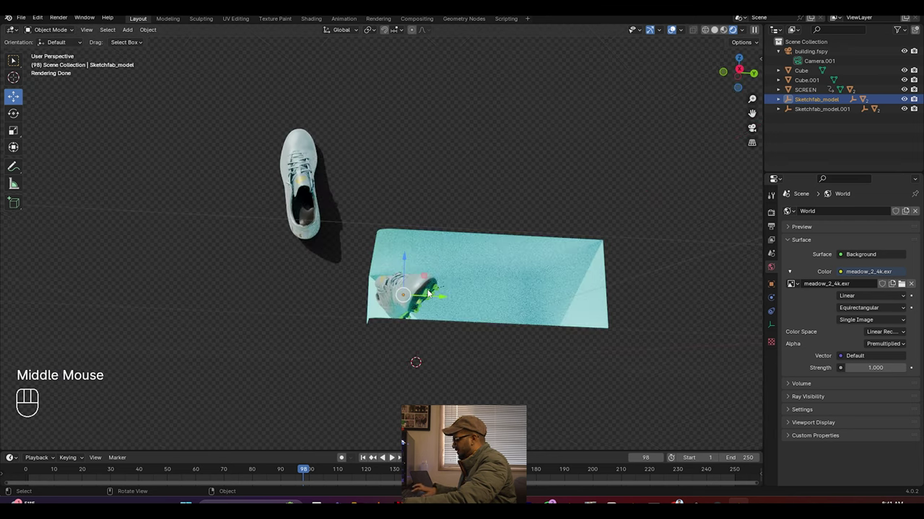
Step: Key the shoe's Location, Rotation & Scale at frame 40, then check SCREEN slid down at frame 80
{"action": "key", "text": "i"}
{"action": "key", "text": "m"}
{"action": "key", "text": "Delete"}
{"action": "left_click", "coordinate": [206, 476]}
{"action": "left_click", "coordinate": [152, 475]}
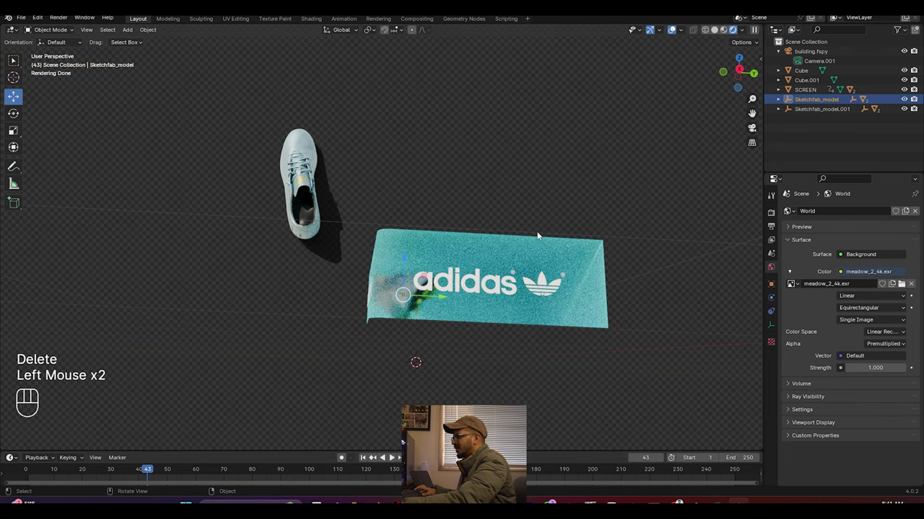
{"action": "left_click", "coordinate": [802, 91]}
{"action": "left_click_drag", "start_coordinate": [154, 468], "coordinate": [260, 446]}
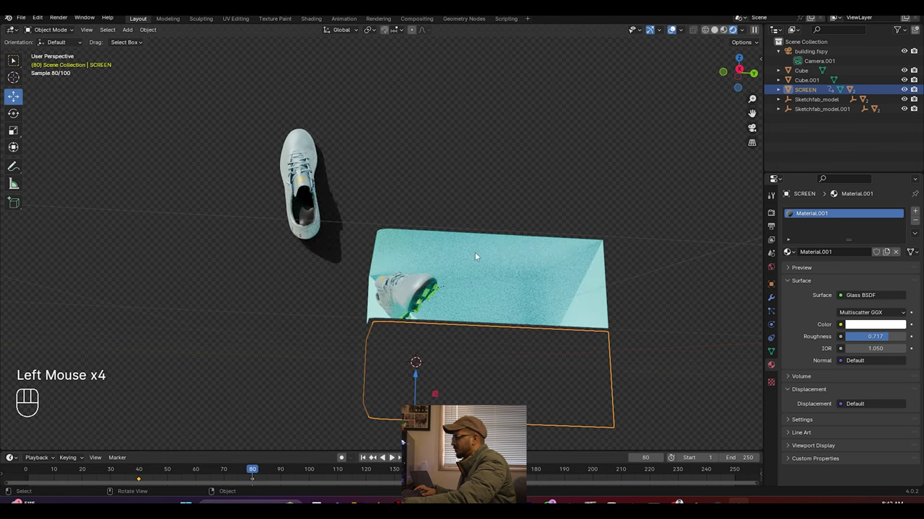
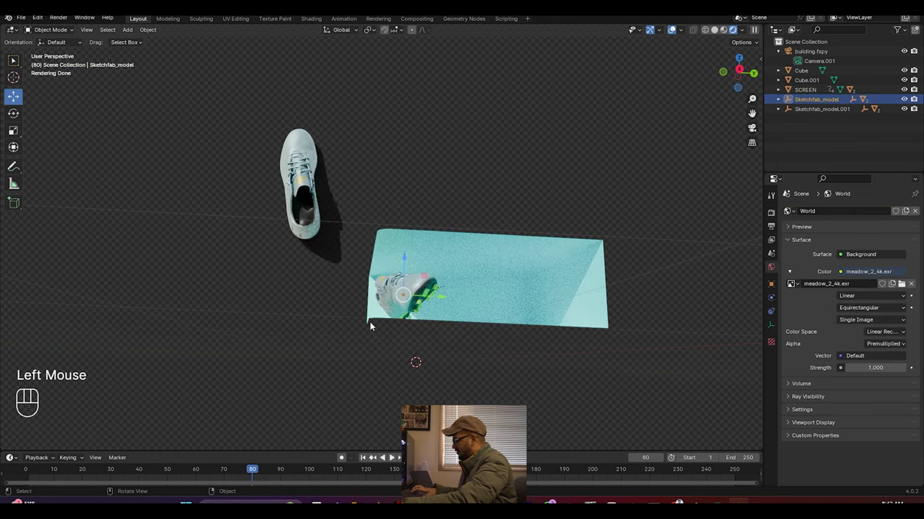
Step: Key the shoe's location, rotation and scale, then key its pose poking out of the screen at frame 122
{"action": "key", "text": "i"}
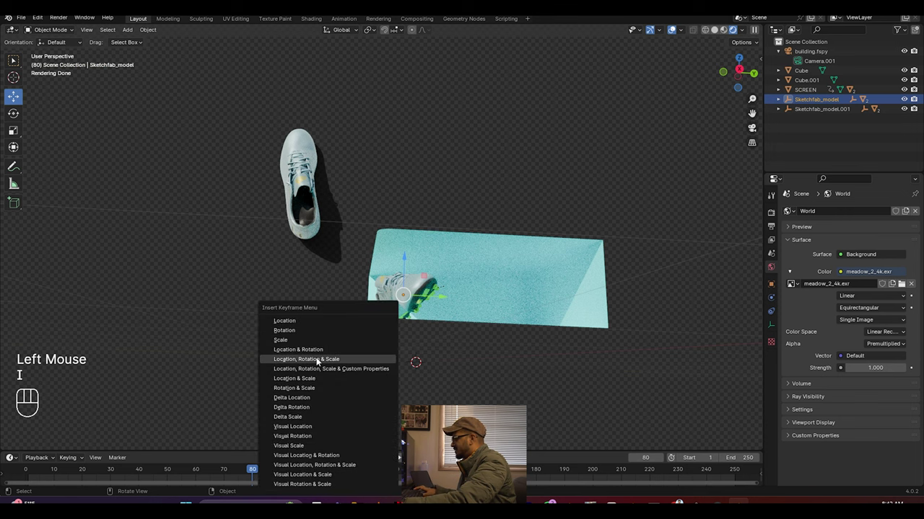
{"action": "key", "text": "KP_0"}
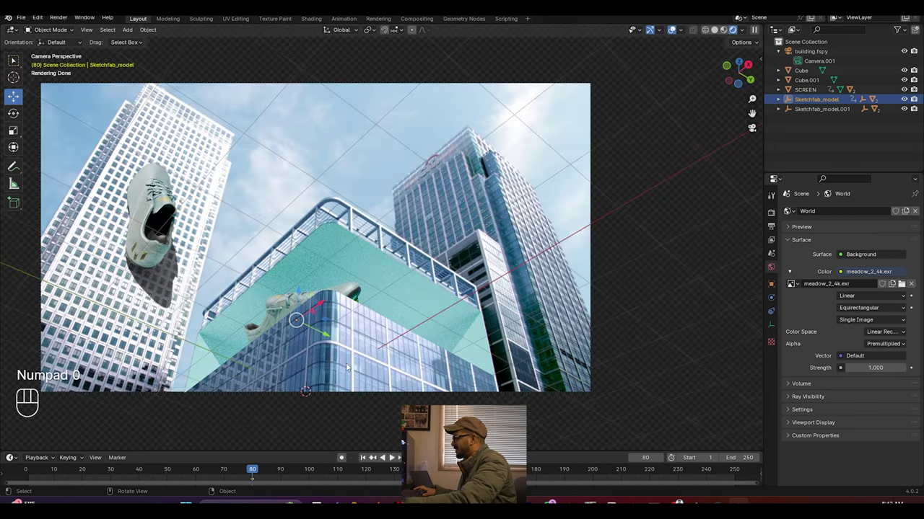
{"action": "left_click_drag", "start_coordinate": [254, 472], "coordinate": [369, 466]}
{"action": "left_click", "coordinate": [327, 334]}
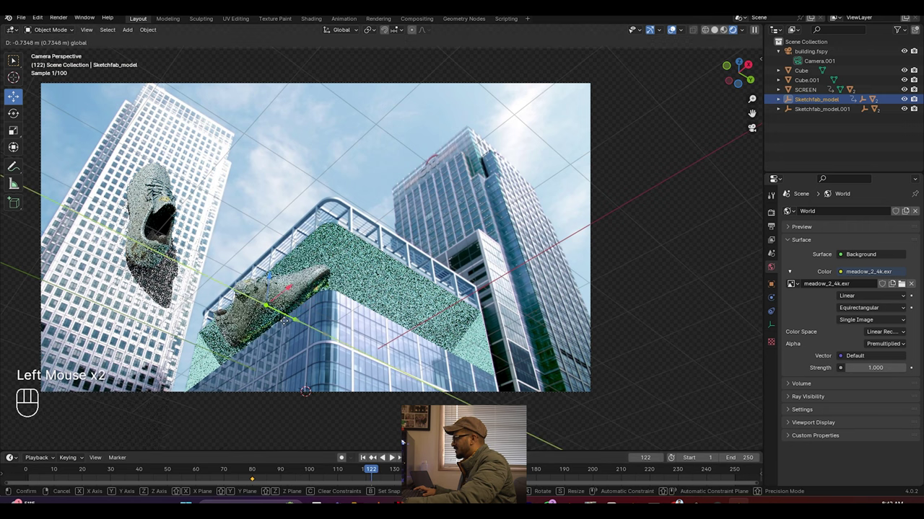
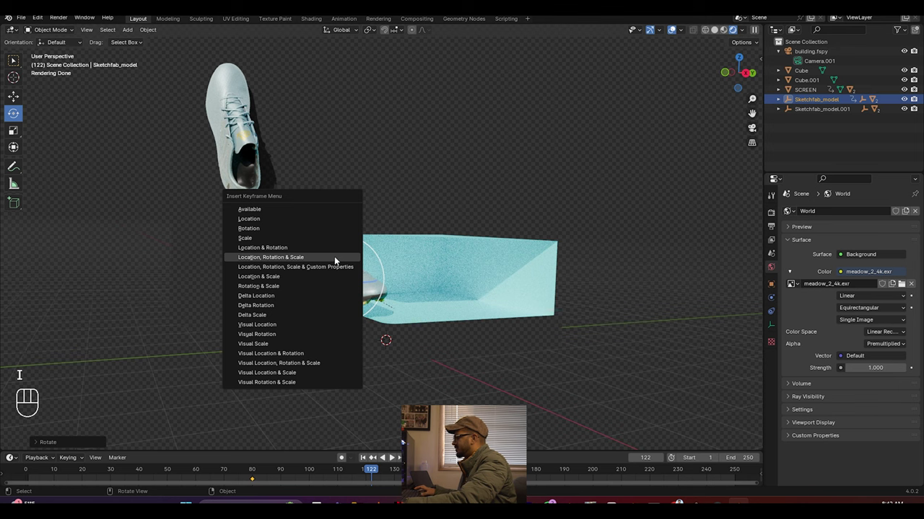
{"action": "key", "text": "KP_0"}
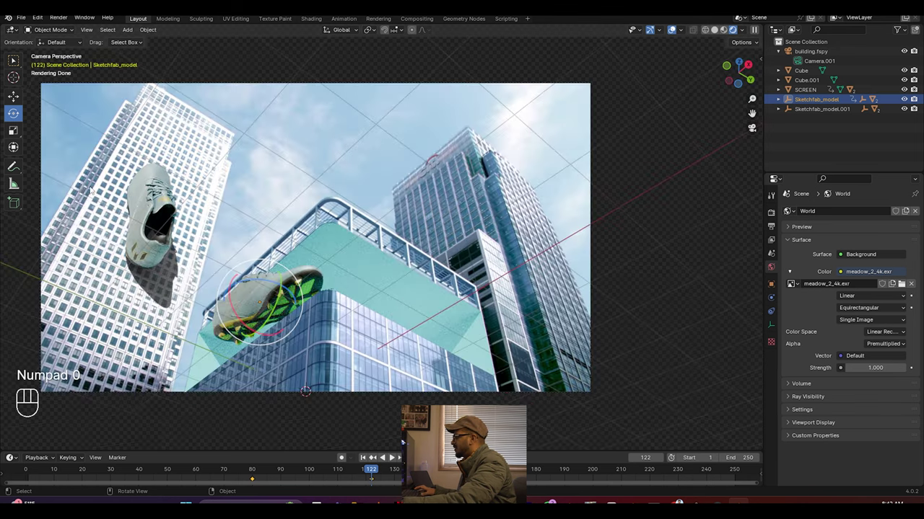
{"action": "left_click_drag", "start_coordinate": [371, 471], "coordinate": [376, 465]}
{"action": "left_click", "coordinate": [393, 479]}
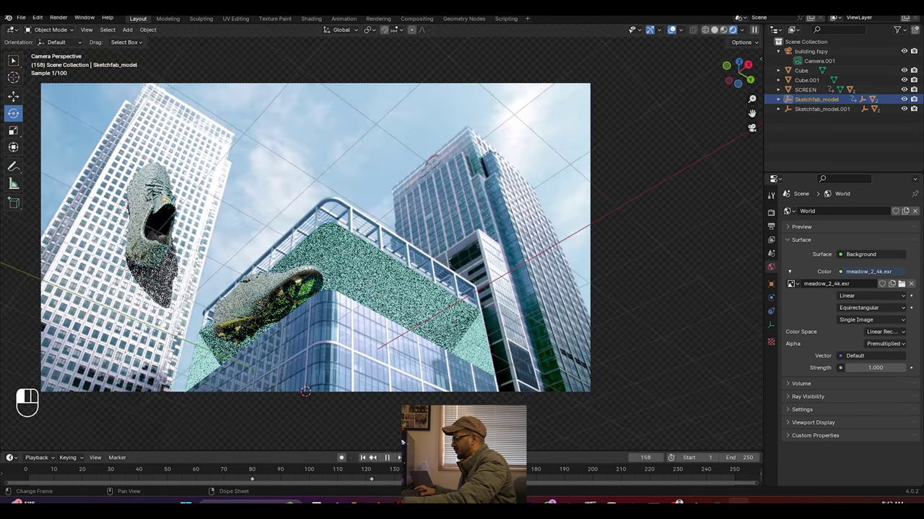
Step: At frame 160 lift the shoe above the screen box and key its final location, rotation and scale
{"action": "left_click", "coordinate": [412, 265]}
{"action": "left_click_drag", "start_coordinate": [290, 284], "coordinate": [291, 285]}
{"action": "left_click", "coordinate": [412, 265]}
{"action": "left_click_drag", "start_coordinate": [412, 264], "coordinate": [412, 265]}
{"action": "key", "text": "ctrl+z"}
{"action": "left_click", "coordinate": [335, 223]}
{"action": "left_click", "coordinate": [354, 217]}
{"action": "key", "text": "i"}
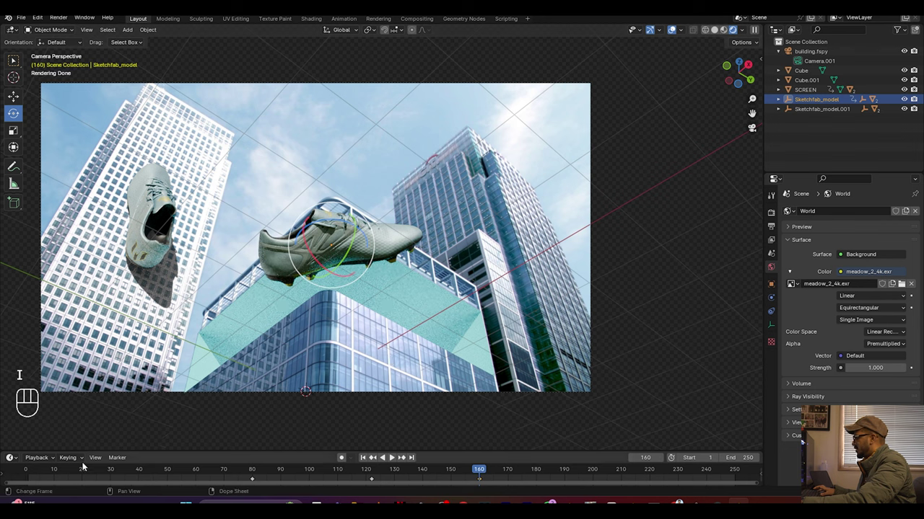
Step: Play back the shoe animation from the start and stop it
{"action": "left_click", "coordinate": [34, 472]}
{"action": "key", "text": "space"}
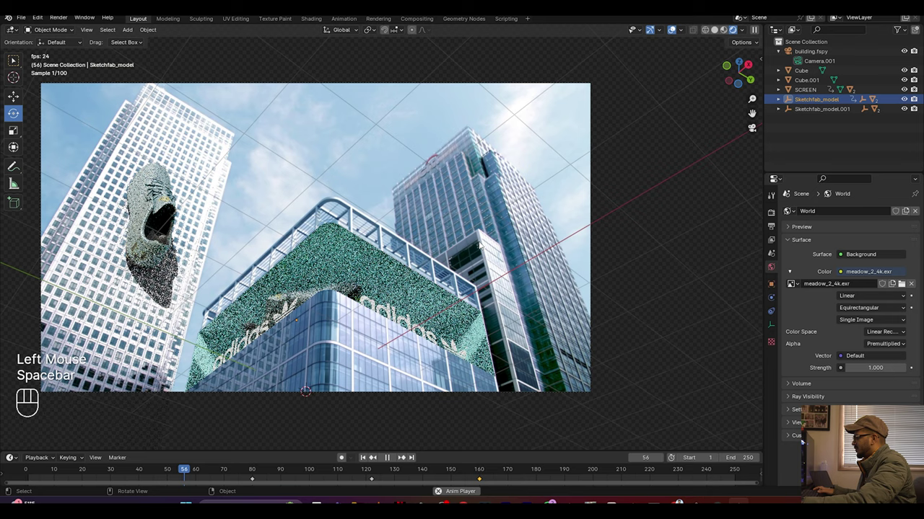
{"action": "key", "text": "space"}
{"action": "key", "text": "space"}
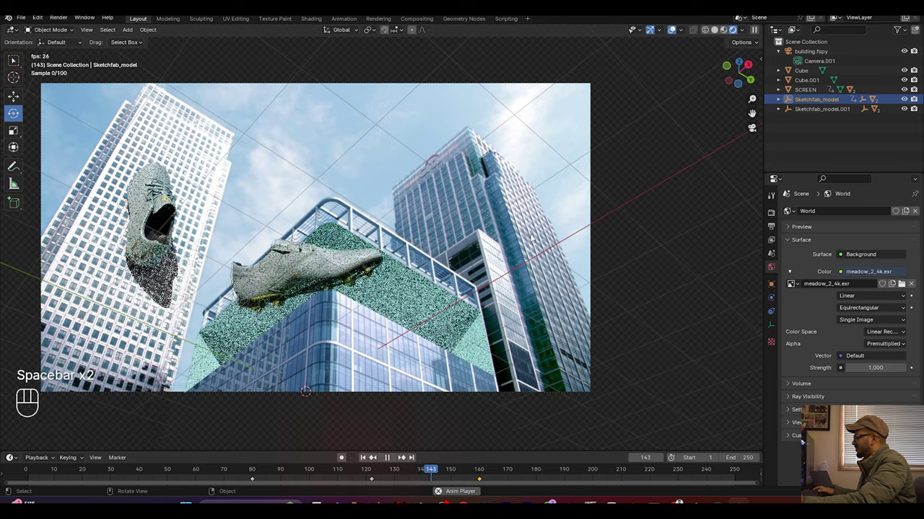
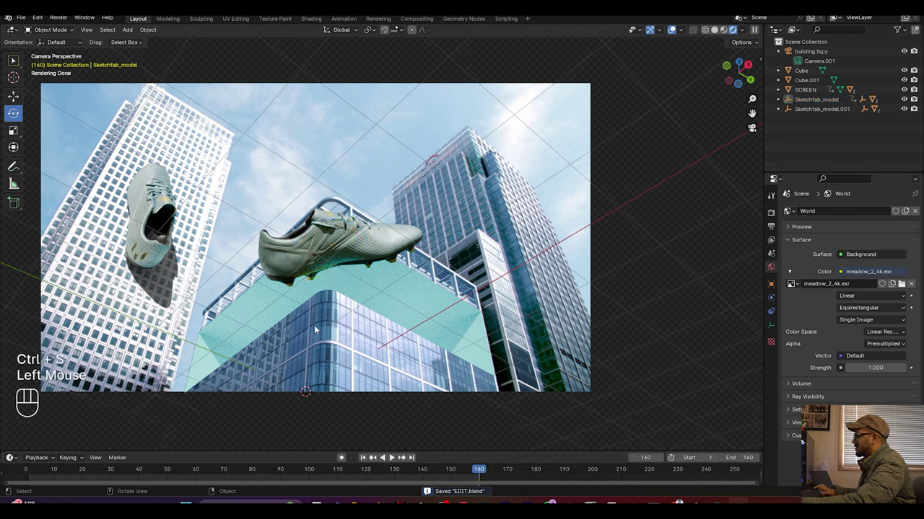
Step: Scrub through the timeline to check the animation and save the file
{"action": "key", "text": "ctrl+s"}
{"action": "left_click", "coordinate": [34, 473]}
{"action": "left_click_drag", "start_coordinate": [31, 473], "coordinate": [463, 473]}
{"action": "key", "text": "ctrl+s"}
Step: In Render Properties enable Film > Transparent background and save
{"action": "left_click", "coordinate": [774, 220]}
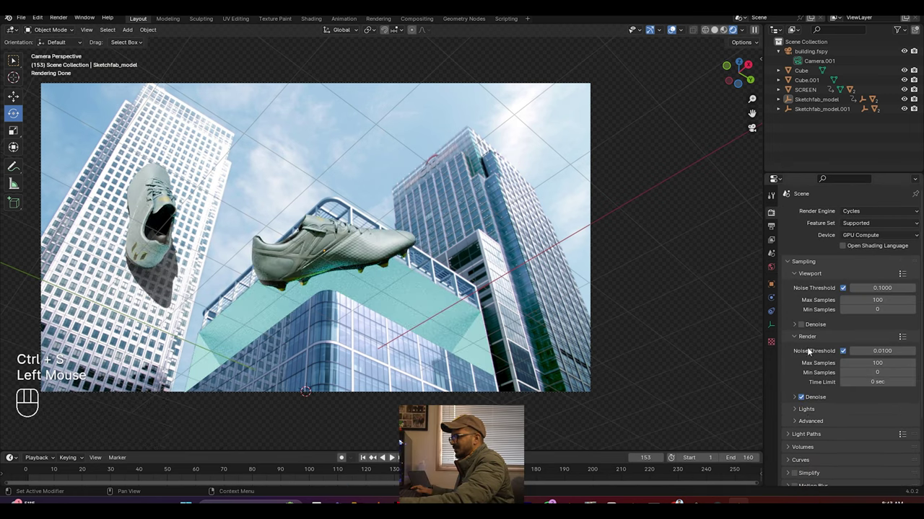
{"action": "scroll", "scroll_direction": "down", "scroll_amount": 3}
{"action": "scroll", "scroll_direction": "down", "scroll_amount": 3}
{"action": "left_click", "coordinate": [794, 403]}
{"action": "left_click", "coordinate": [794, 403]}
{"action": "left_click", "coordinate": [790, 447]}
{"action": "scroll", "scroll_direction": "down", "scroll_amount": 3}
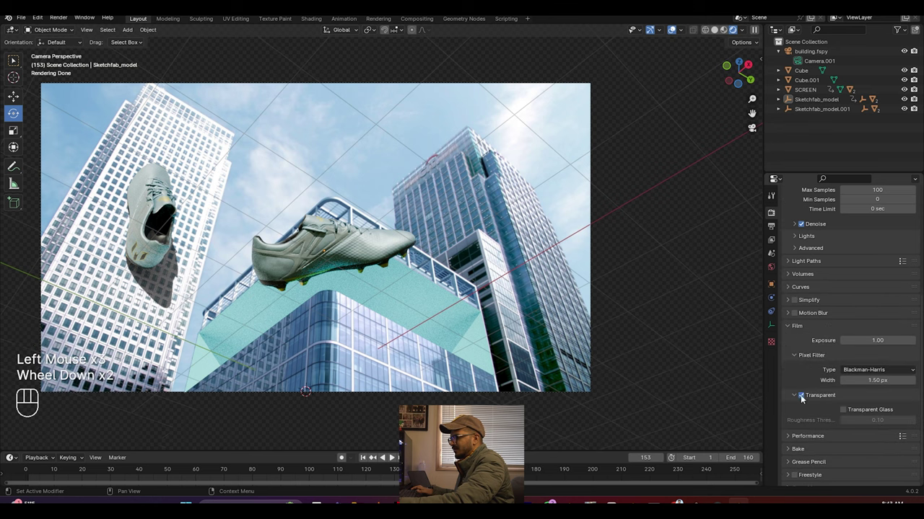
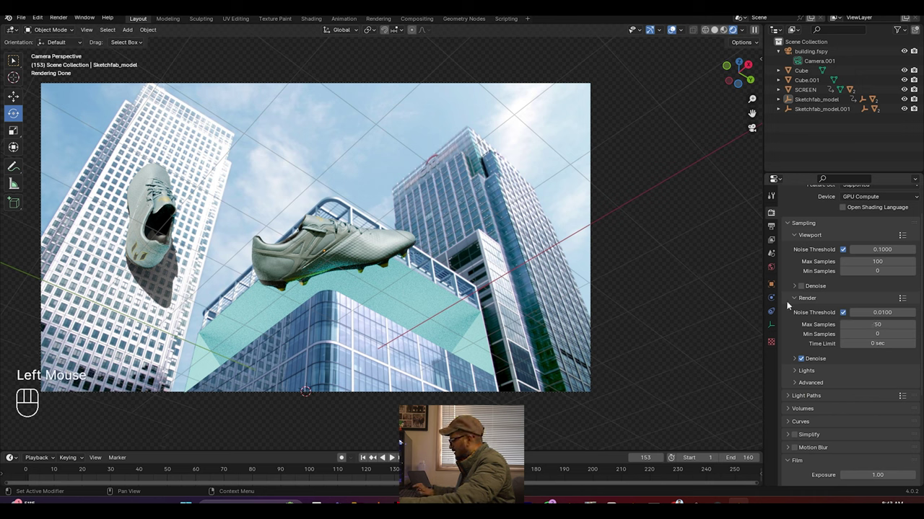
{"action": "key", "text": "ctrl+s"}
{"action": "scroll", "scroll_direction": "up", "scroll_amount": 3}
{"action": "key", "text": "ctrl+s"}
Step: In Output Properties set PNG compression to 0%
{"action": "left_click", "coordinate": [775, 229]}
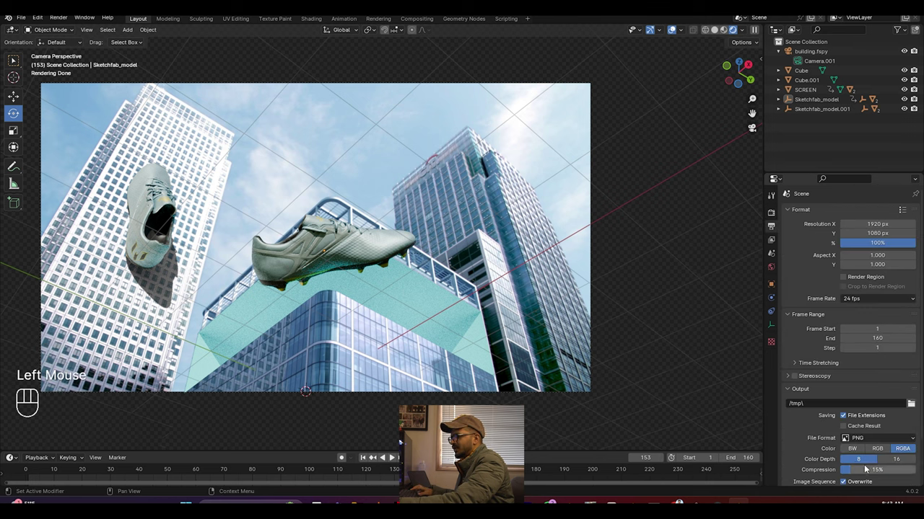
{"action": "left_click_drag", "start_coordinate": [858, 475], "coordinate": [842, 468]}
{"action": "scroll", "scroll_direction": "down", "scroll_amount": 3}
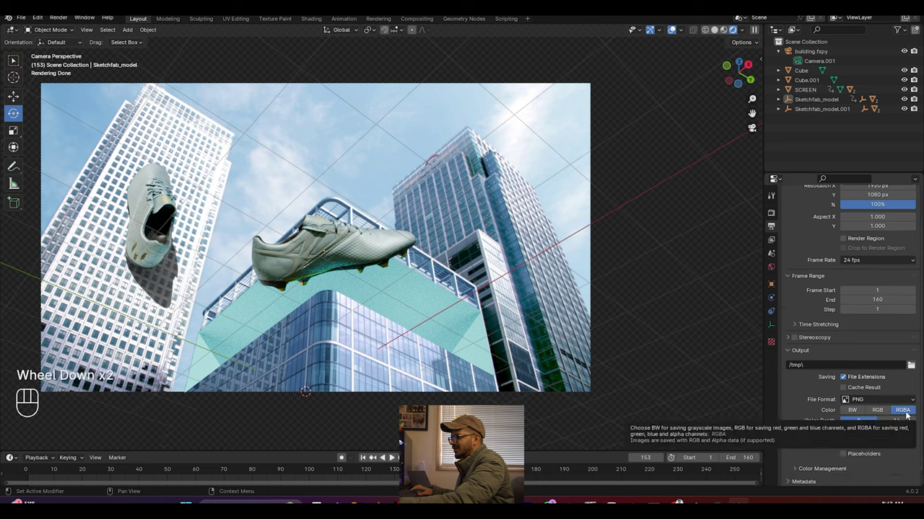